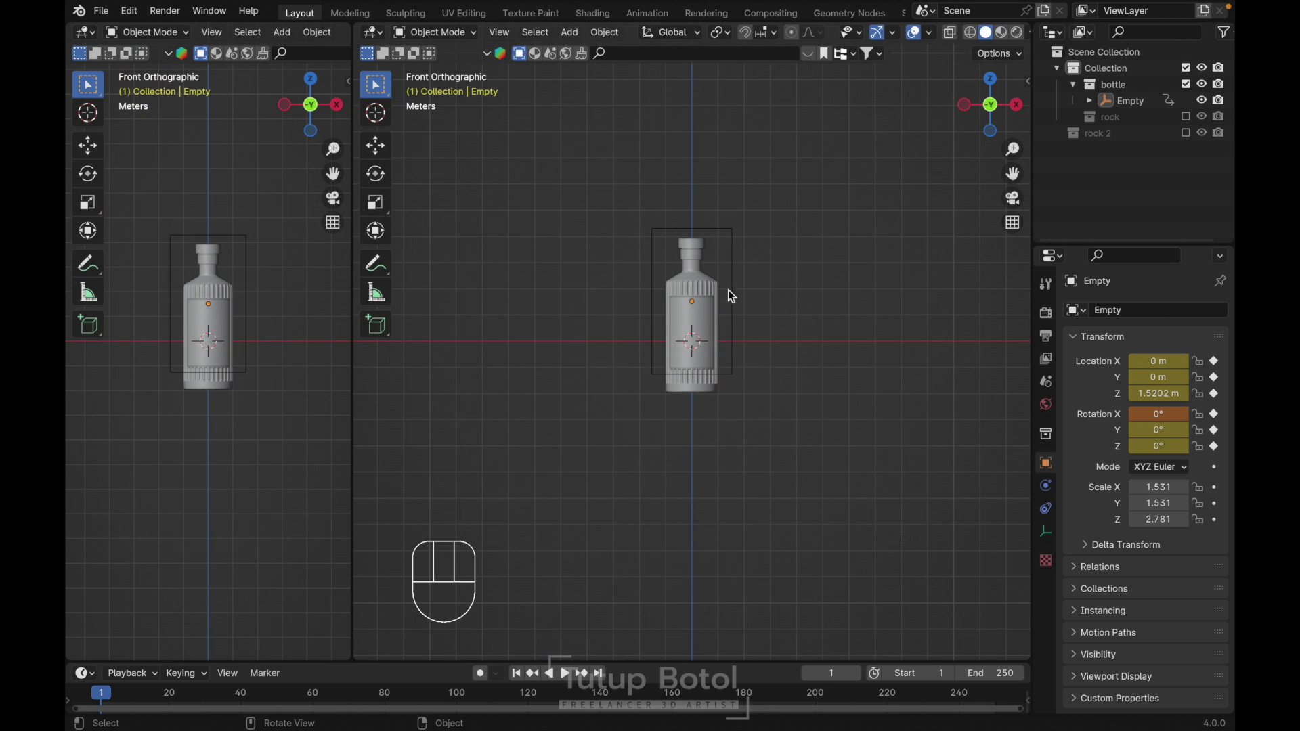
# - Add a camera, lift it to about 7.5 m above the bottle and zero its rotation to look straight down
pyautogui.press('shift+a')
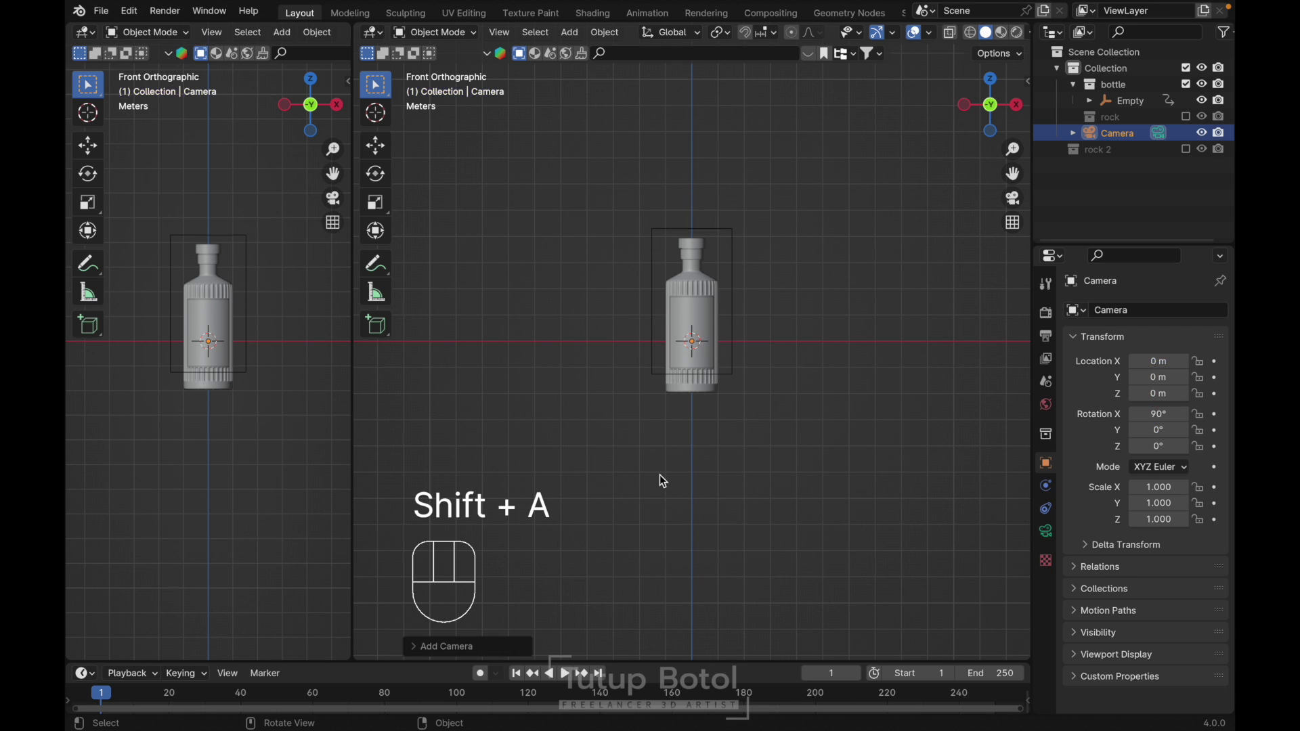
pyautogui.press('g')
pyautogui.press('z')
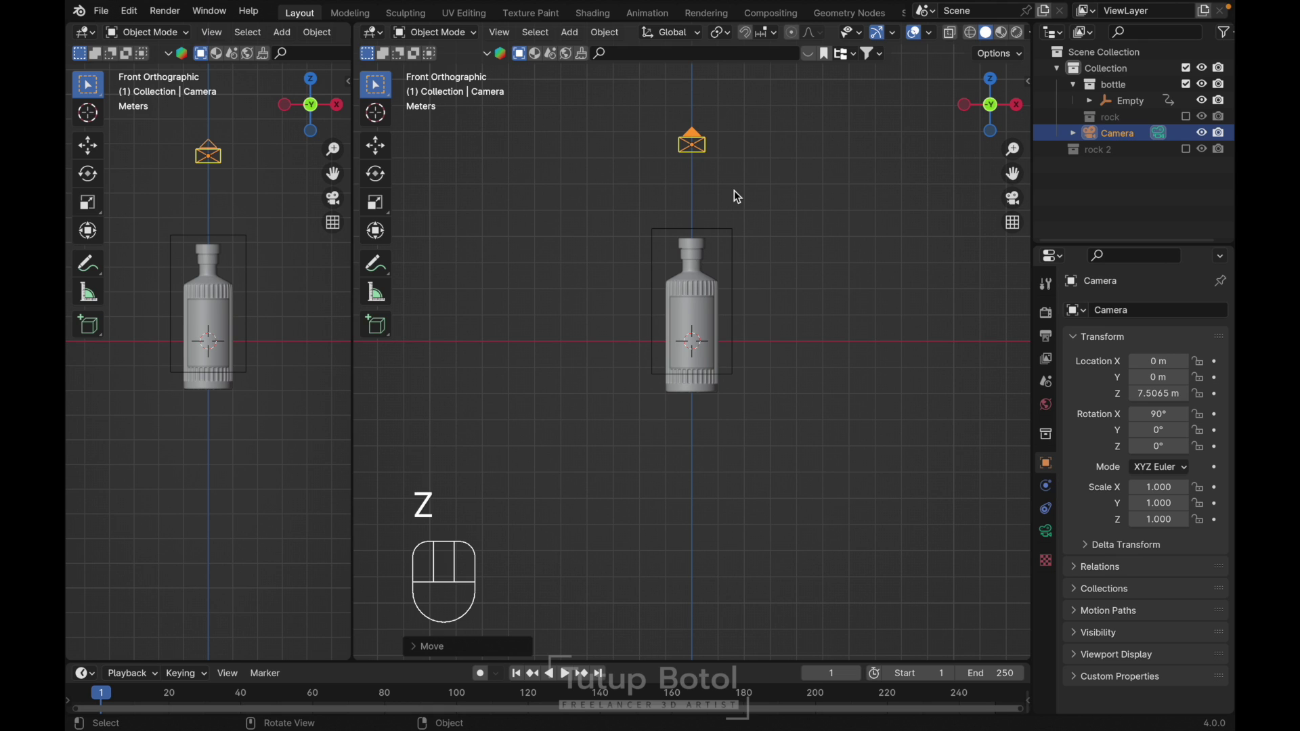
pyautogui.press('alt+r')
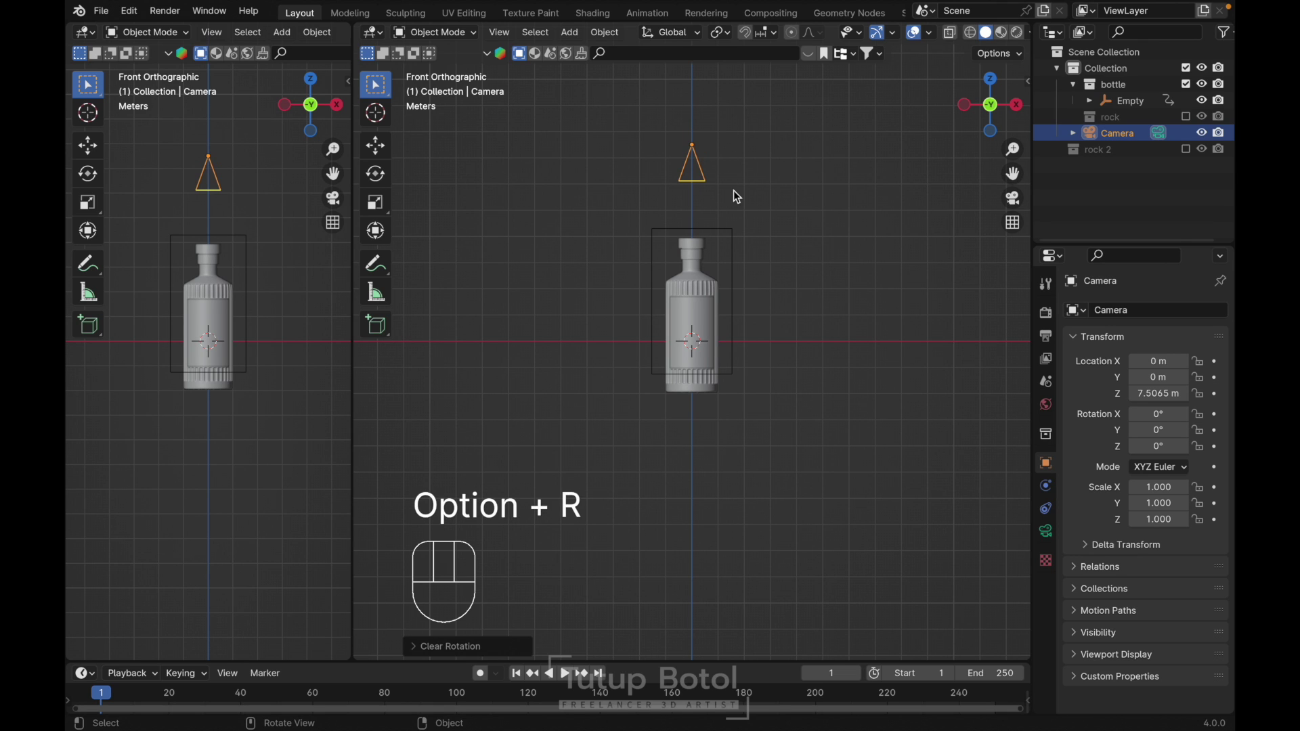
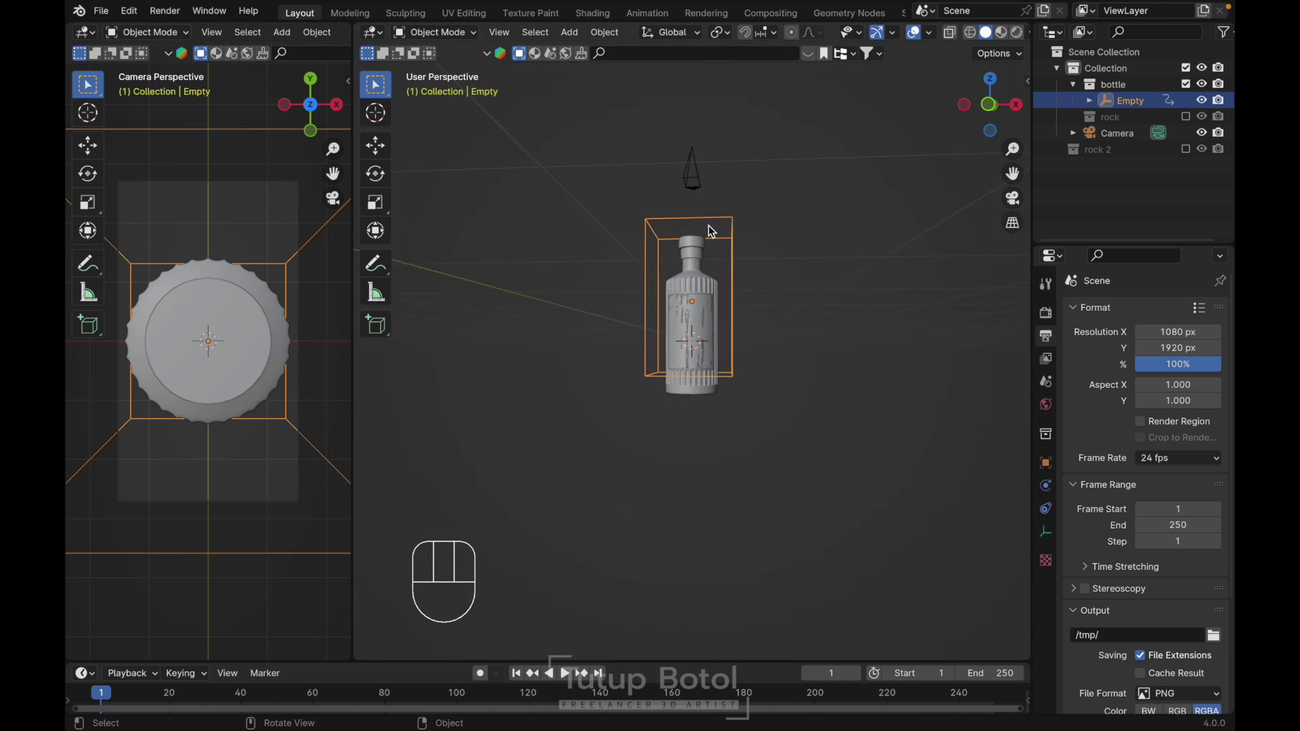
# - Adjust the camera's rotation about the X axis by -90° so it aims at the bottle
pyautogui.press('`')
pyautogui.press('`')
pyautogui.press('r')
pyautogui.press('x')
pyautogui.press('9')
pyautogui.press('0')
pyautogui.press('Escape')
pyautogui.press('x')
pyautogui.press('-')
pyautogui.press('9')
pyautogui.press('0')
pyautogui.press('Return')
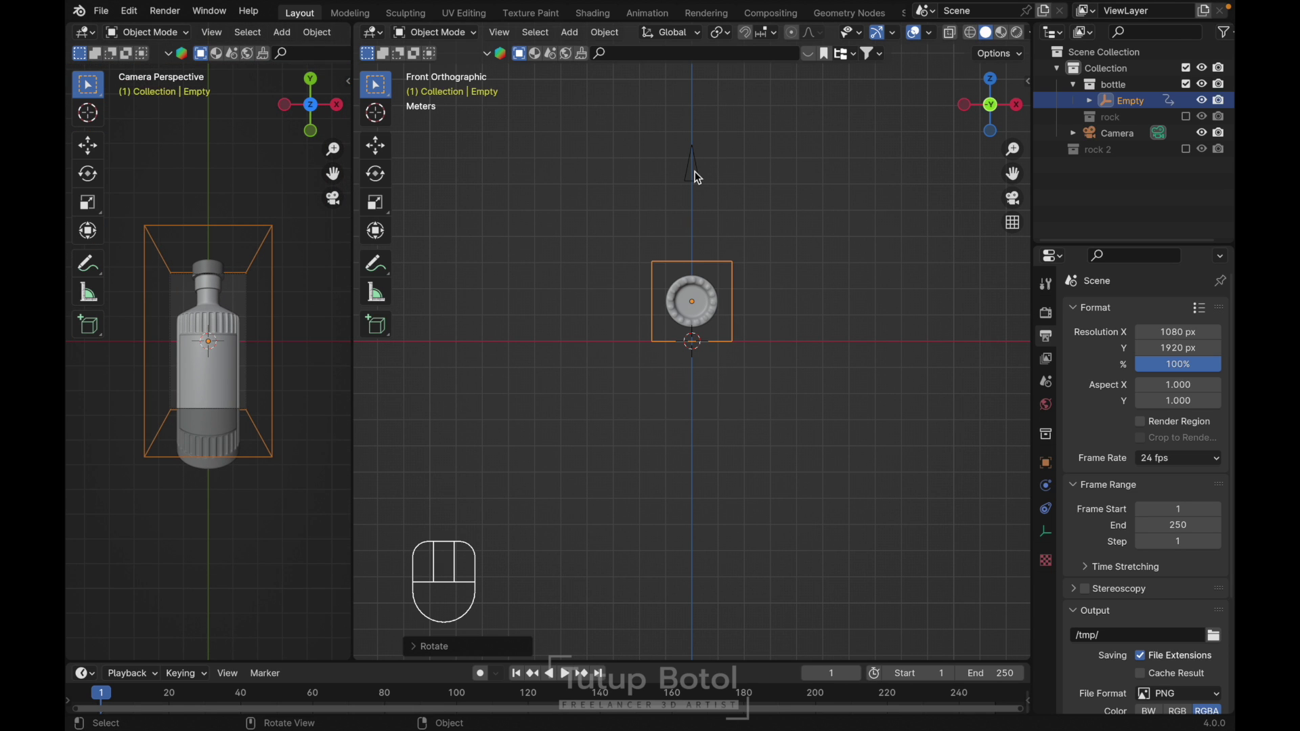
# - Raise the camera along Z until the whole bottle fits in the portrait frame
pyautogui.press('g')
pyautogui.press('z')
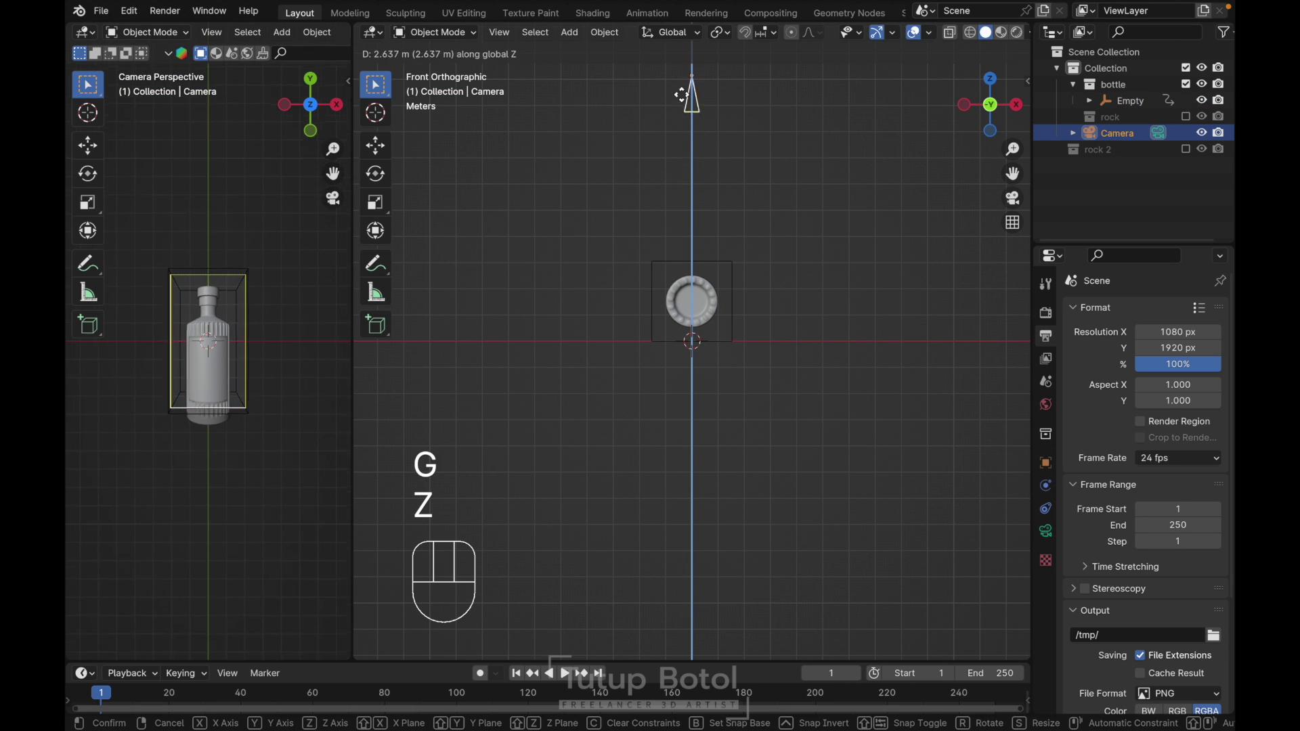
pyautogui.click(677, 59)
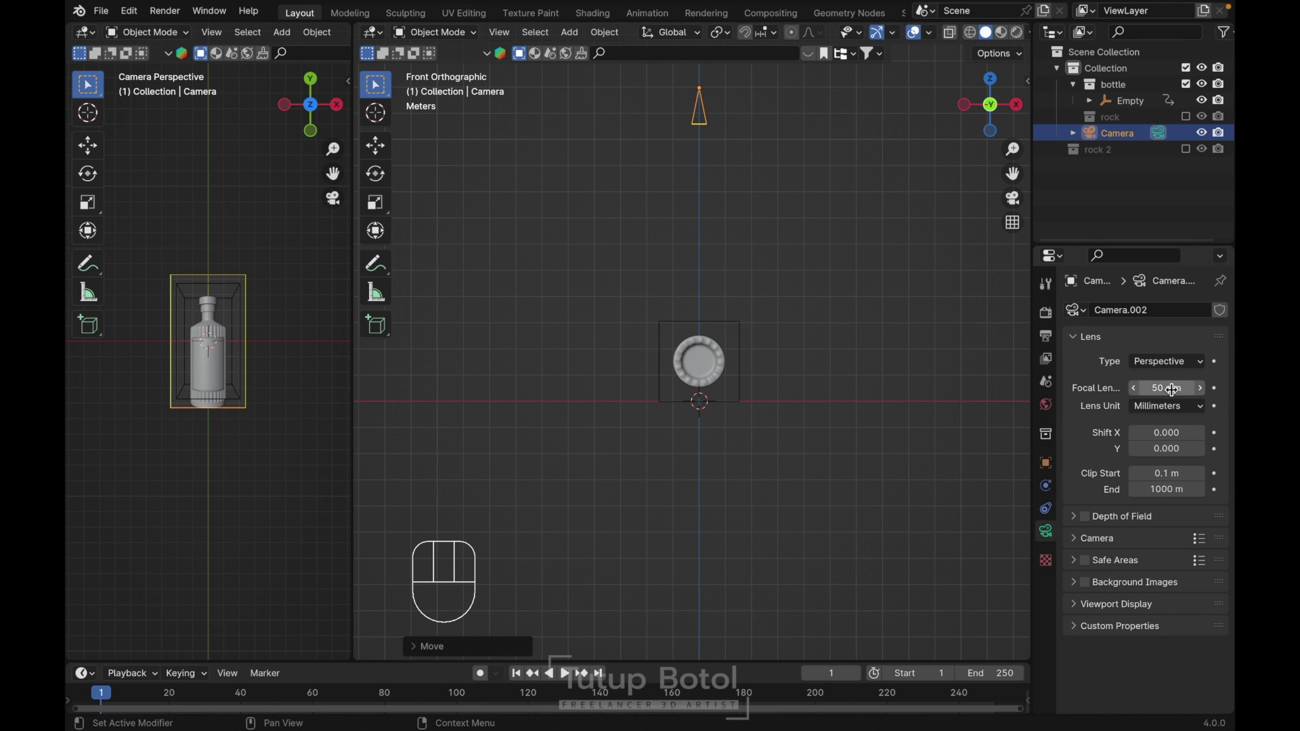
# - Give the camera a 160 mm focal length and lift it about 35 m higher to keep the bottle framed
pyautogui.click(1150, 378)
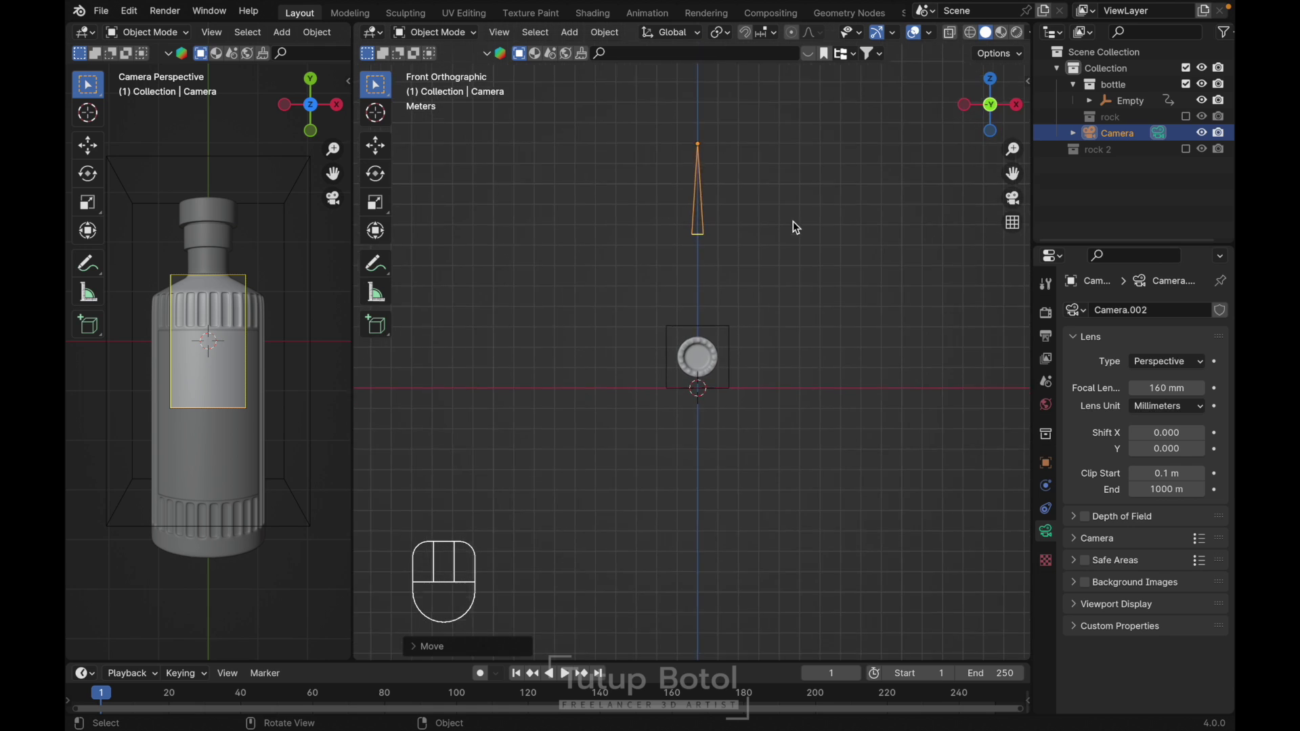
pyautogui.press('g')
pyautogui.press('z')
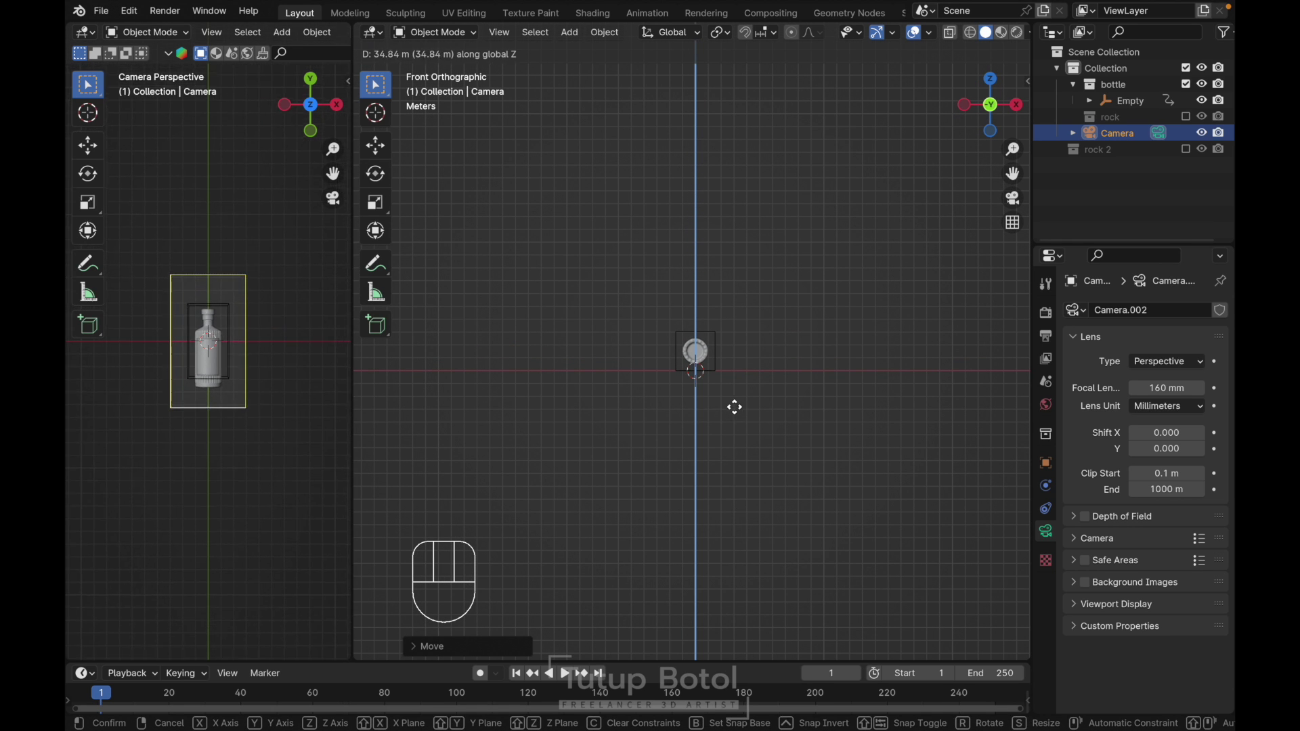
pyautogui.moveTo(736, 411); pyautogui.dragTo(776, 323)
pyautogui.press('`')
# - Switch to the view from directly above to check the bottle's framing
pyautogui.press('g')
pyautogui.press('y')
pyautogui.click(772, 216)
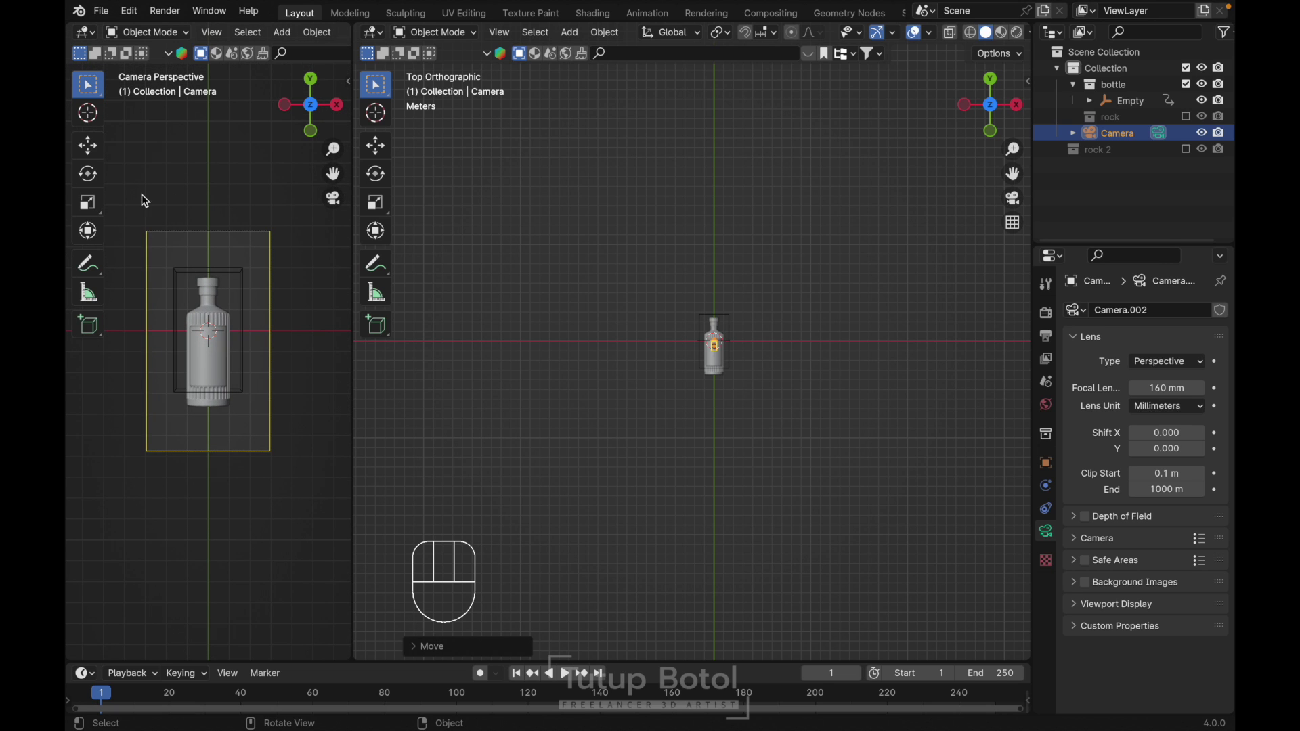
pyautogui.press('t')
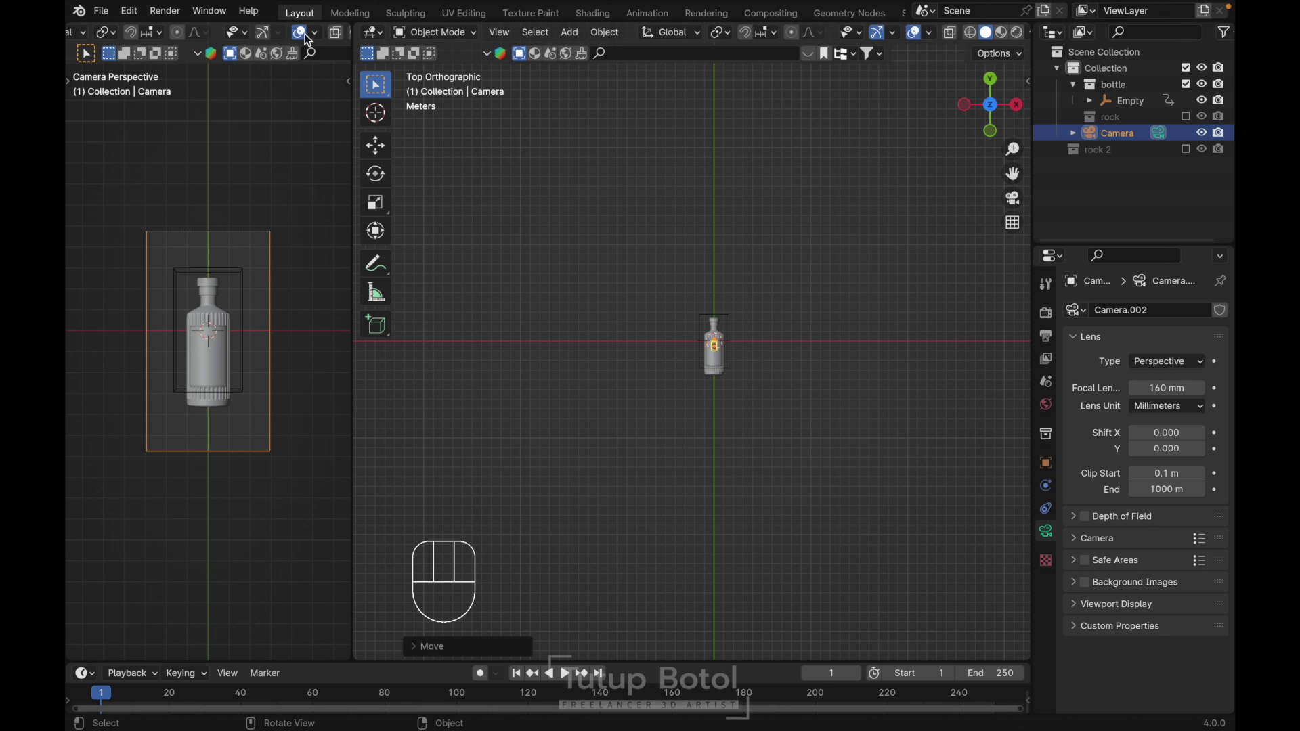
# - Enable and save the Extra Objects mesh add-on so the Rock Generator can create rock.001
pyautogui.press('`')
pyautogui.press('shift+`')
pyautogui.press('shift+a')
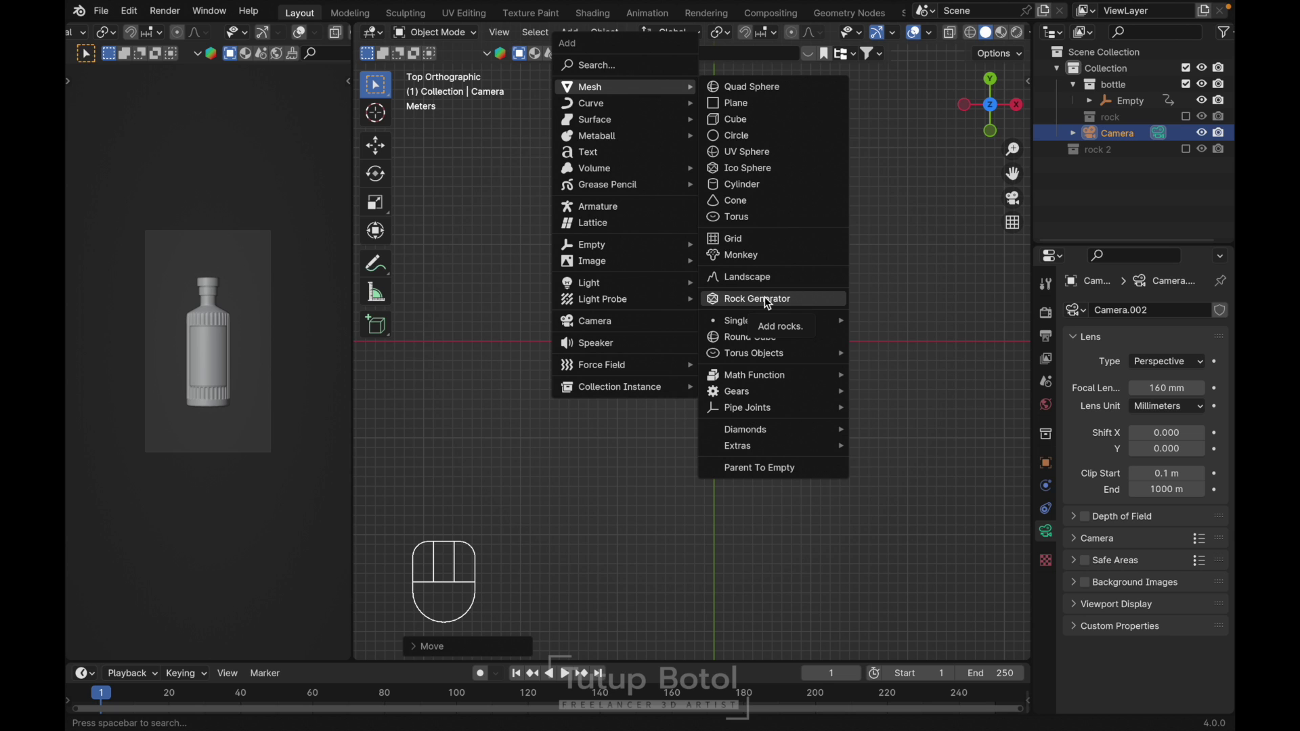
pyautogui.press('Escape')
pyautogui.moveTo(135, 9); pyautogui.dragTo(149, 220)
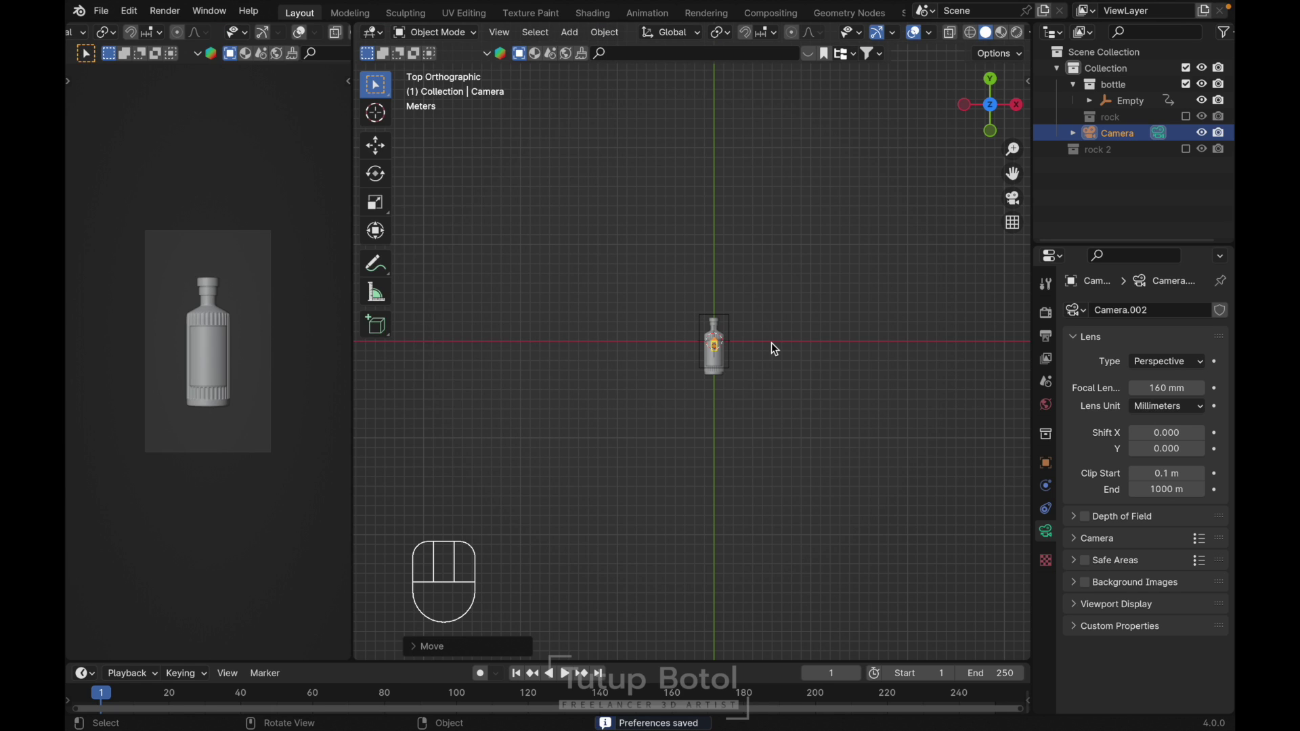
# - Generate rock.002 and rock.003 with the Rock Generator alongside rock.001
pyautogui.press('shift+a')
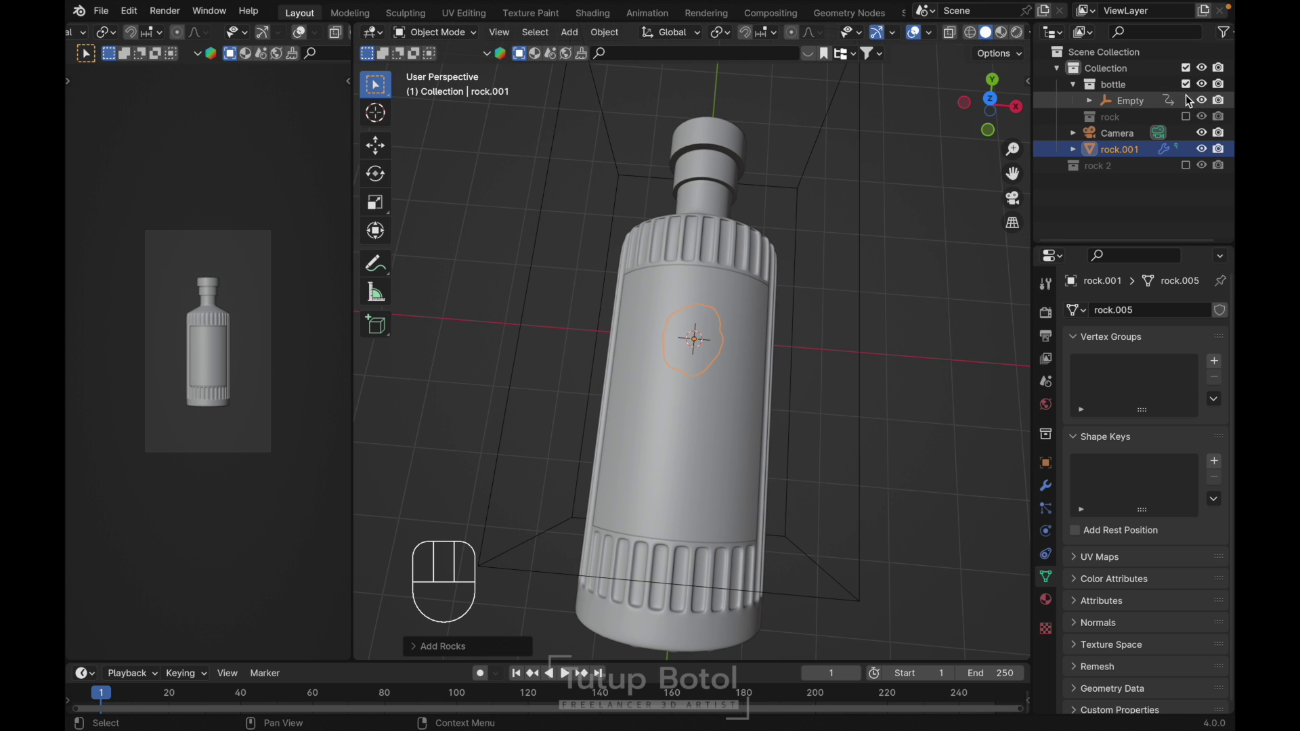
pyautogui.click(1180, 90)
pyautogui.press('`')
pyautogui.press('g')
pyautogui.press('Escape')
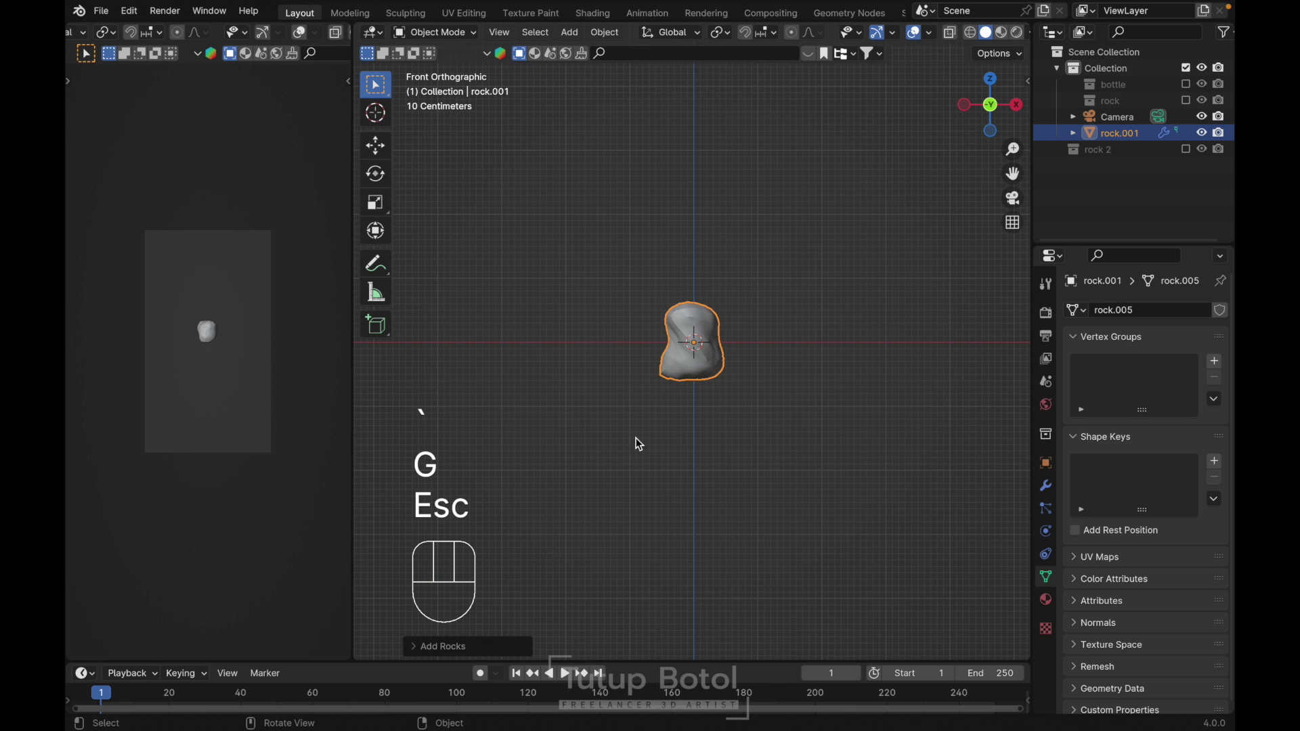
pyautogui.press('`')
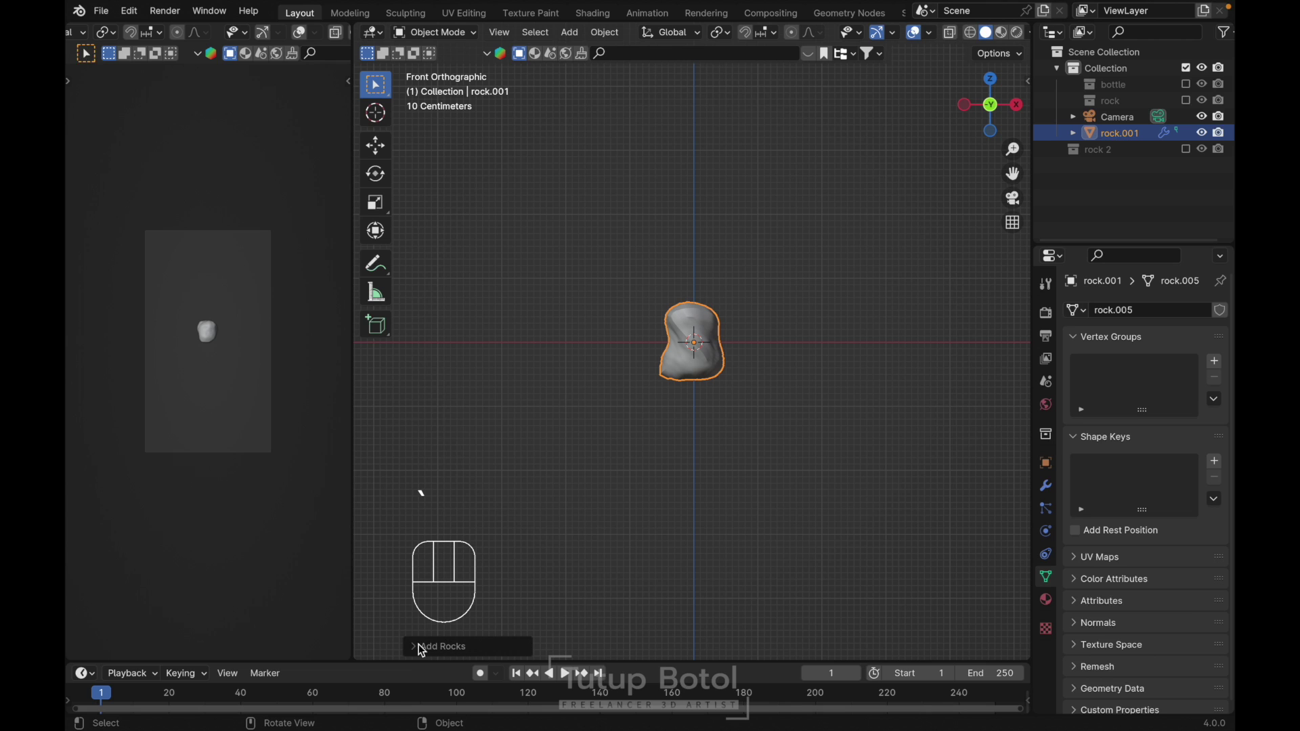
pyautogui.click(441, 657)
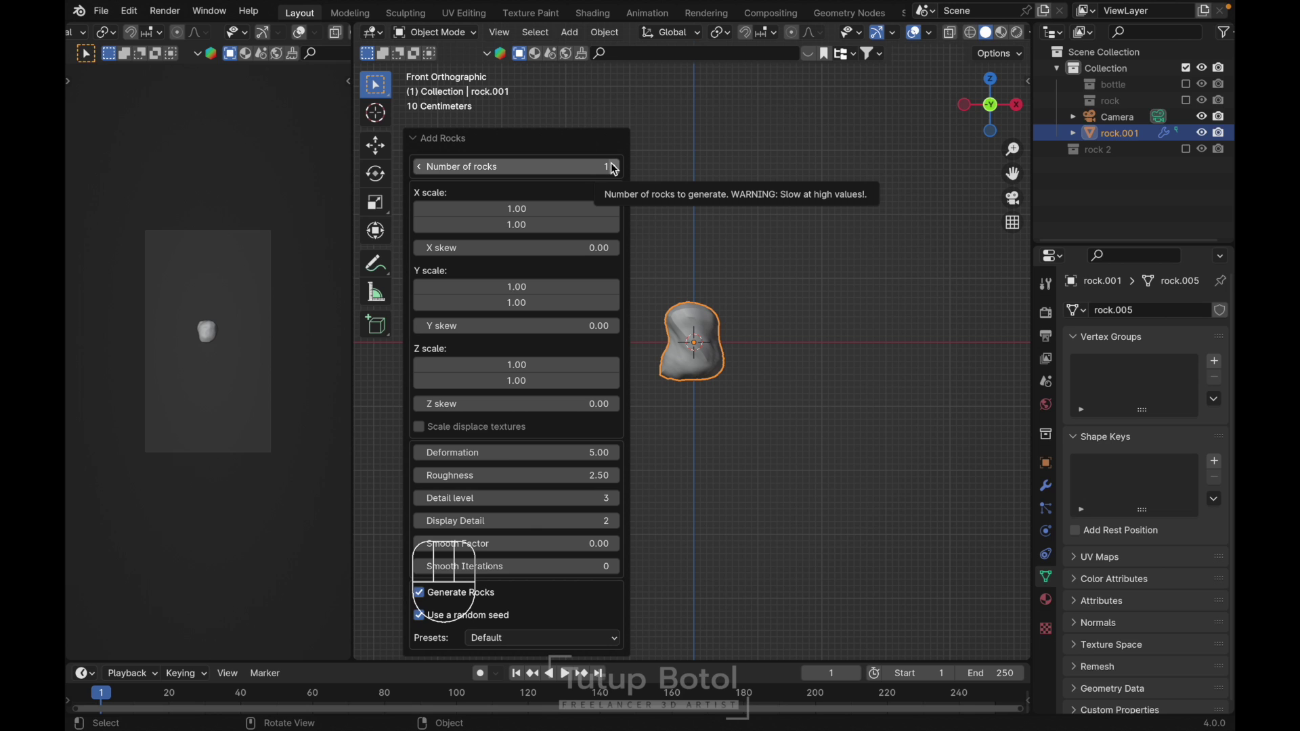
pyautogui.click(615, 168)
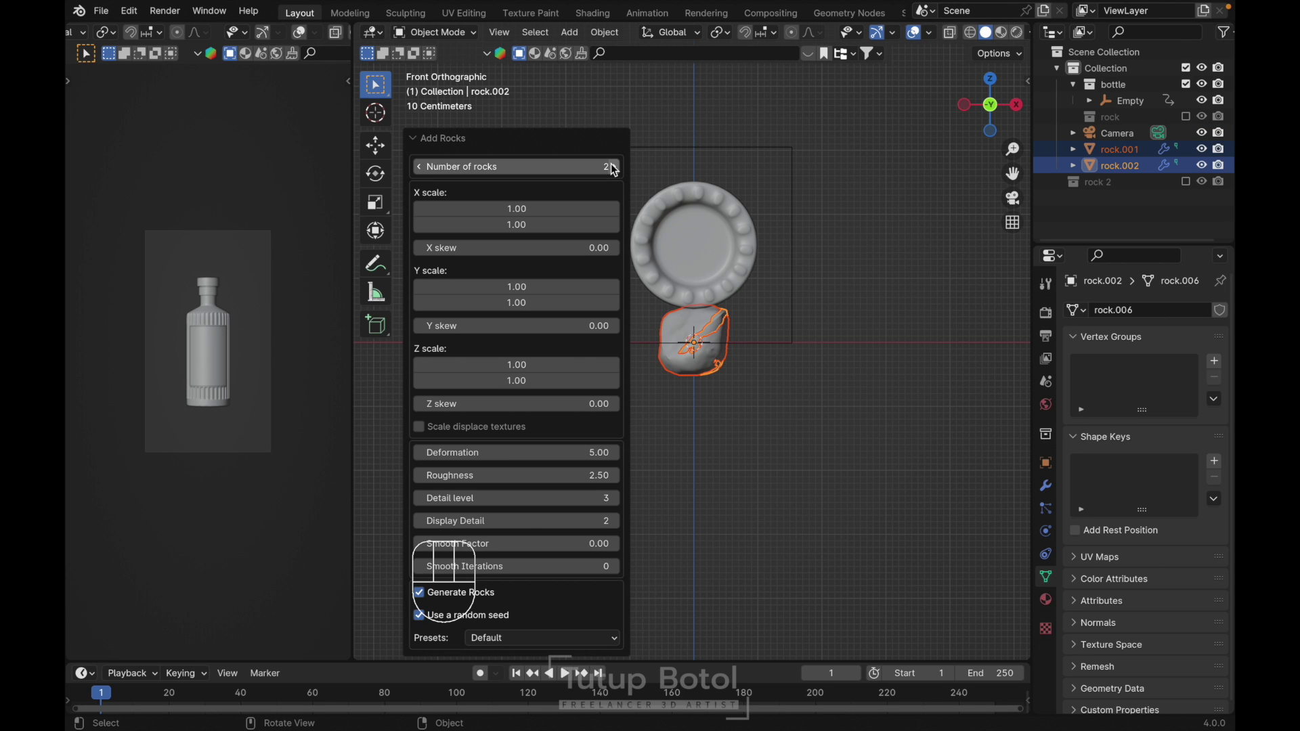
pyautogui.click(615, 168)
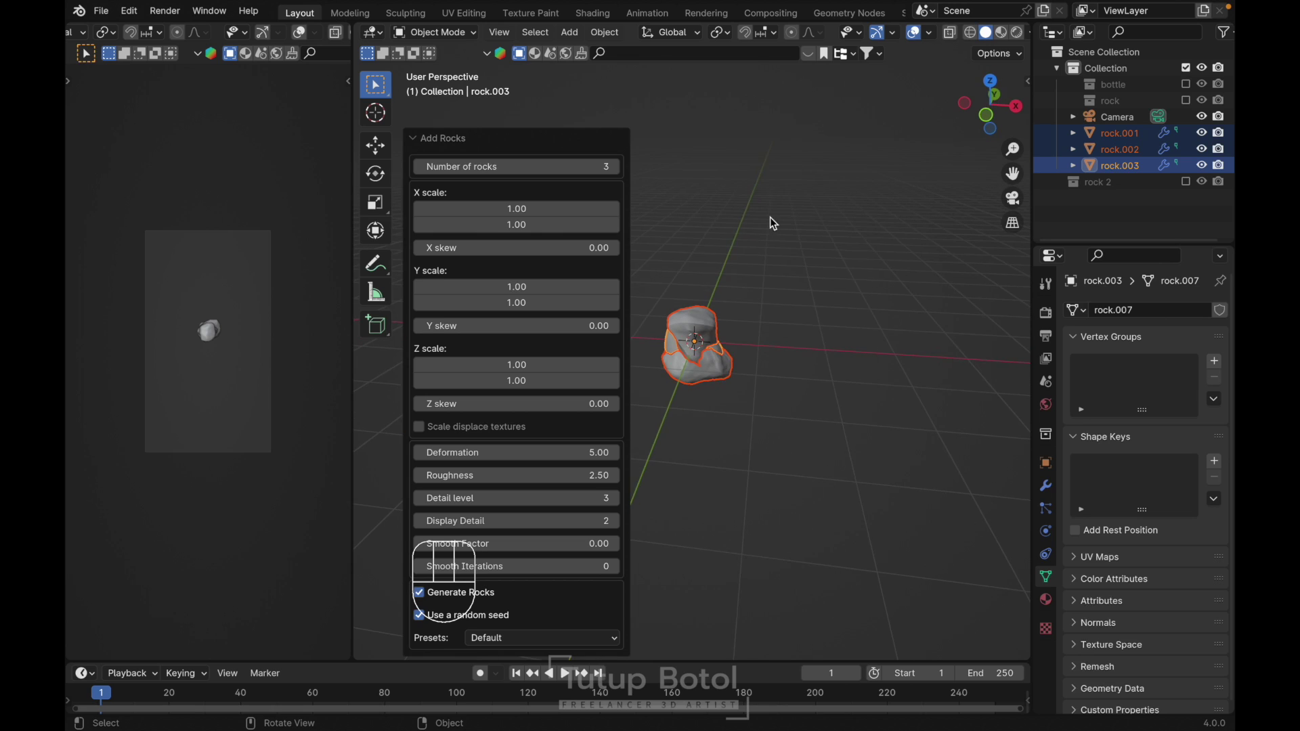
# - Move the three rocks into a new collection named rockxkxk
pyautogui.press('m')
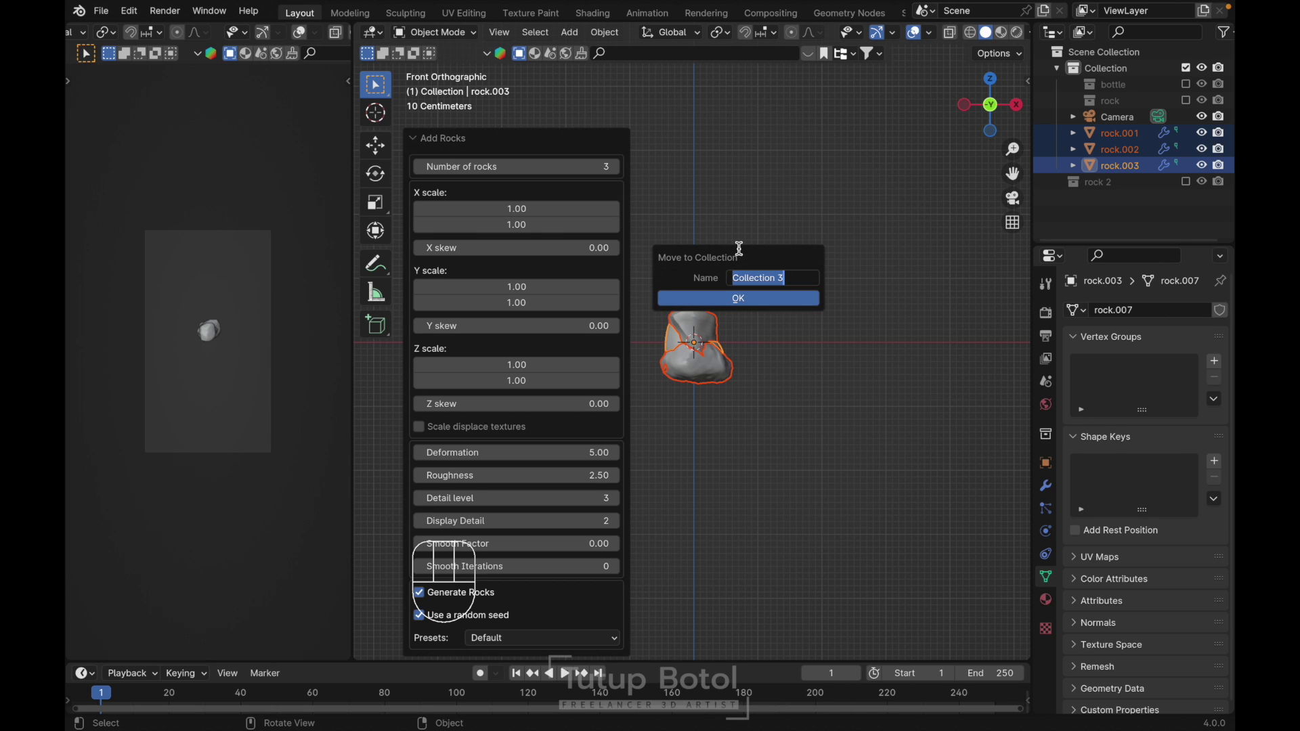
pyautogui.press('k')
pyautogui.press('BackSpace')
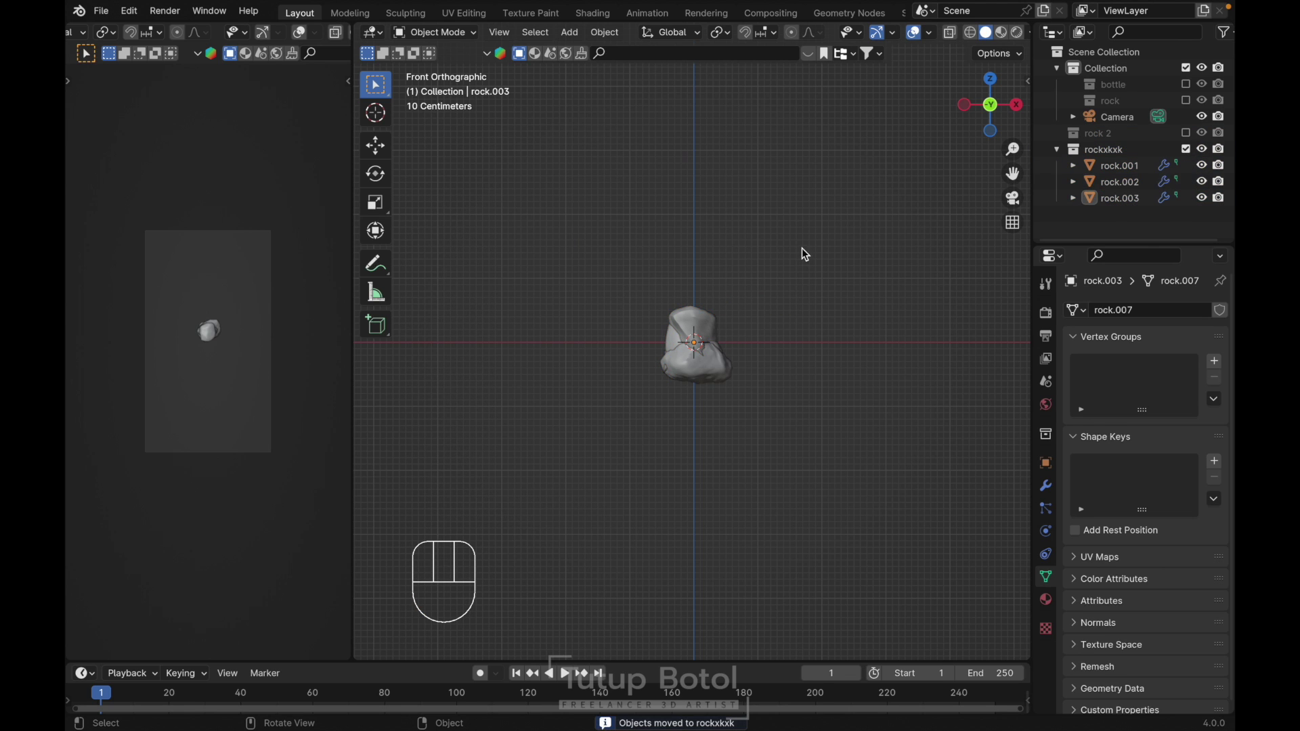
# - Spread the rocks apart along X so they sit side by side in camera view
pyautogui.press('g')
pyautogui.press('x')
pyautogui.moveTo(797, 337); pyautogui.dragTo(810, 360)
pyautogui.press('g')
pyautogui.press('x')
pyautogui.click(722, 366)
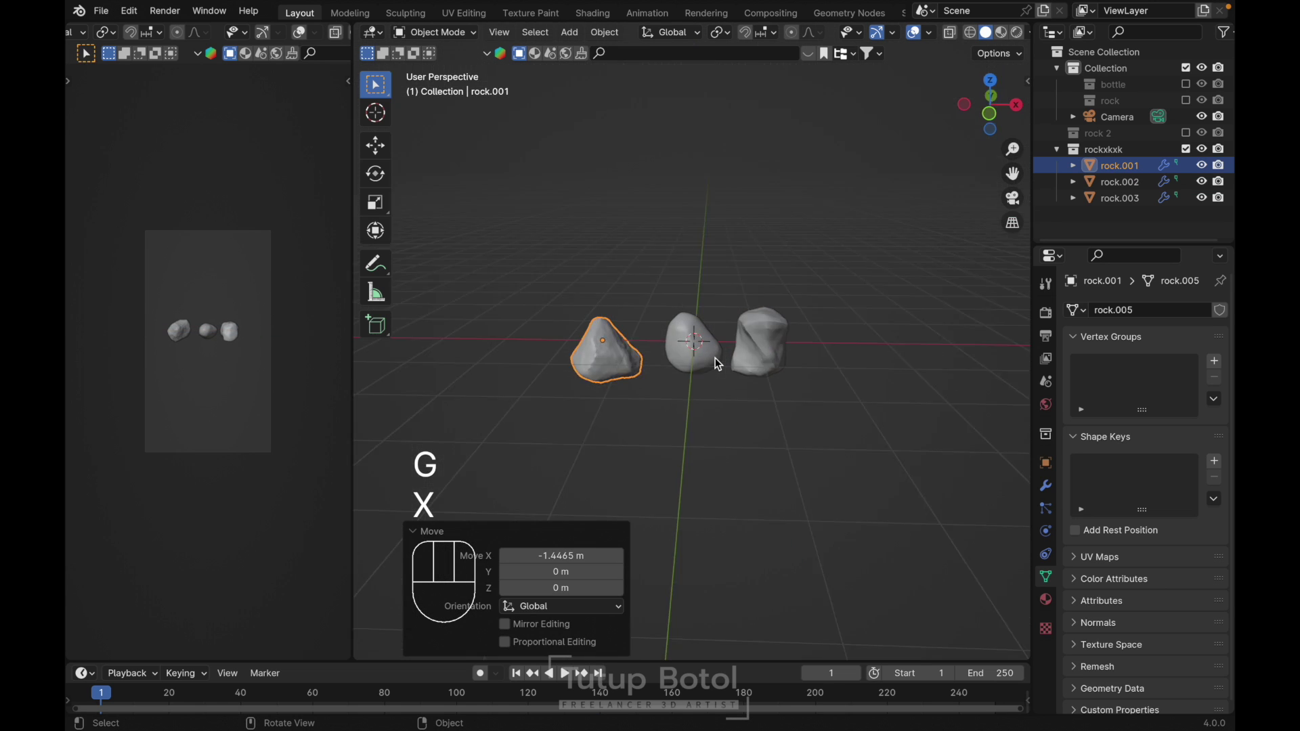
# - Hide the rock collection and add a ground plane scaled about 4.3× beneath the bottle
pyautogui.press('`')
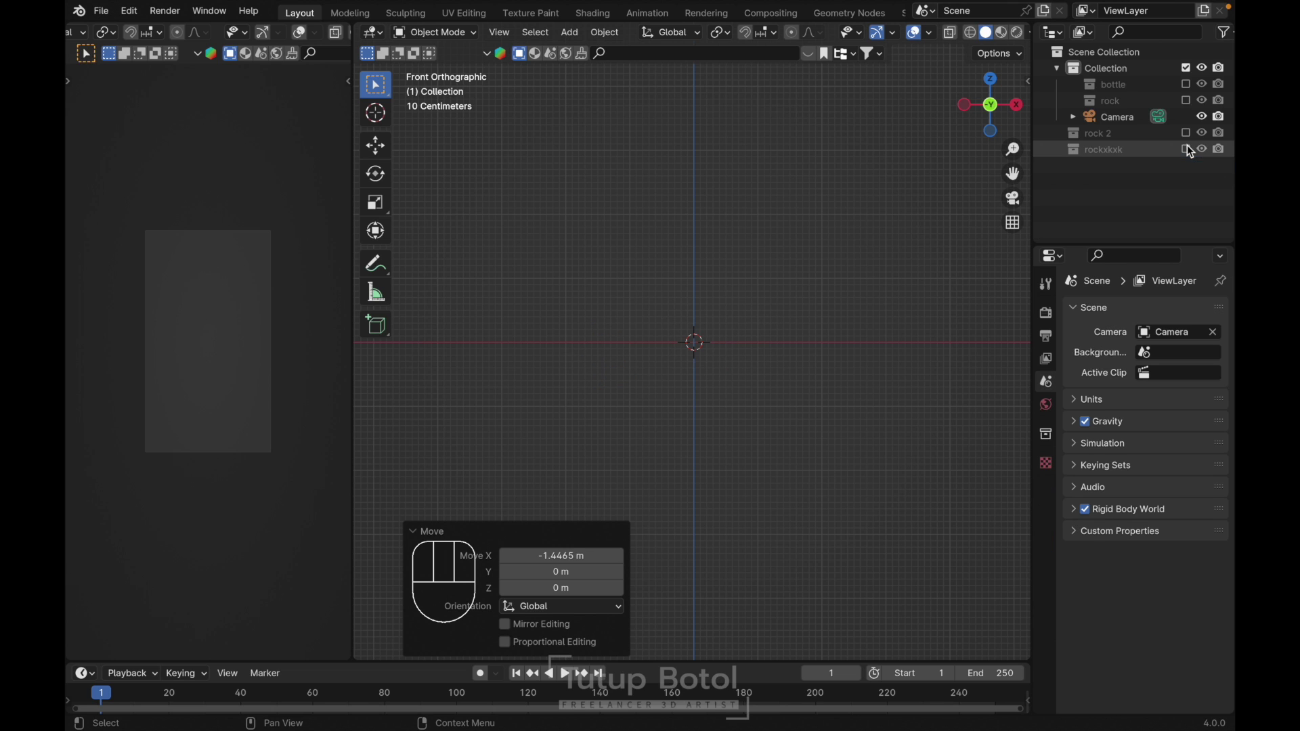
pyautogui.press('shift+a')
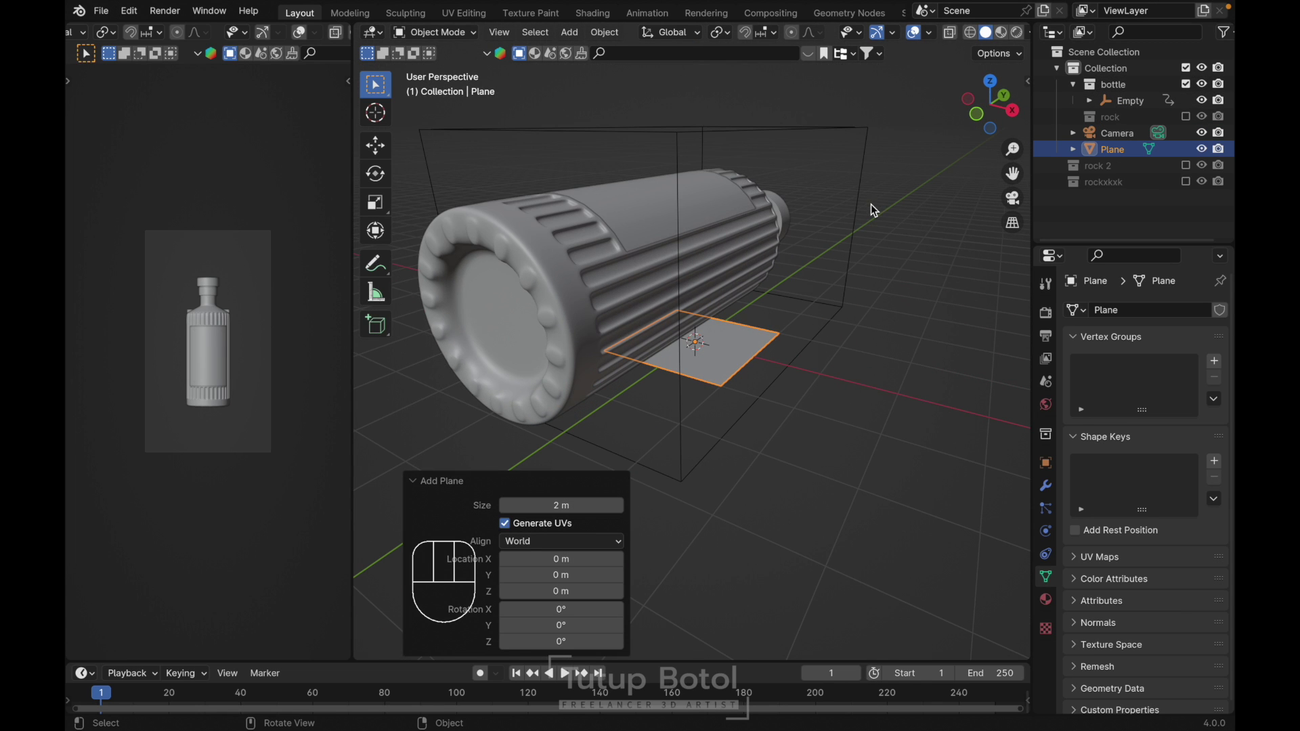
pyautogui.press('g')
pyautogui.press('Escape')
pyautogui.press('`')
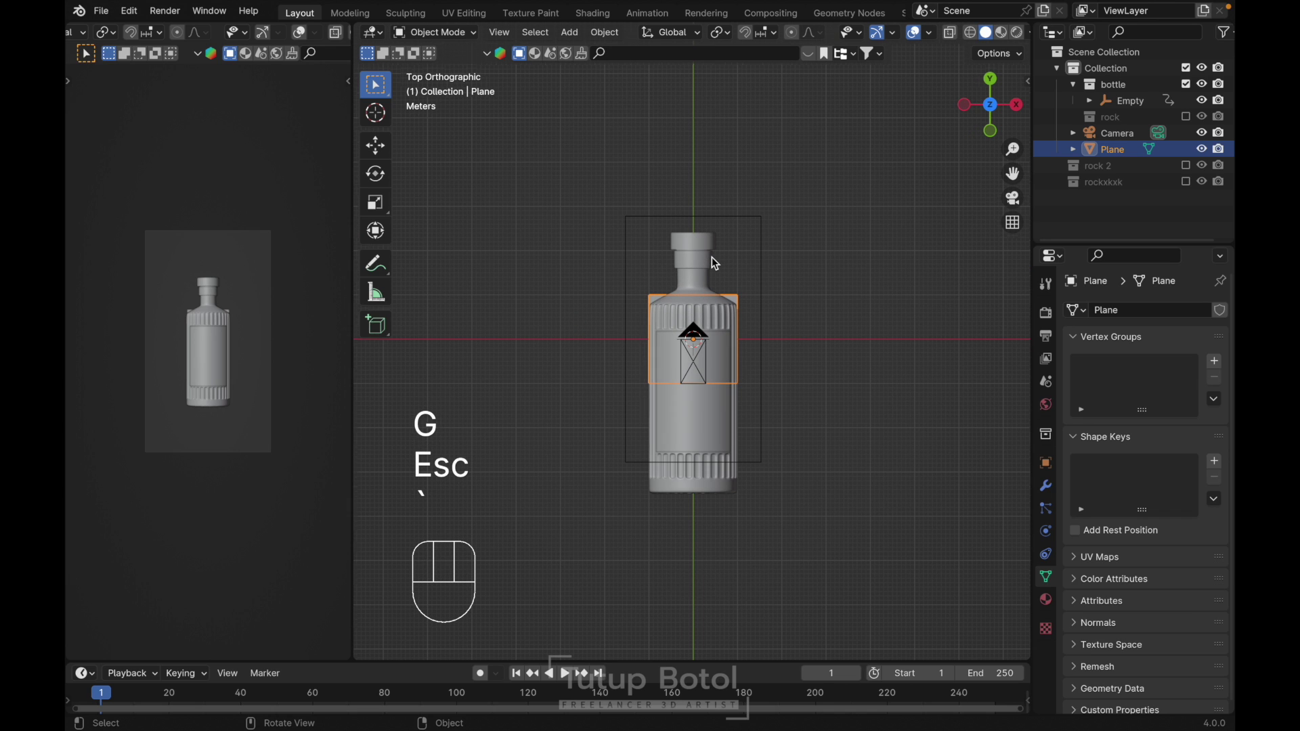
pyautogui.press('s')
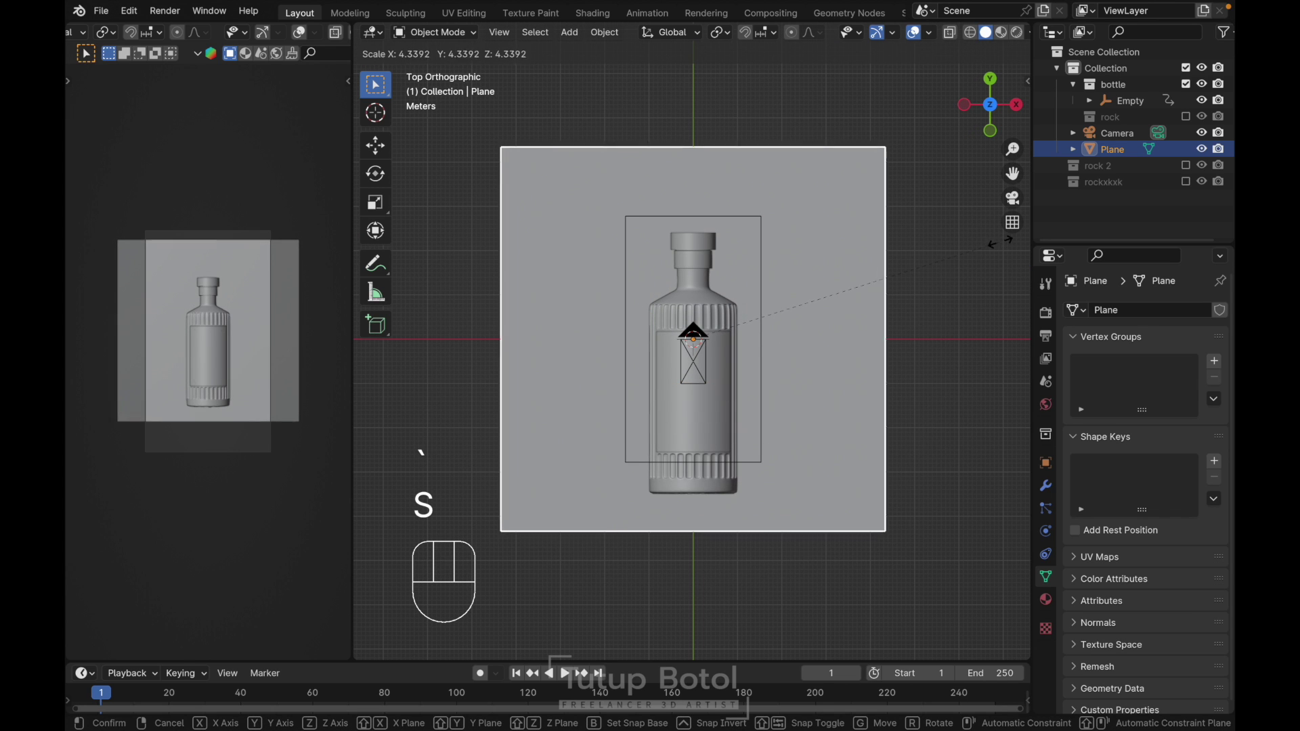
pyautogui.click(489, 161)
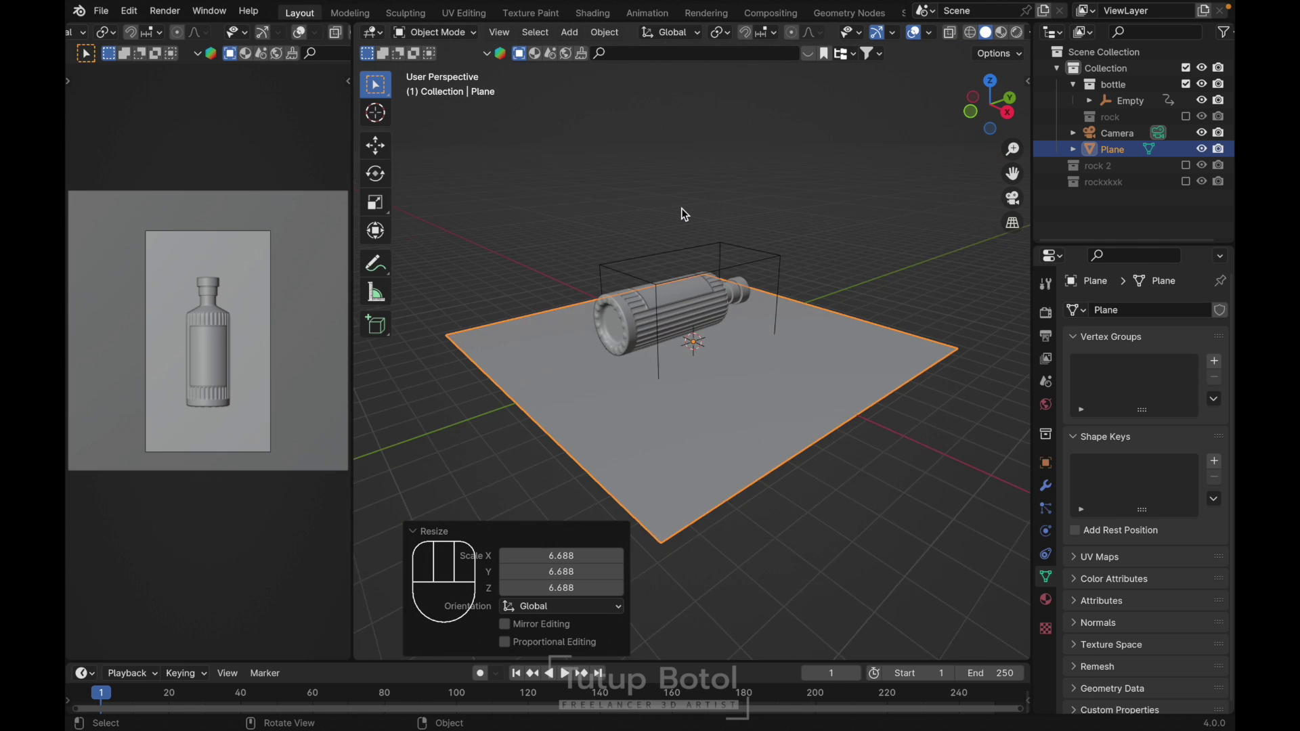
pyautogui.press('g')
pyautogui.press('Escape')
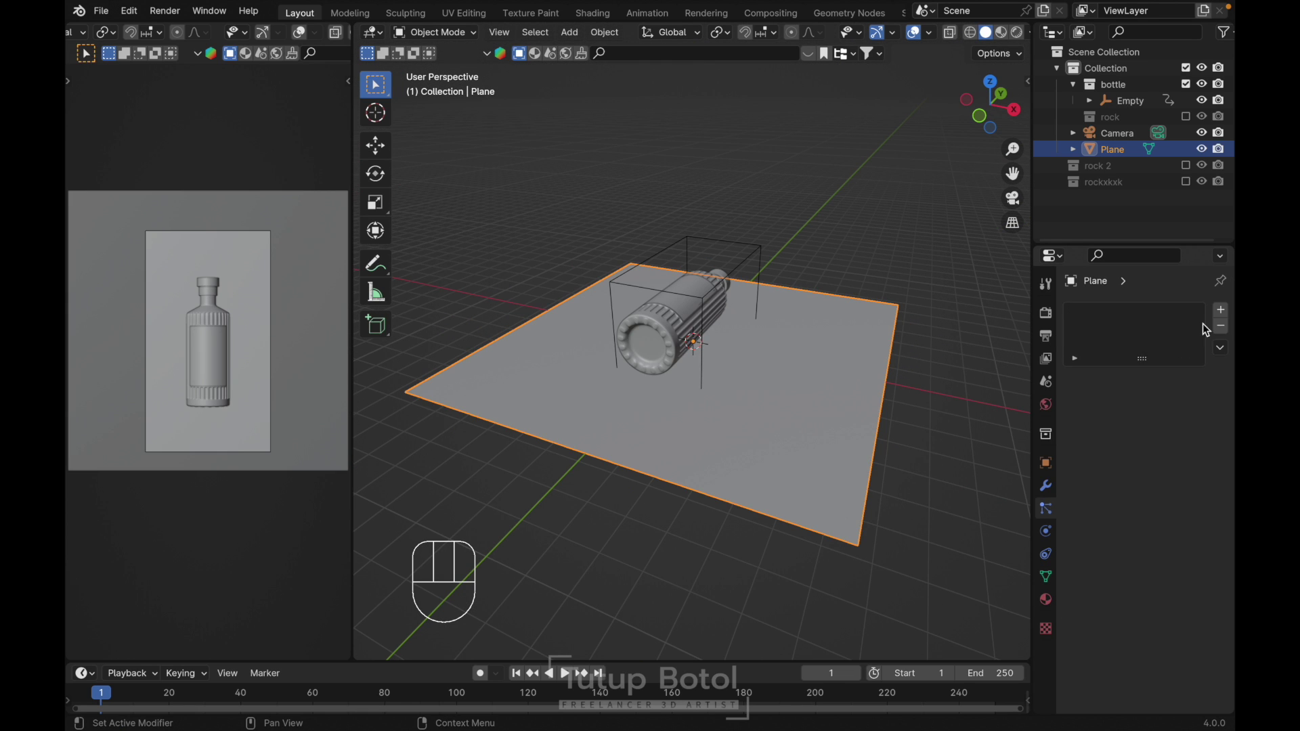
# - Add a particle system to the plane with Emission End 0 and Lifetime 100
pyautogui.moveTo(1222, 314); pyautogui.dragTo(1167, 468)
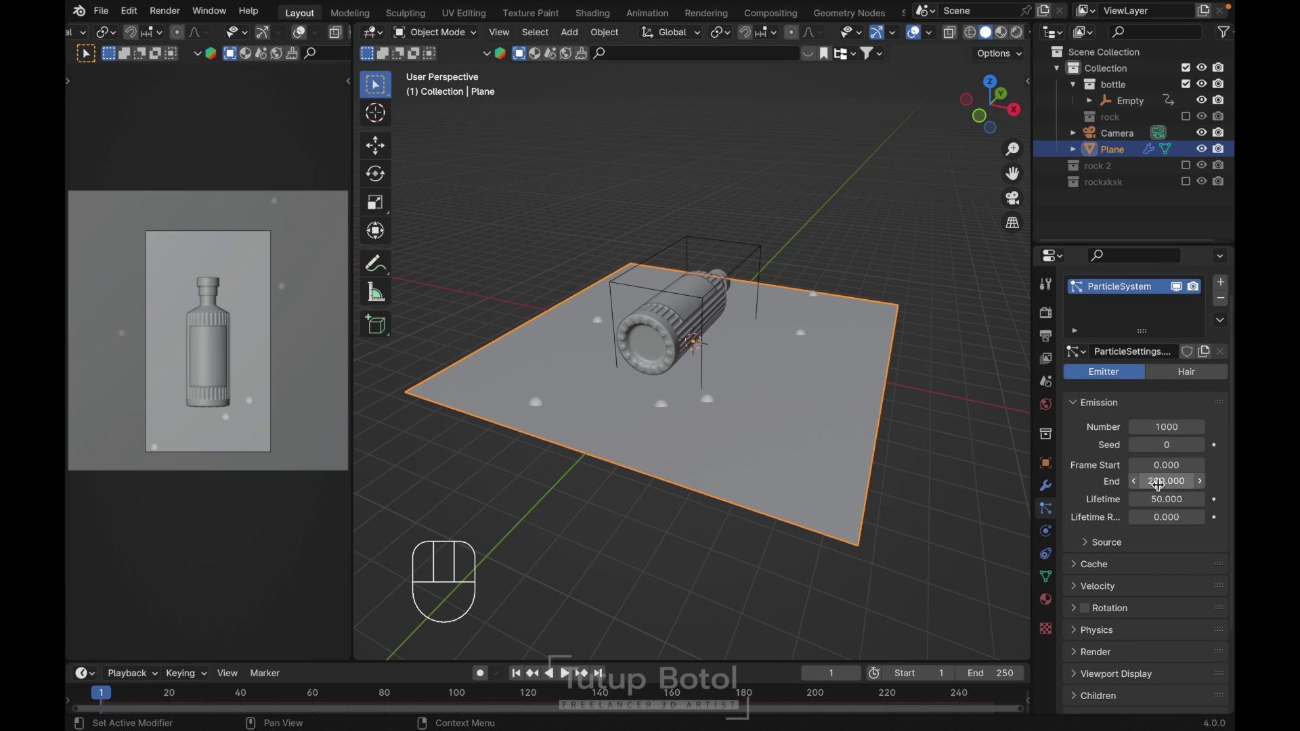
pyautogui.click(1158, 479)
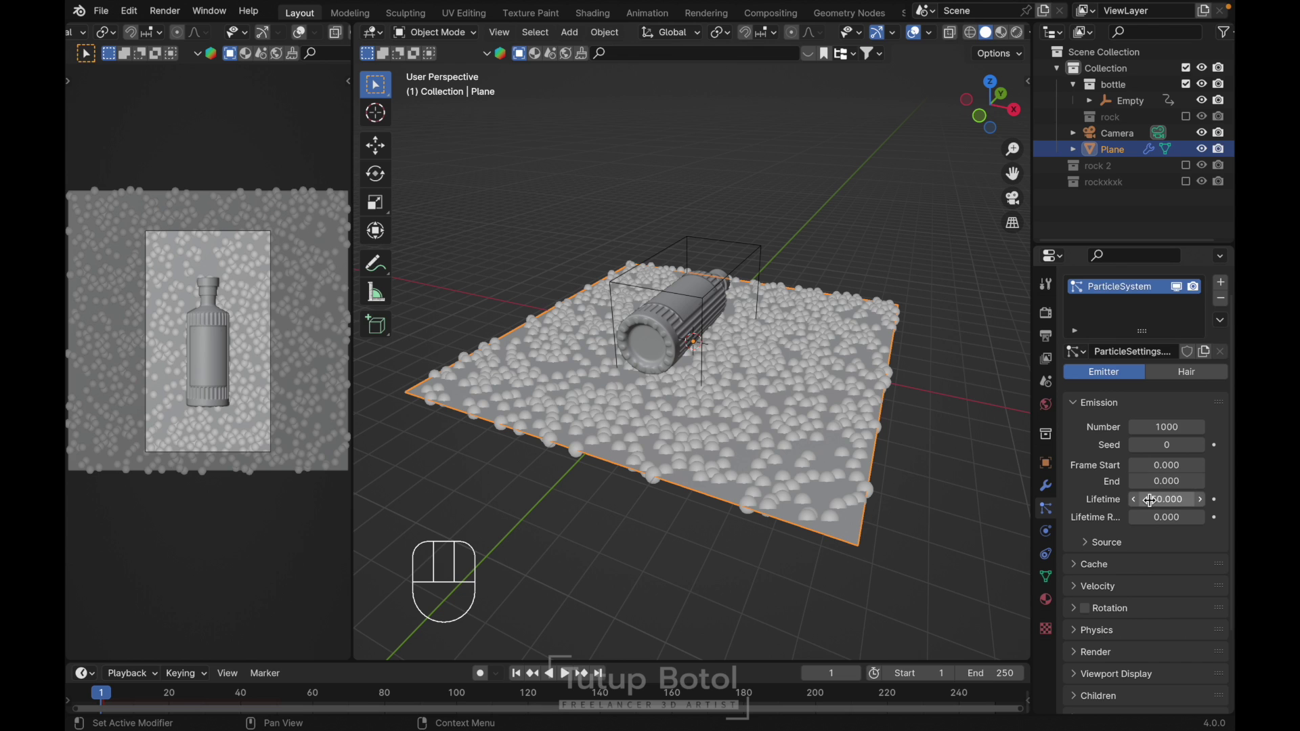
pyautogui.moveTo(1147, 498); pyautogui.dragTo(1056, 444)
pyautogui.press('0')
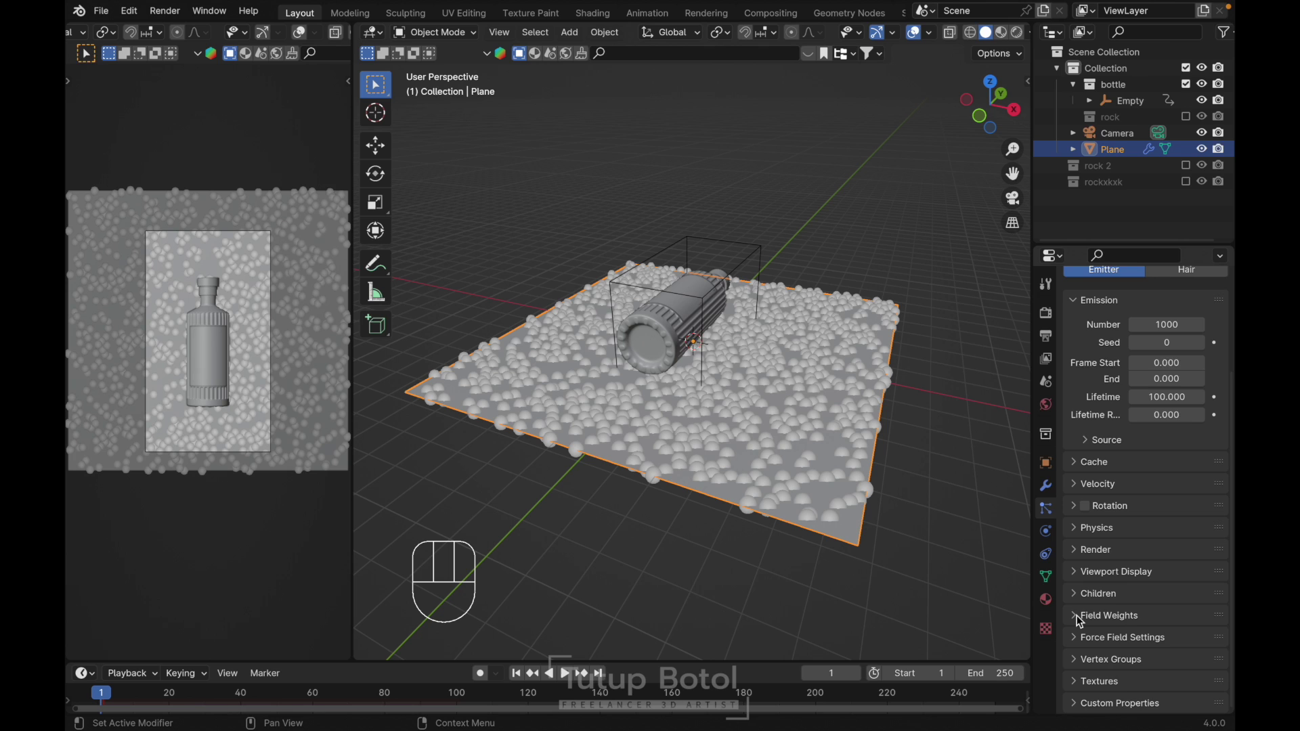
# - Set the particles' Gravity field weight to 0 so they stay on the plane
pyautogui.moveTo(1078, 621); pyautogui.dragTo(1142, 574)
pyautogui.click(1185, 540)
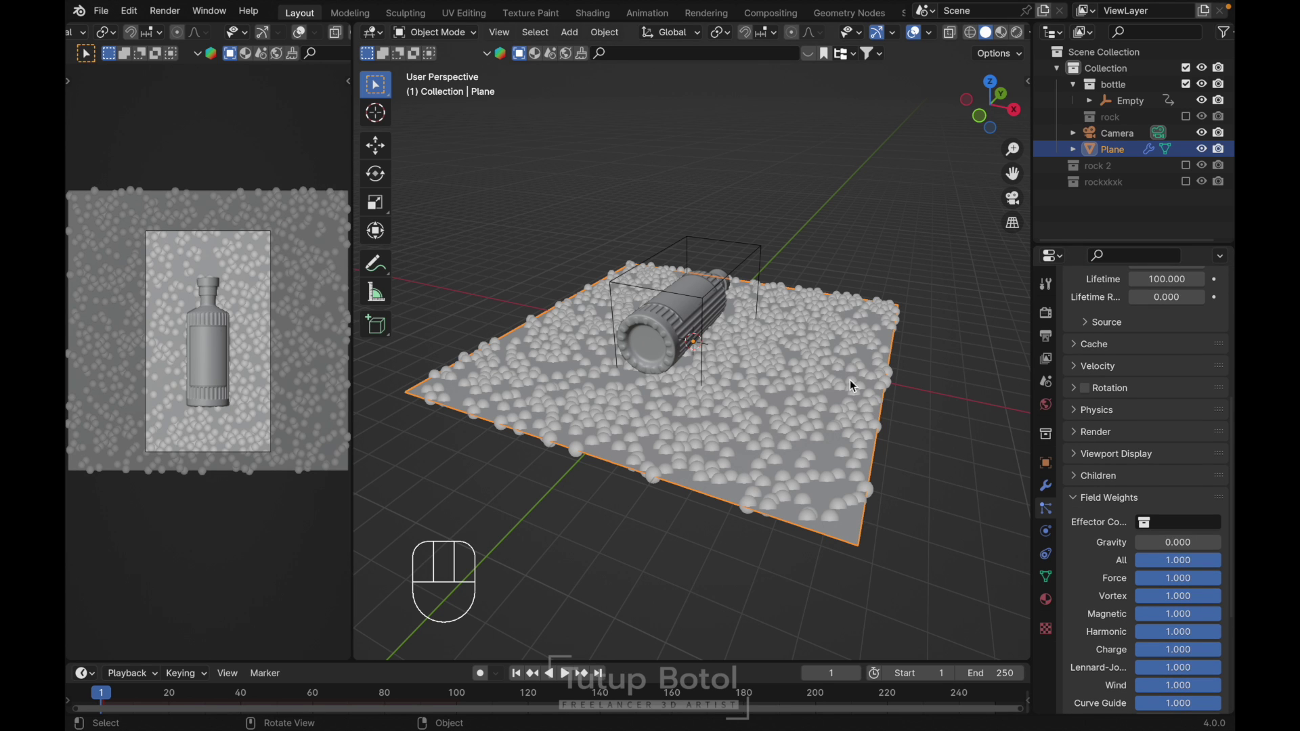
pyautogui.press('space')
pyautogui.press('space')
pyautogui.press('shift+Left')
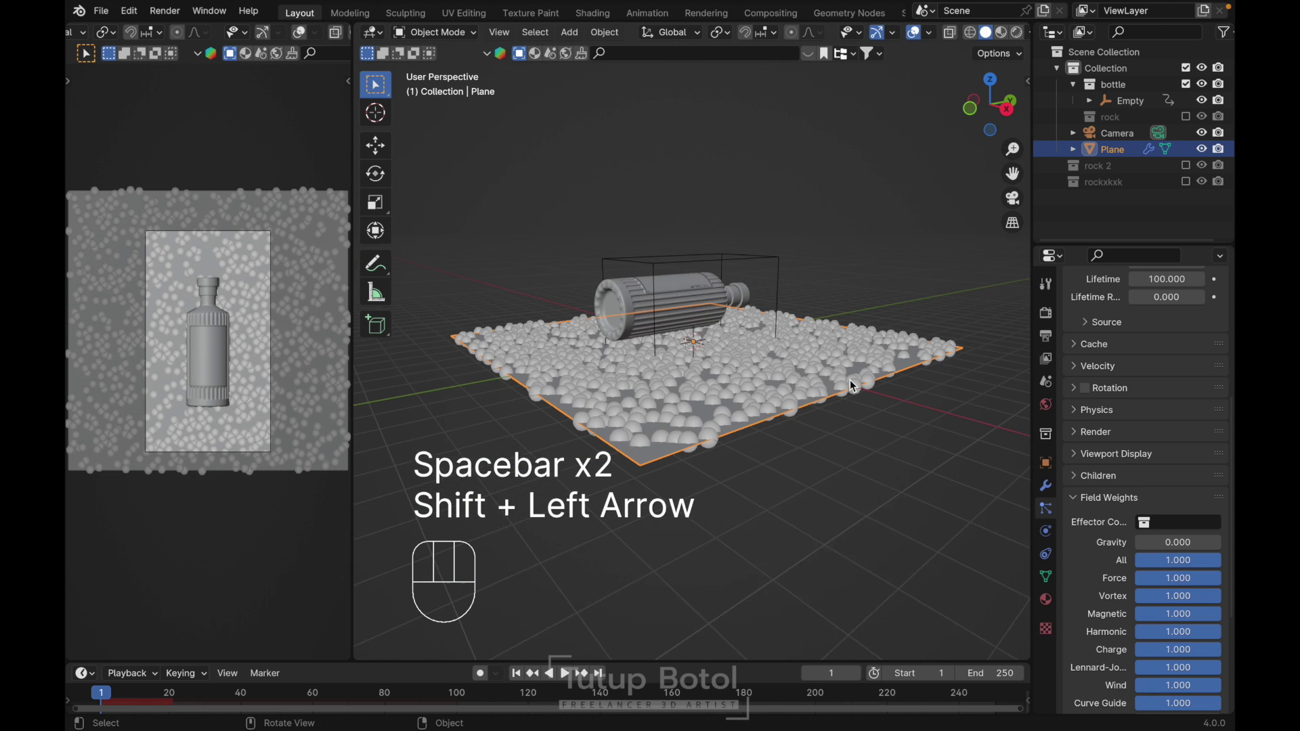
pyautogui.click(1076, 537)
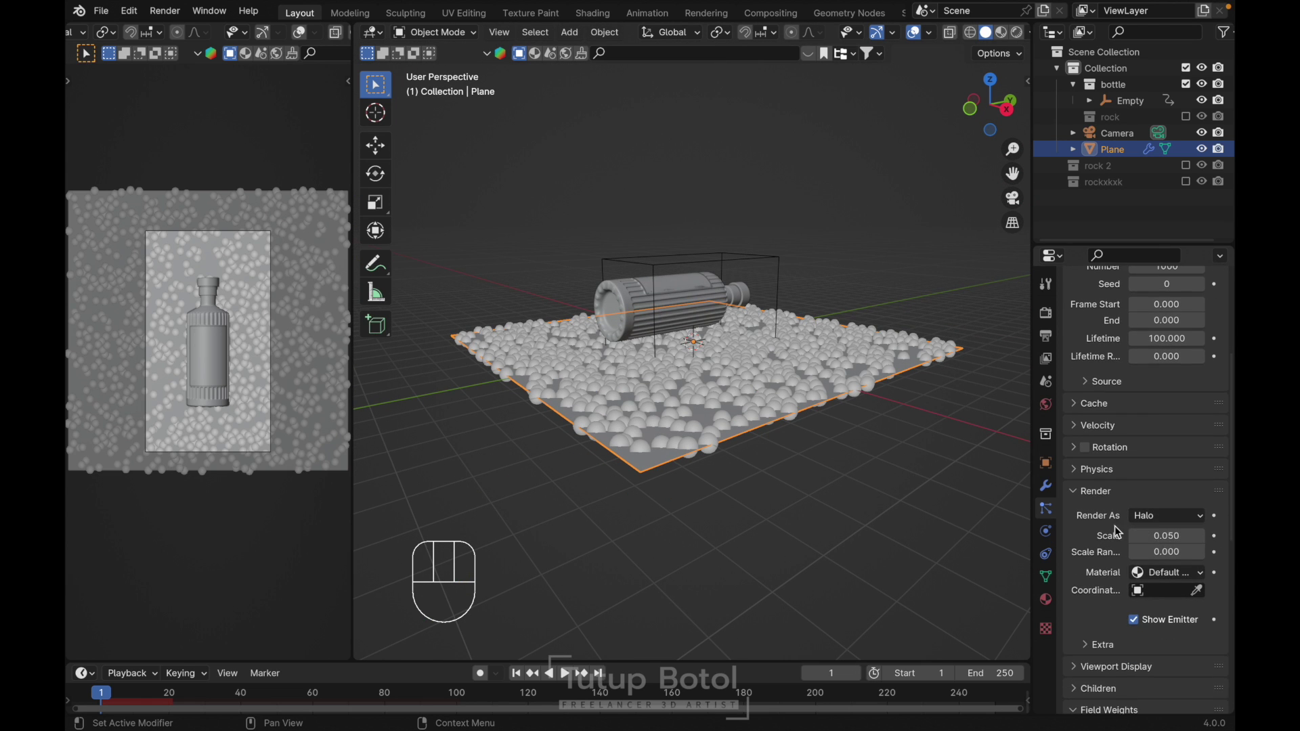
# - Render the particles as the rockxkxk collection with rotation Randomize 1, covering the ground in rocks
pyautogui.moveTo(1155, 519); pyautogui.dragTo(1155, 623)
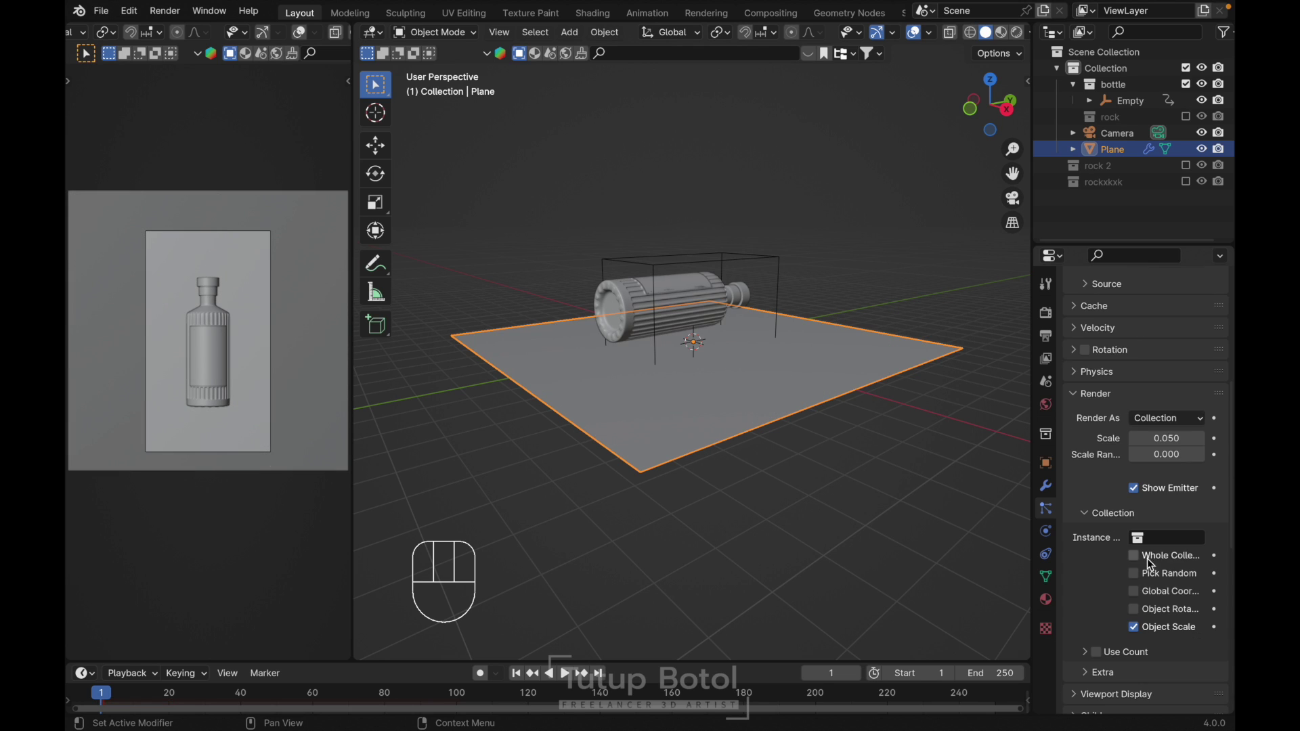
pyautogui.moveTo(1146, 526); pyautogui.dragTo(1111, 643)
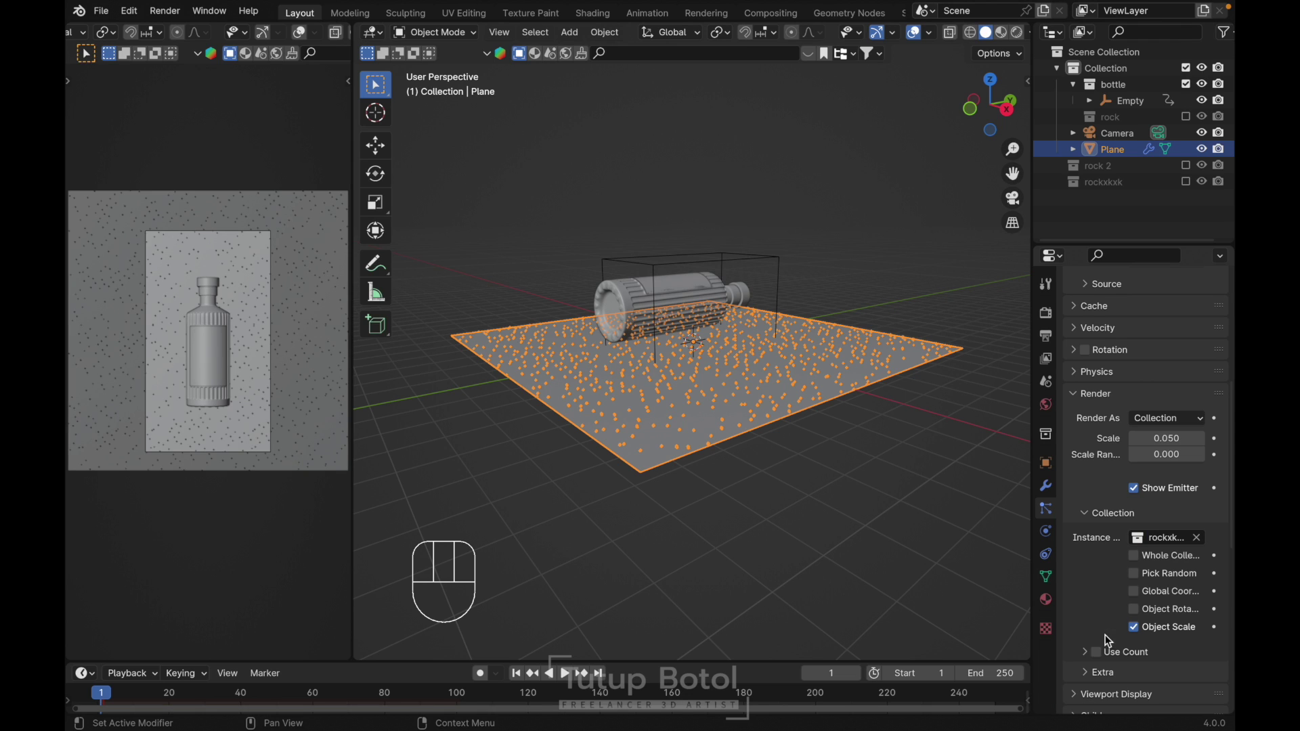
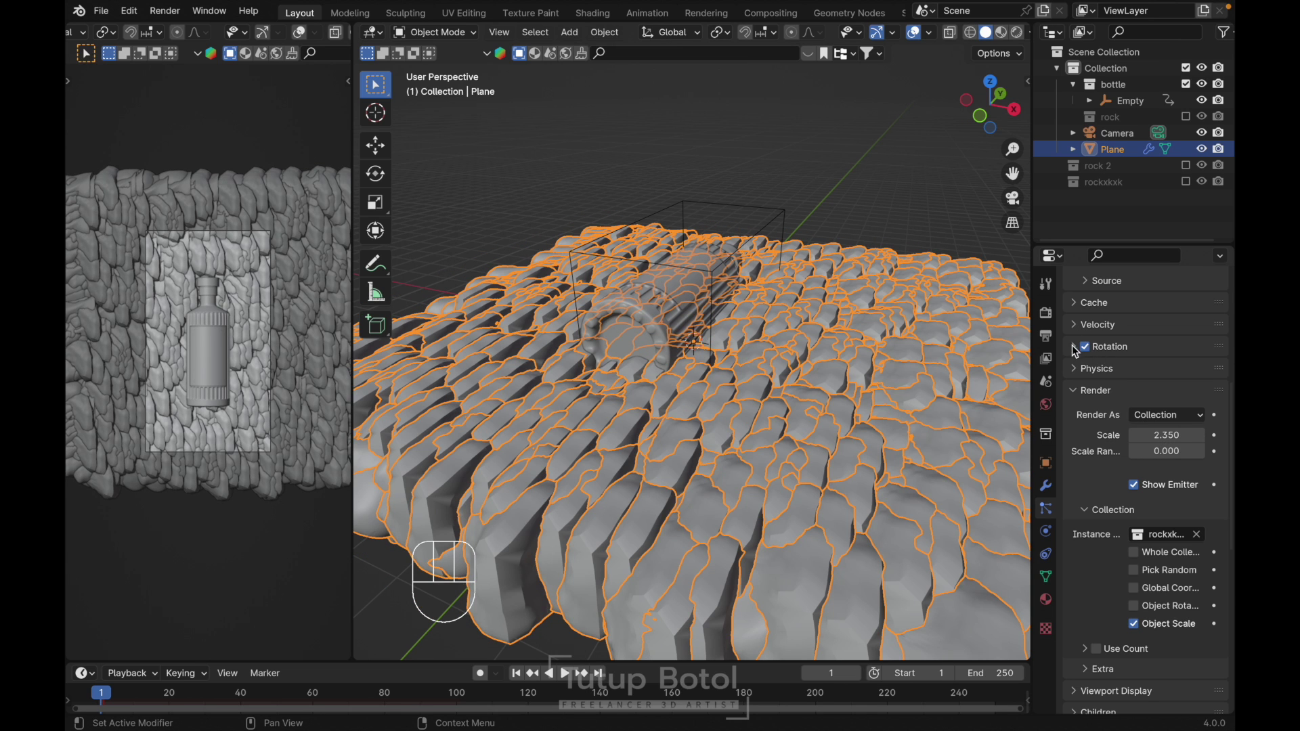
pyautogui.click(1075, 354)
pyautogui.click(1167, 380)
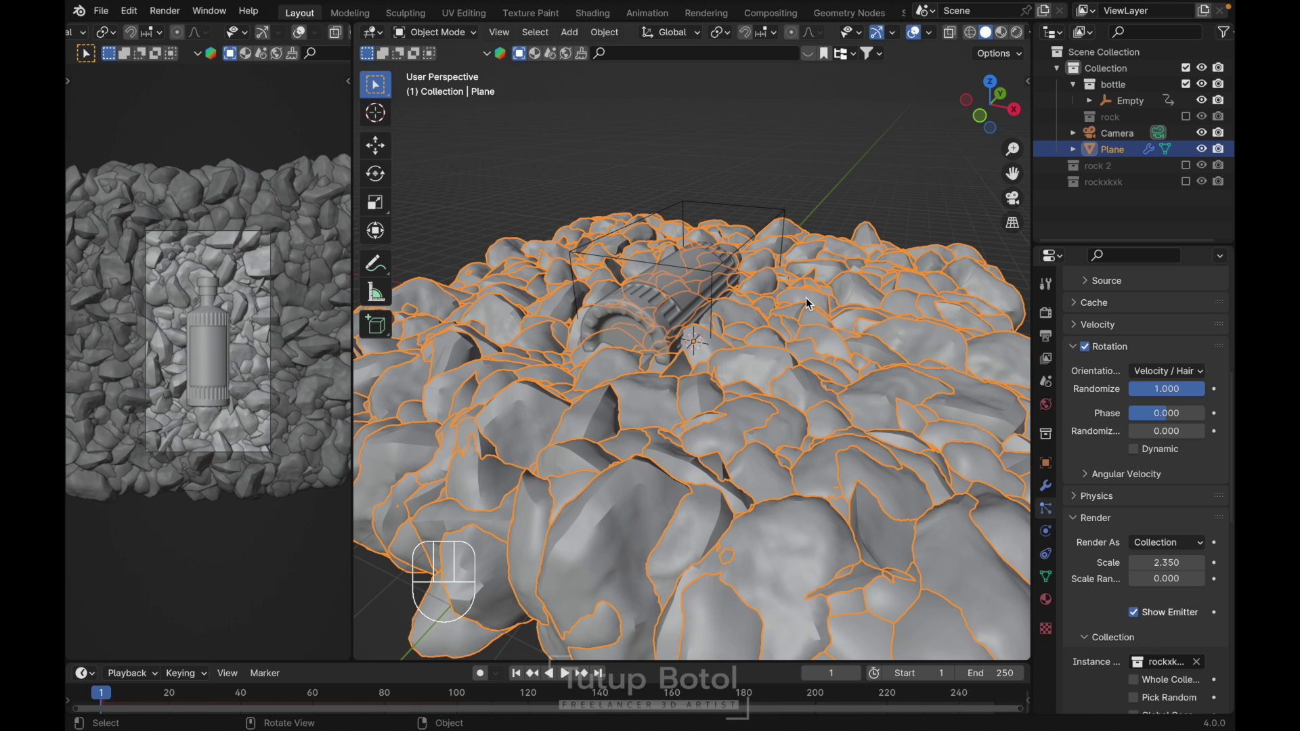
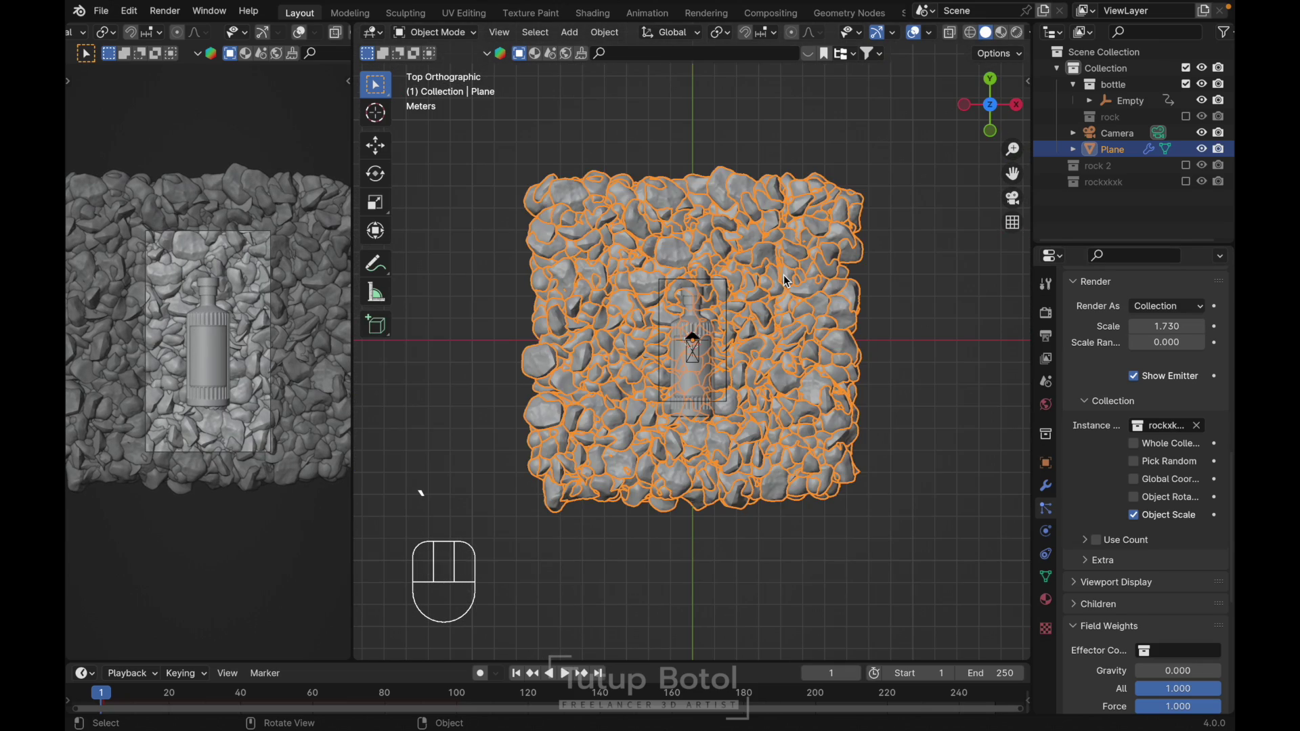
# - Move the plane into a 'particle rock' collection and scatter 160 rocks with seed 7
pyautogui.press('m')
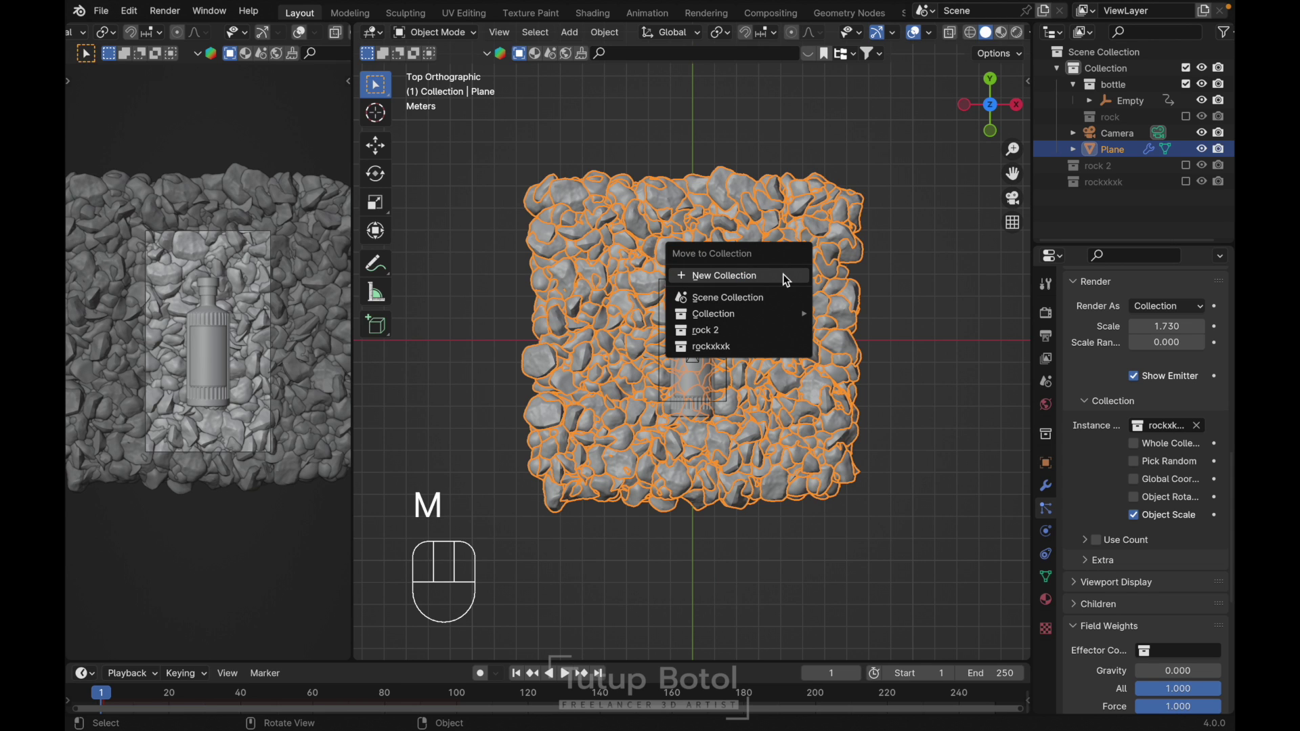
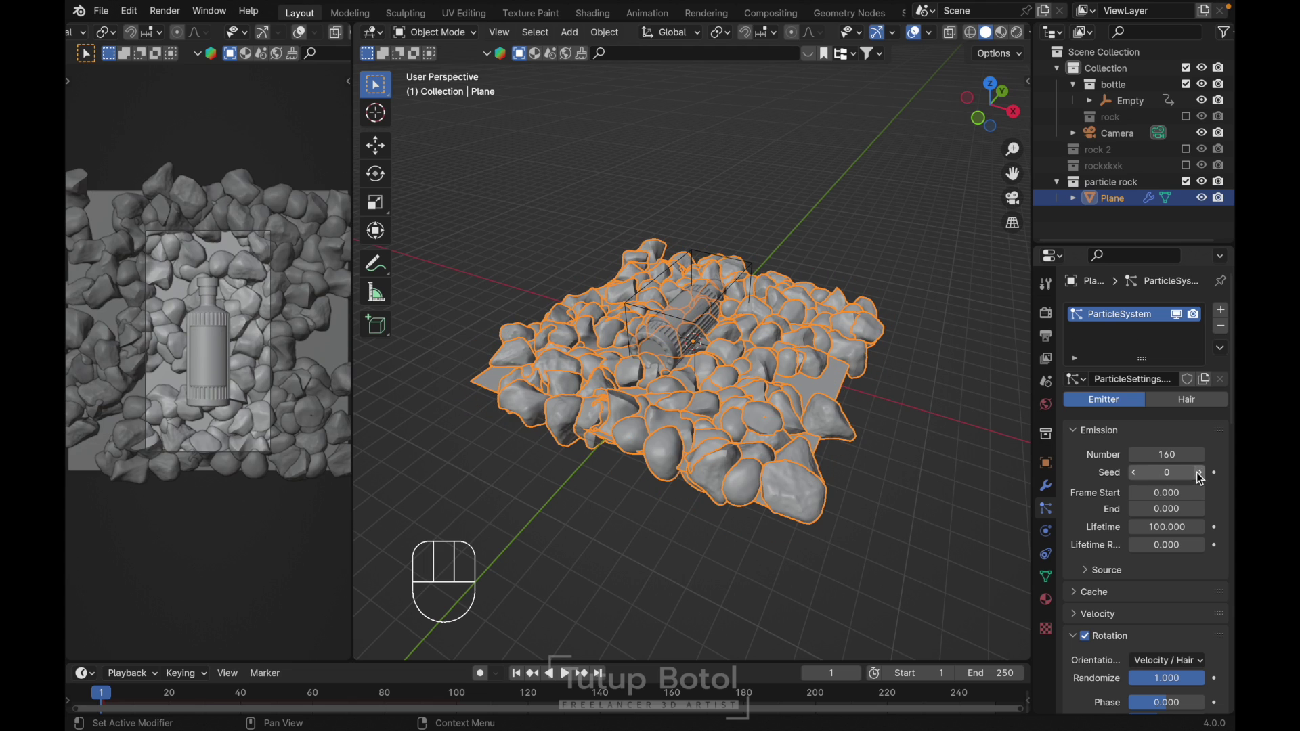
pyautogui.click(1199, 476)
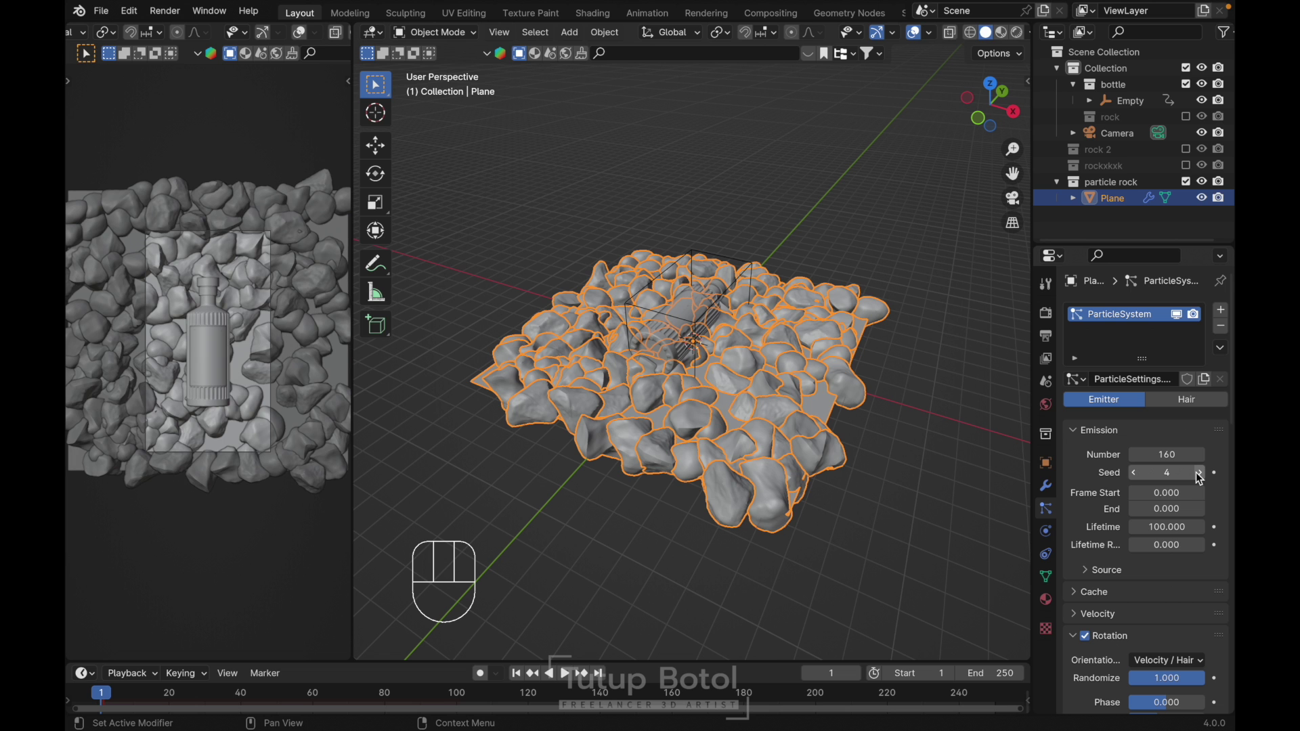
pyautogui.click(1200, 476)
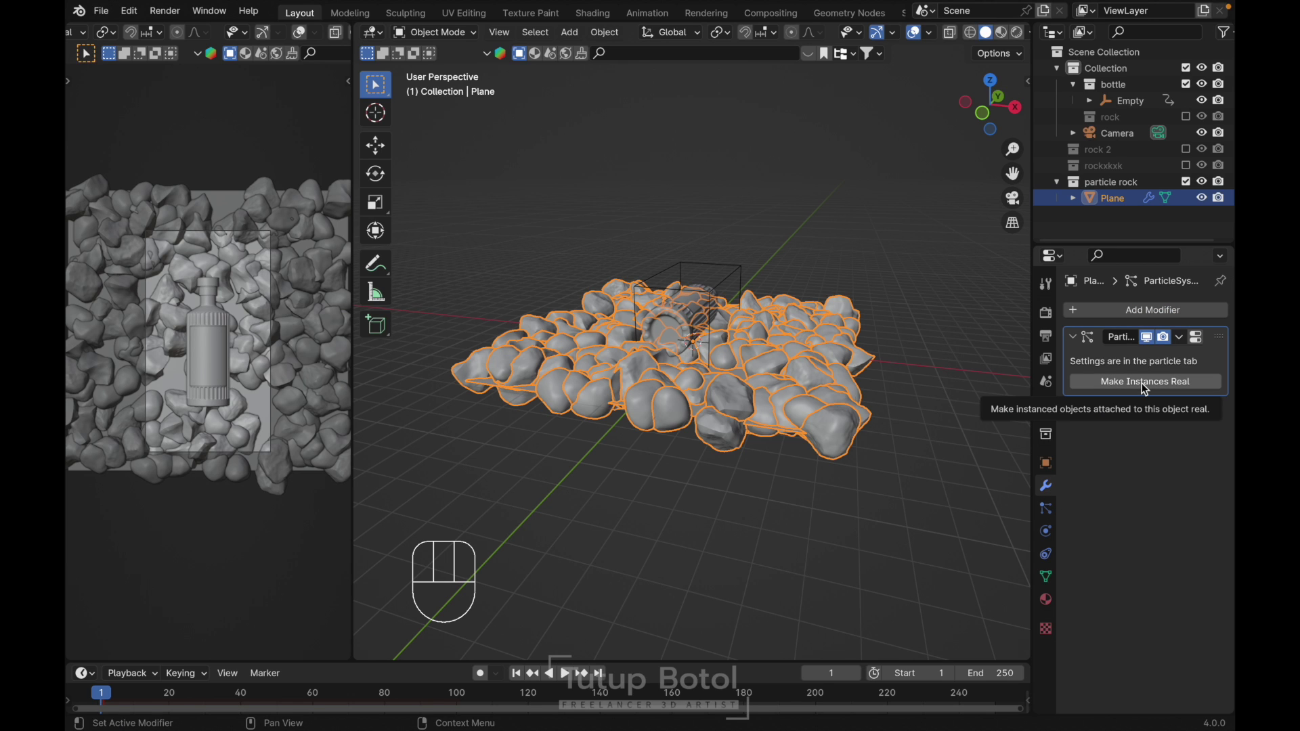
# - Make the particle rocks real objects and gather them in a new rock 123123123 collection
pyautogui.click(1143, 388)
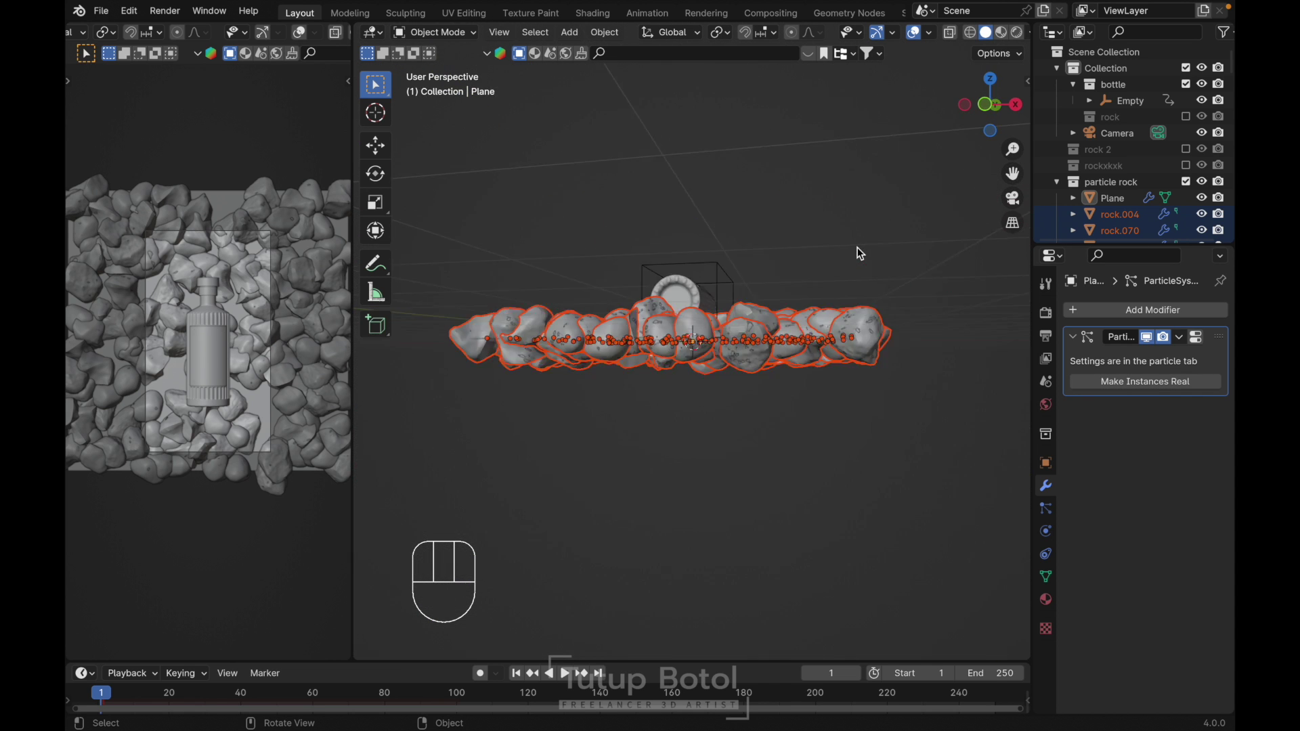
pyautogui.press('m')
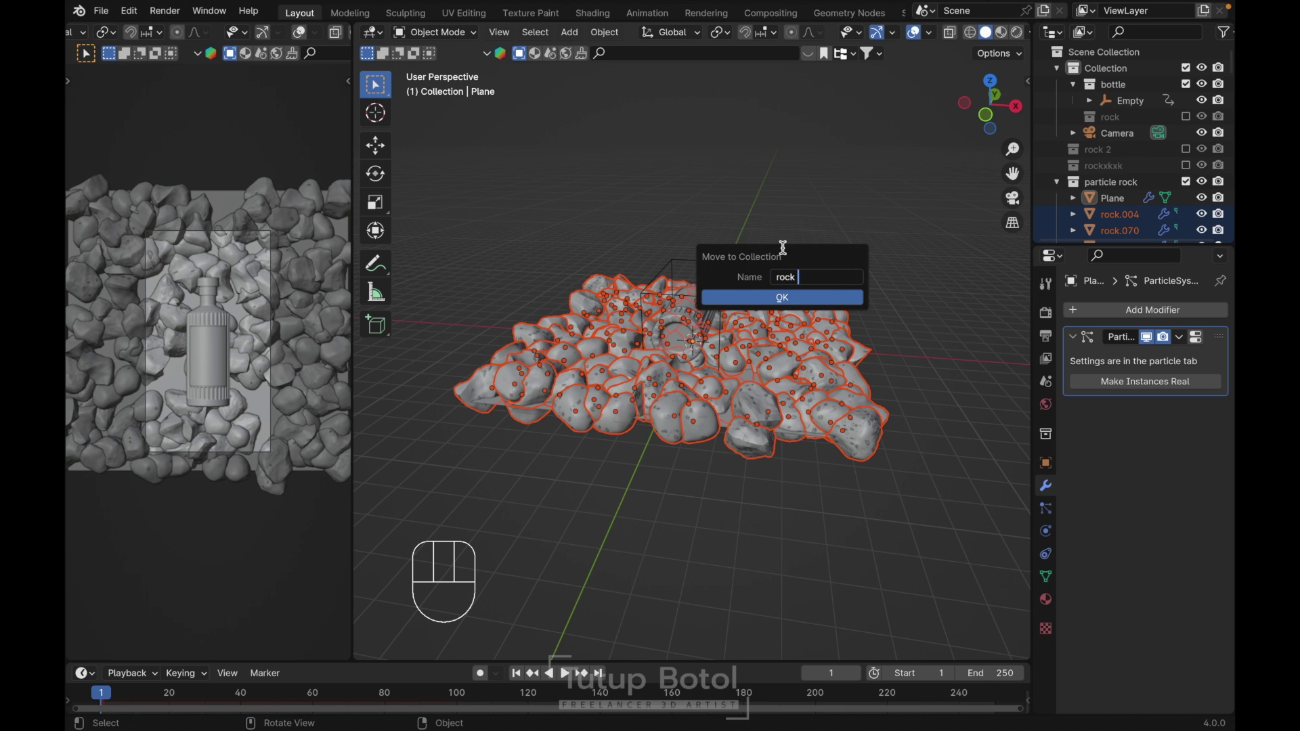
pyautogui.press('3')
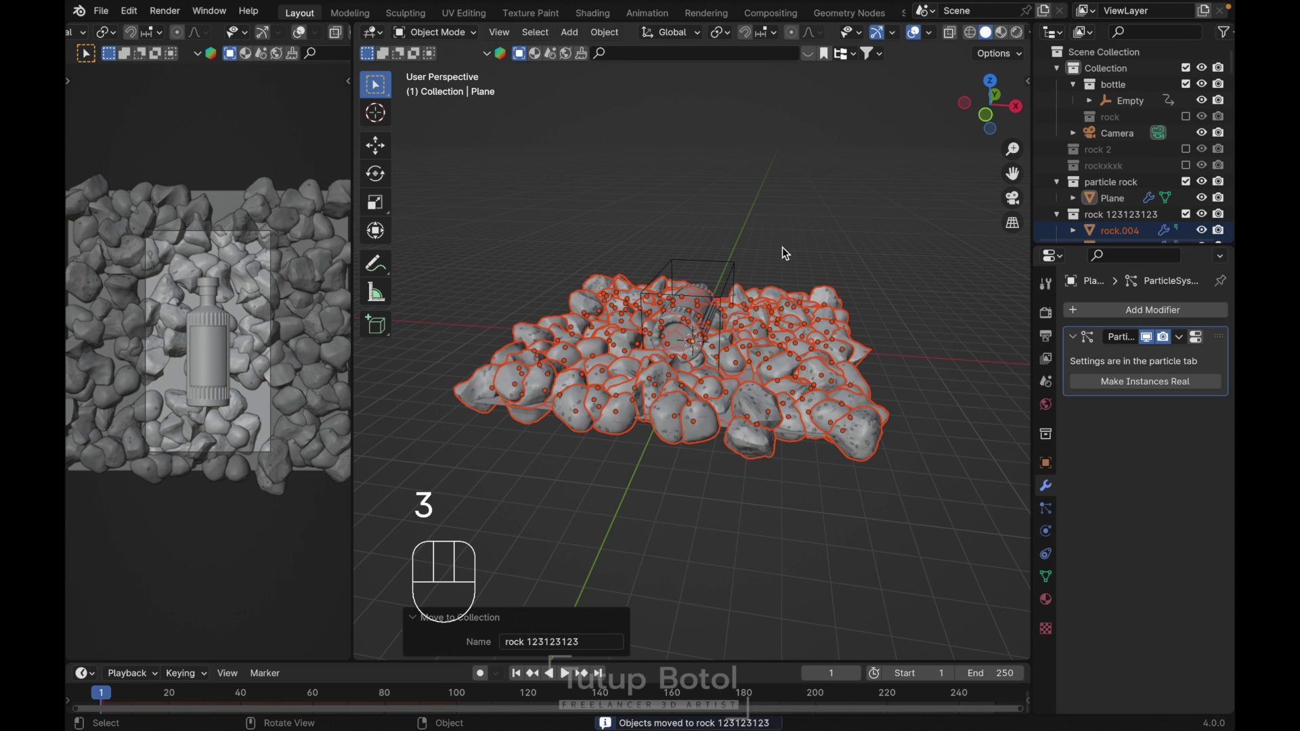
# - From front view, reposition and rotate the rock group around the bottle
pyautogui.press('`')
pyautogui.press('g')
pyautogui.press('z')
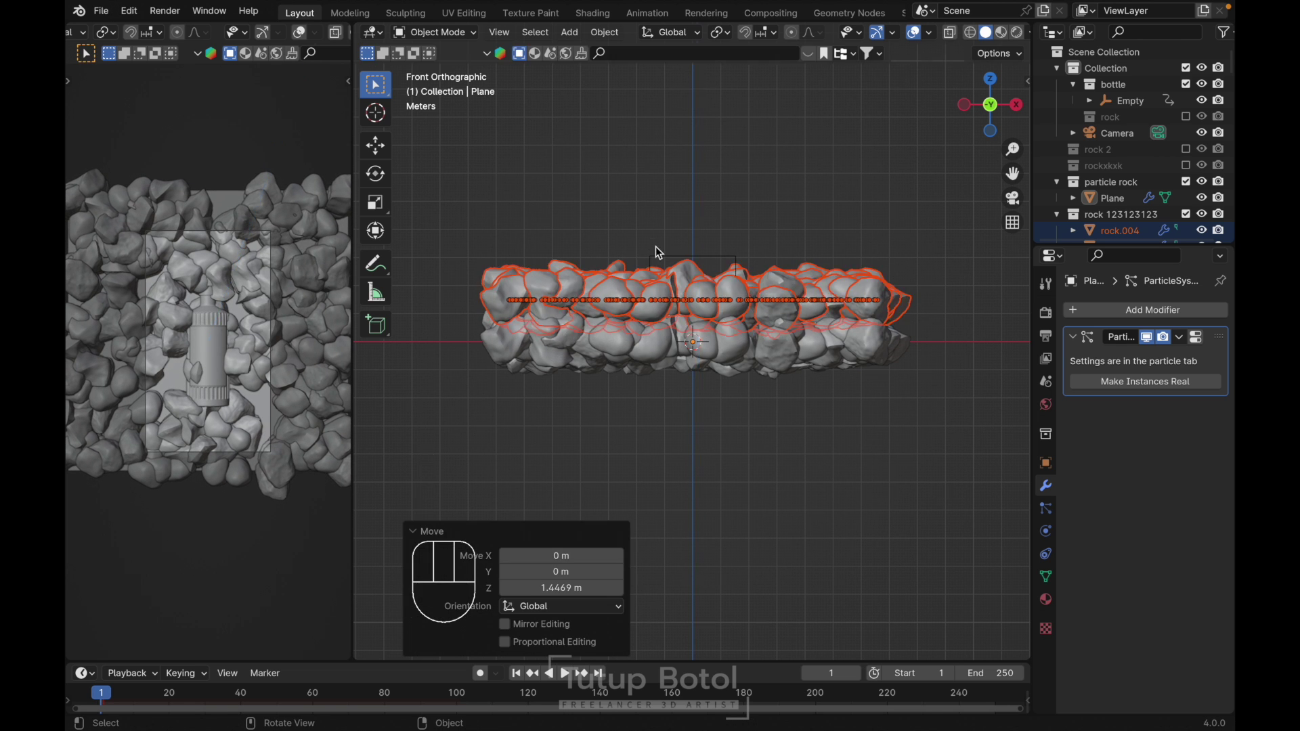
pyautogui.press('r')
pyautogui.press('Escape')
pyautogui.press('r')
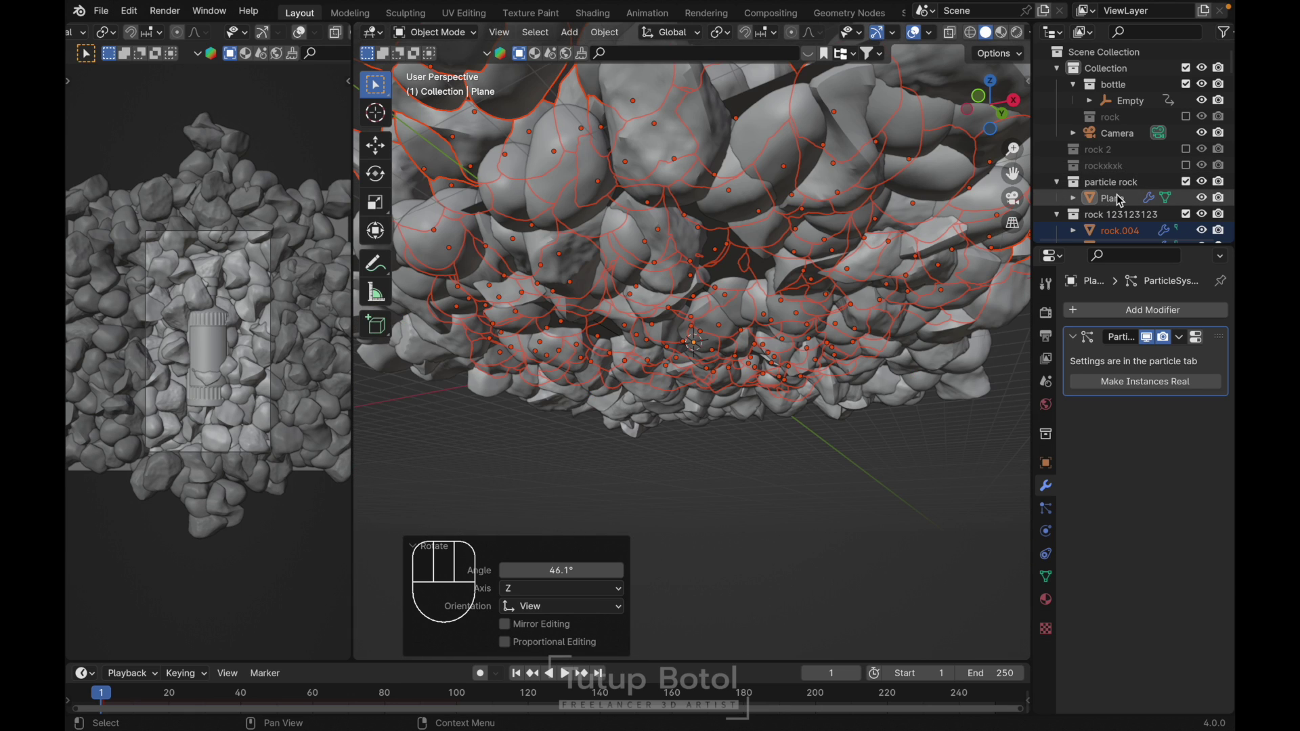
# - Hide the real rocks, reshuffle the particle rocks with Seed 8, then show the real rocks again
pyautogui.click(1123, 201)
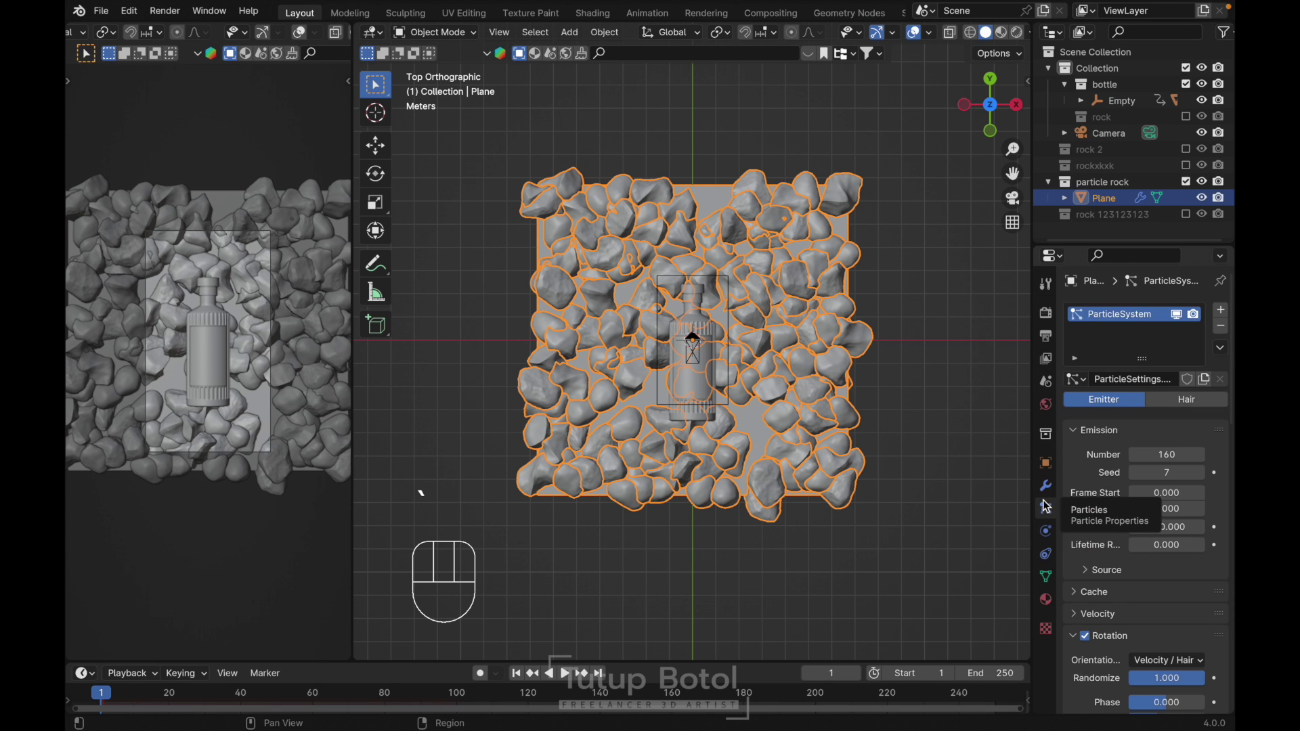
pyautogui.click(1204, 473)
pyautogui.click(1136, 476)
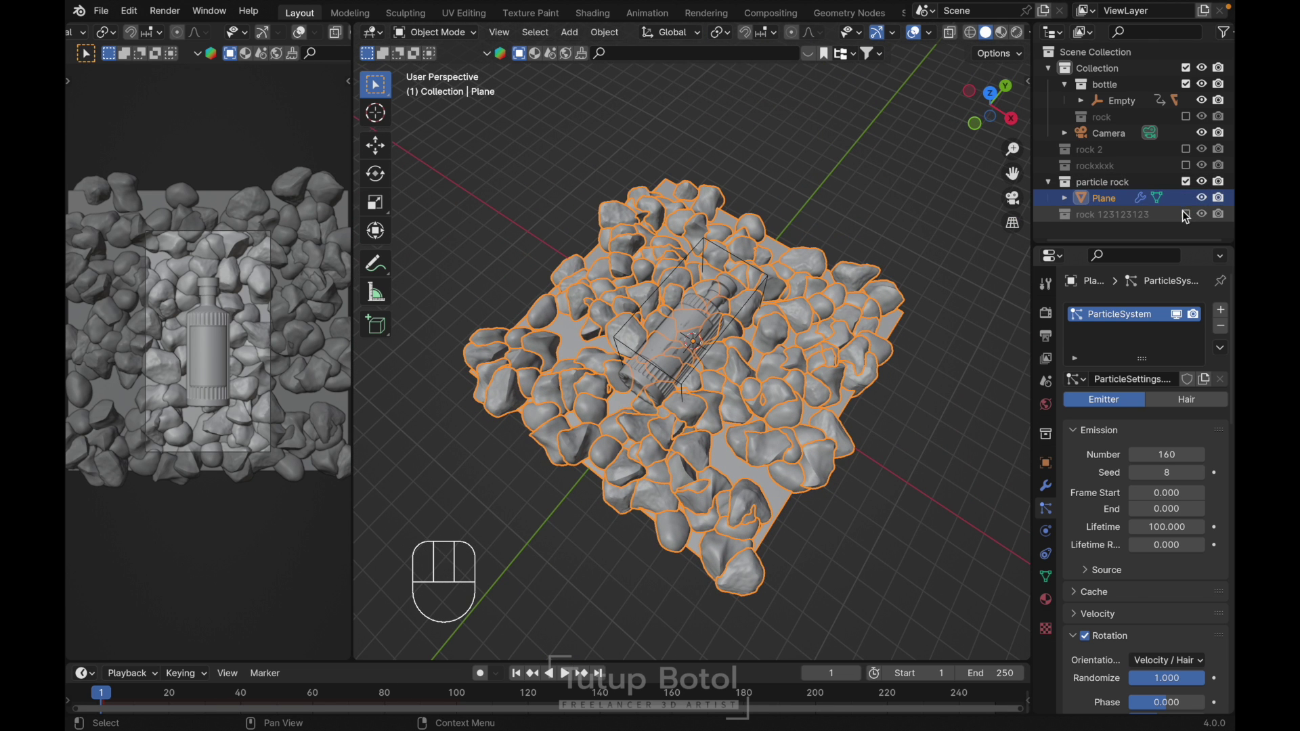
pyautogui.click(882, 169)
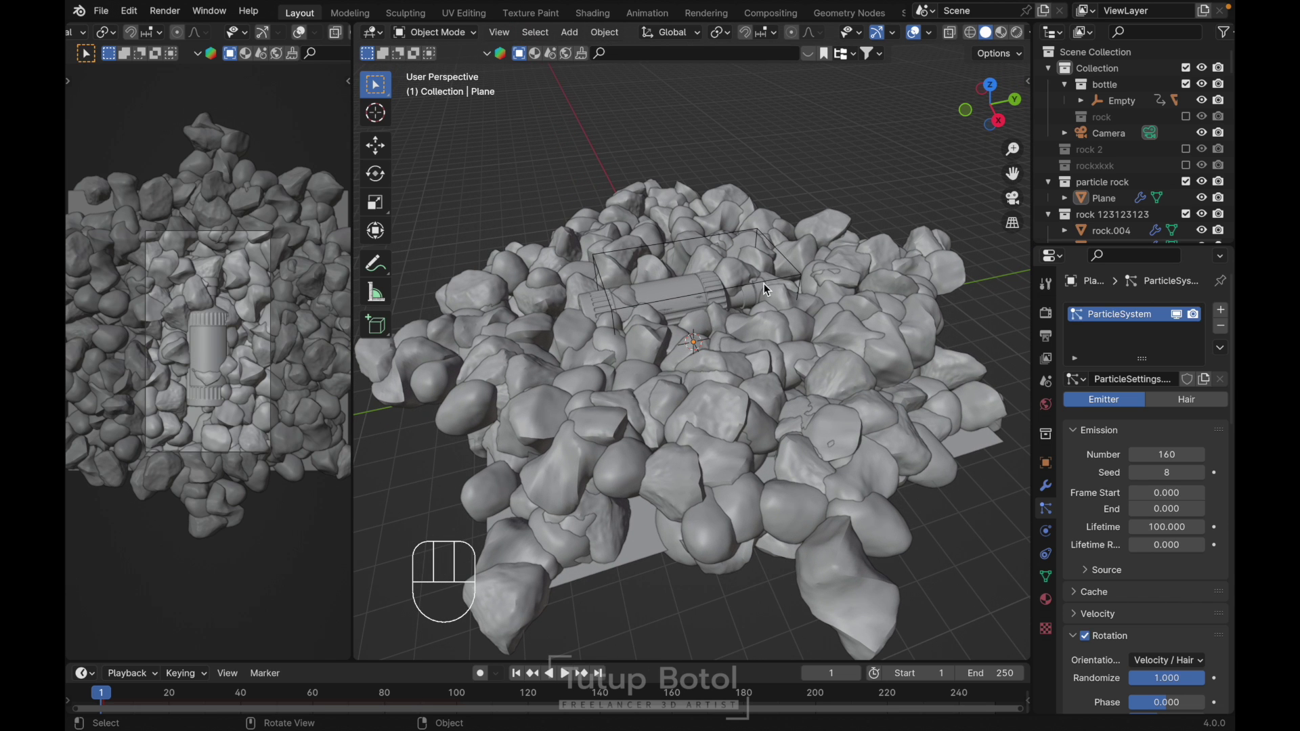
# - Select the bottle's empty and lift it along Z to about 3.02 m above the rocks
pyautogui.click(767, 288)
pyautogui.press('g')
pyautogui.press('z')
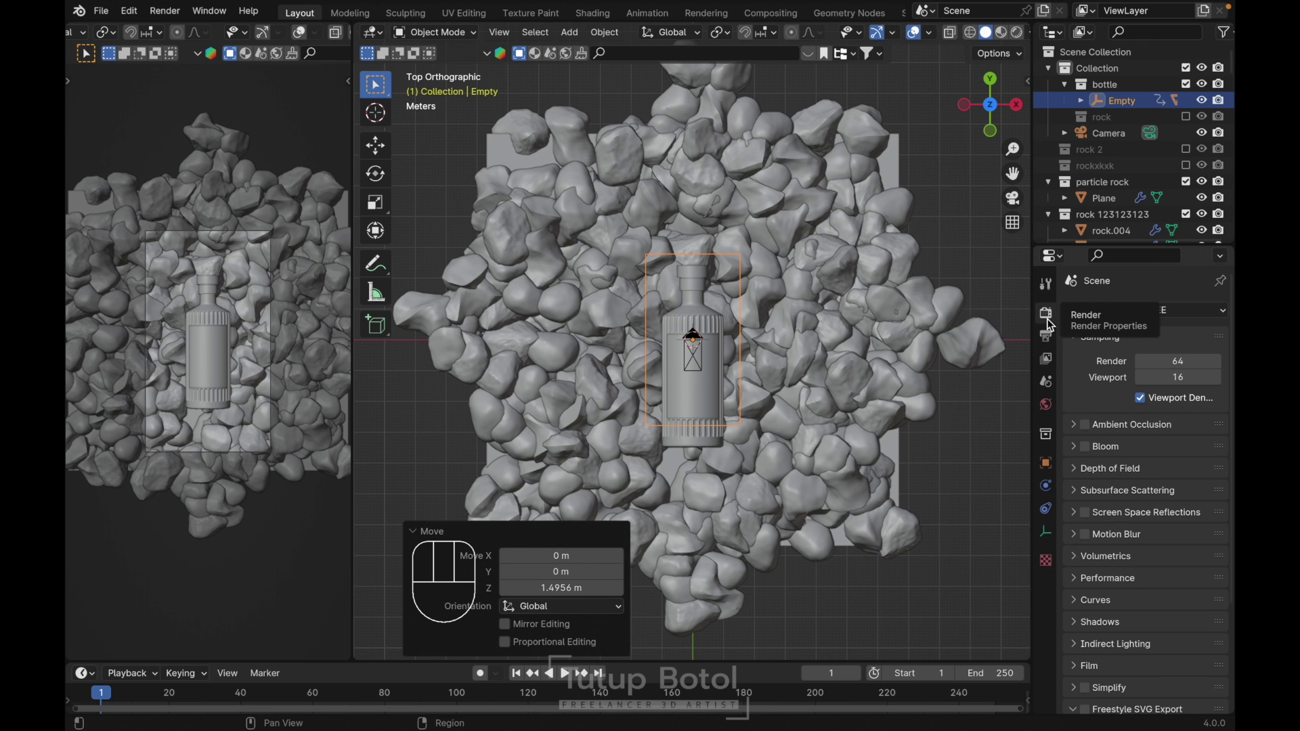
# - Use Cycles with a High Contrast look and preview the scene in Rendered shading
pyautogui.moveTo(1185, 310); pyautogui.dragTo(1152, 364)
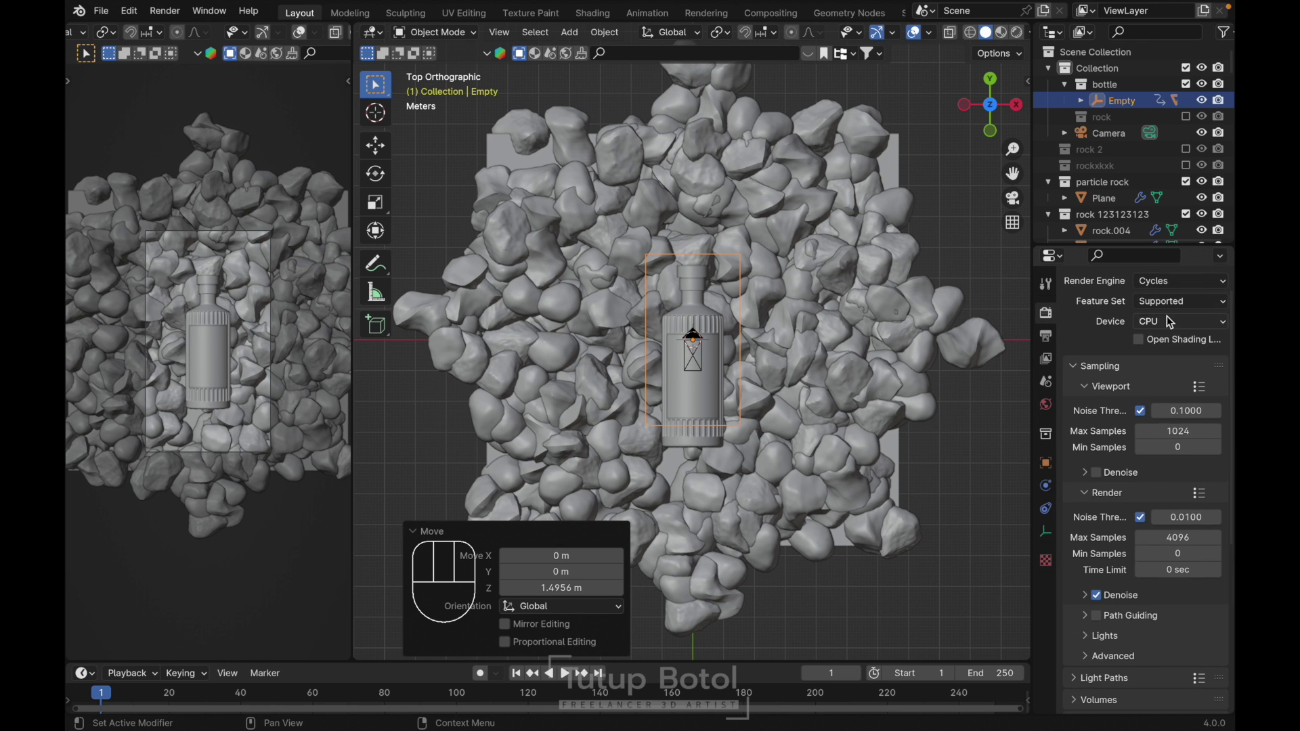
pyautogui.moveTo(1169, 320); pyautogui.dragTo(1151, 354)
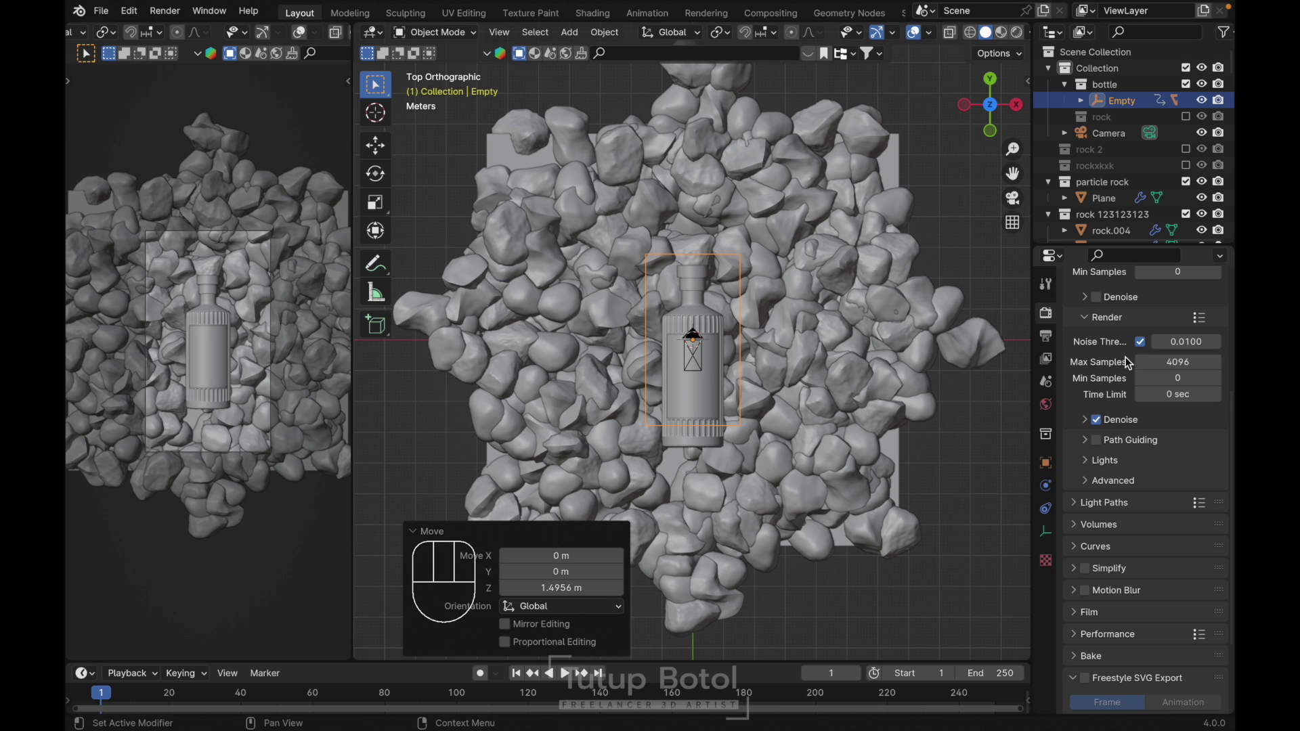
pyautogui.click(1171, 355)
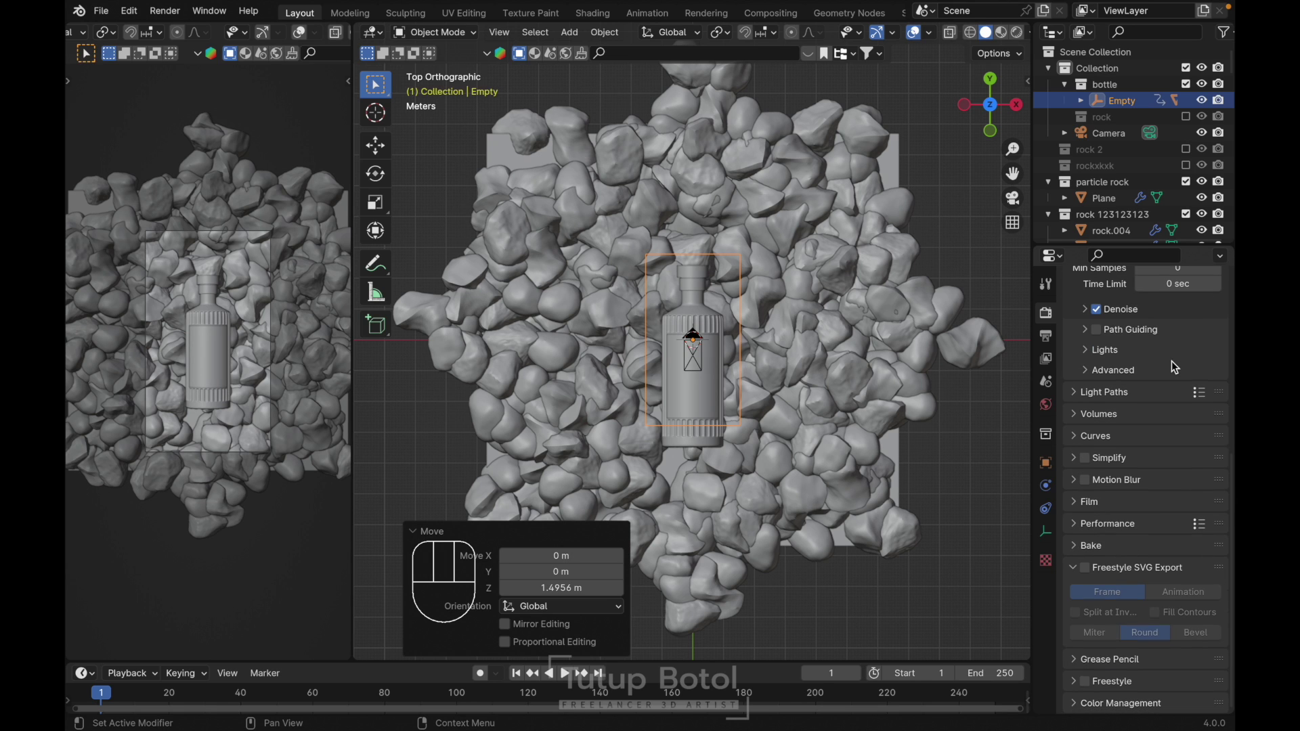
pyautogui.click(1080, 716)
pyautogui.click(1184, 581)
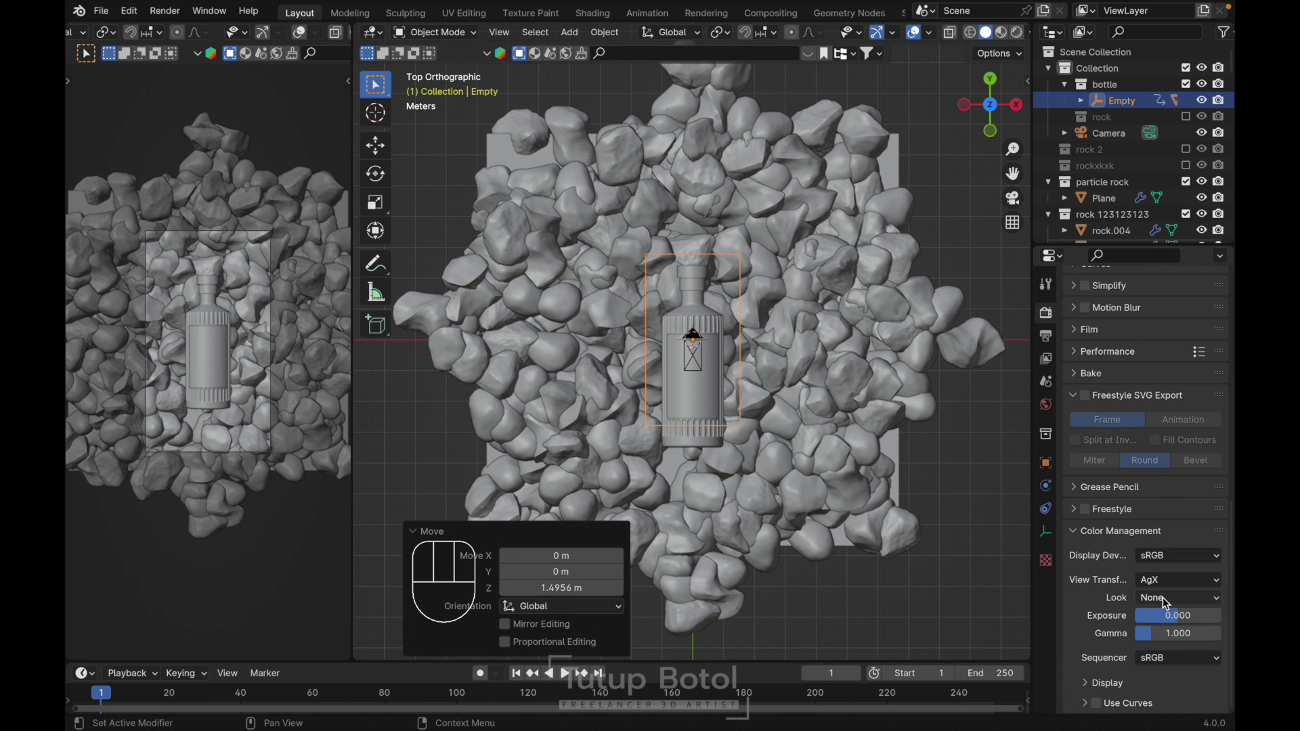
pyautogui.moveTo(1165, 600); pyautogui.dragTo(1134, 499)
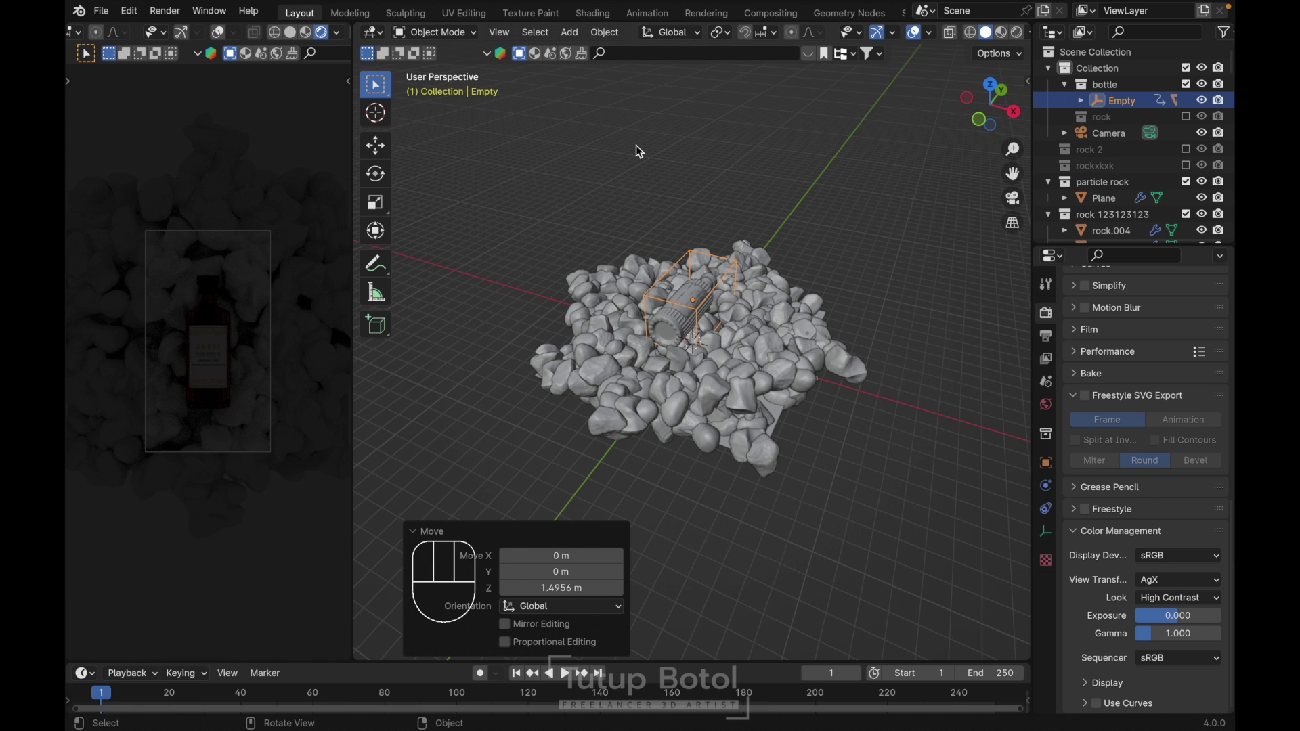
# - Add a Point light and move it into the 'light' collection
pyautogui.press('shift+a')
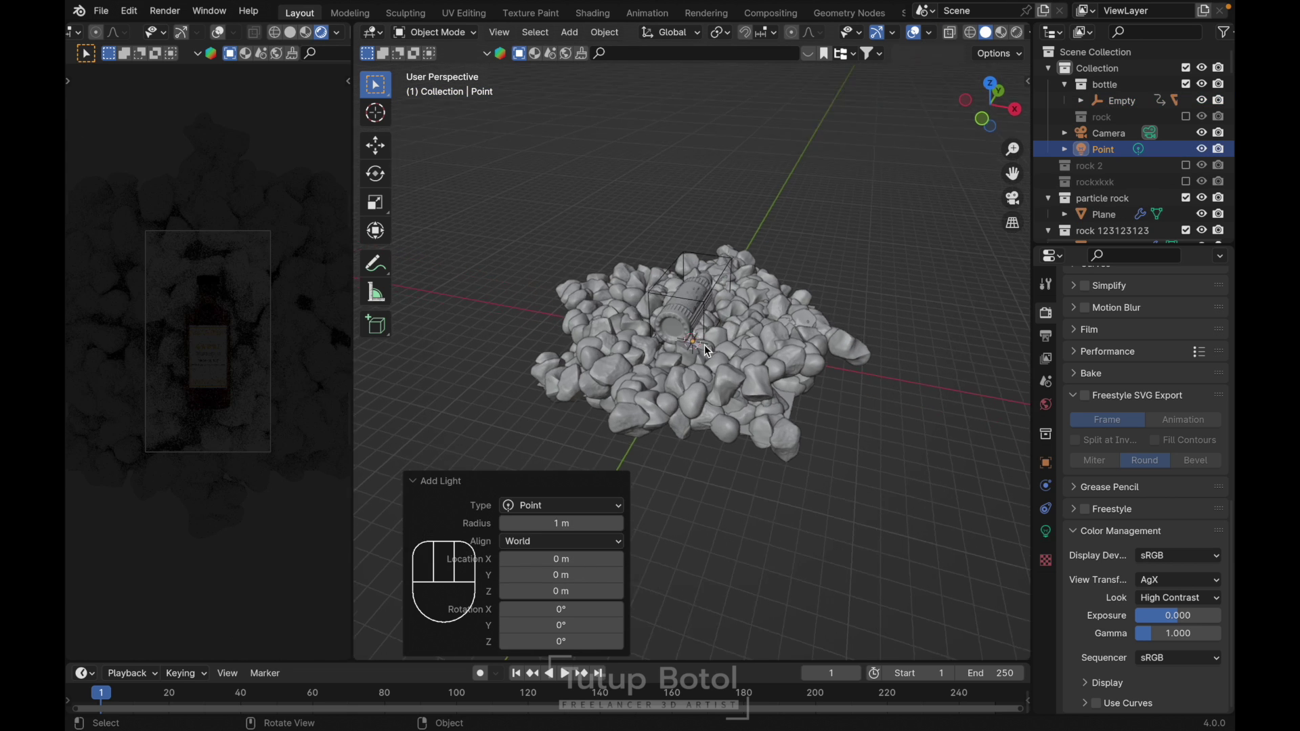
pyautogui.press('m')
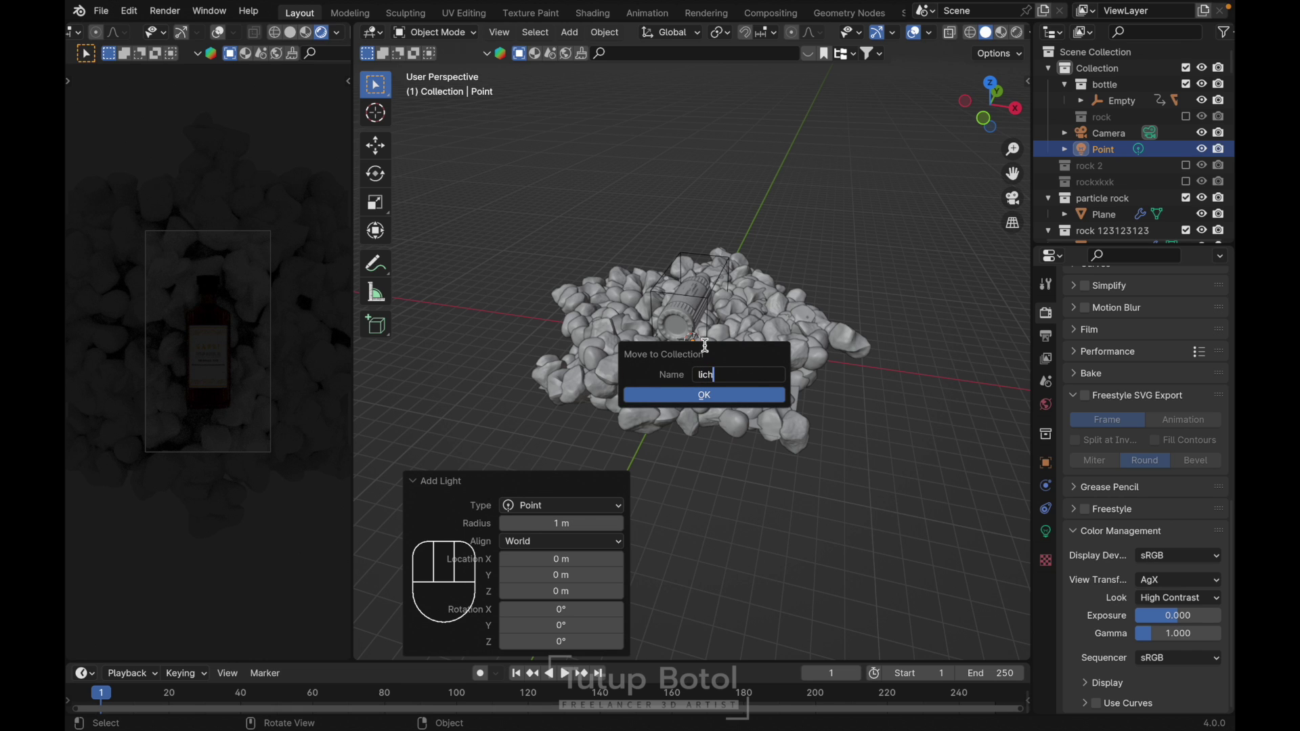
pyautogui.press('BackSpace')
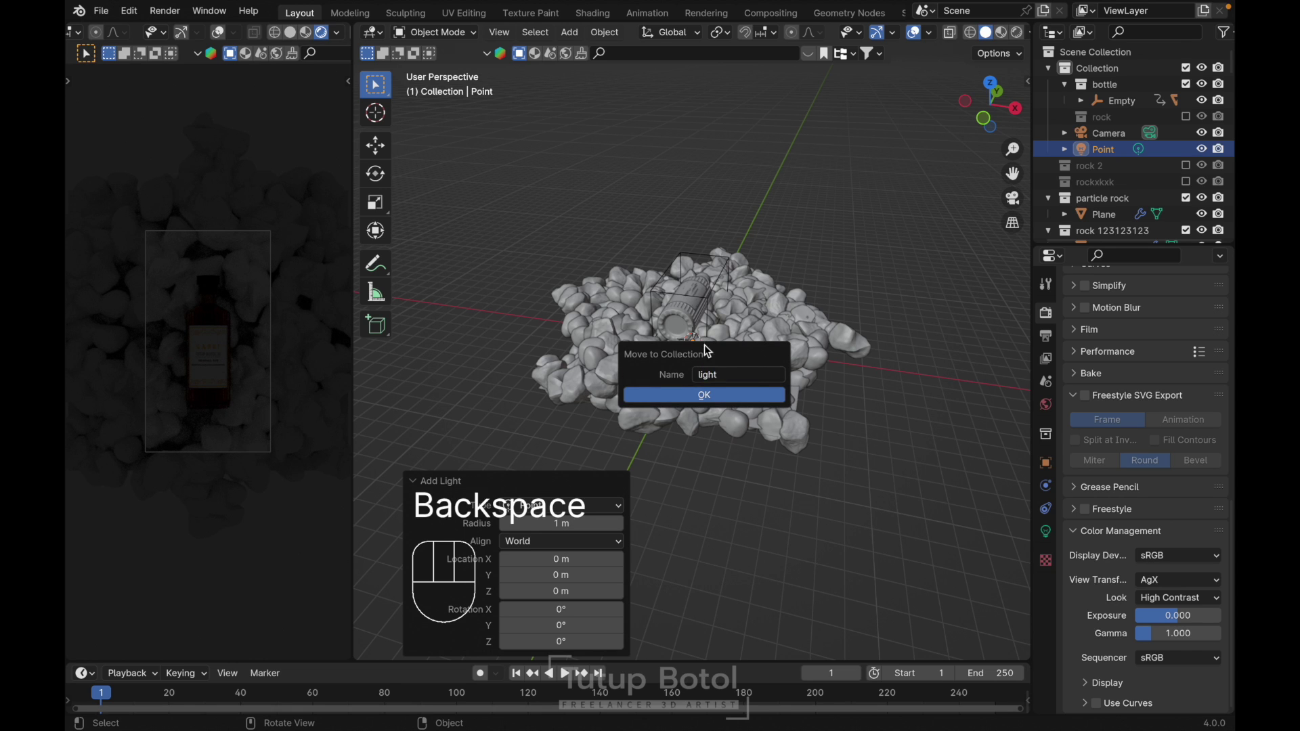
pyautogui.press('Return')
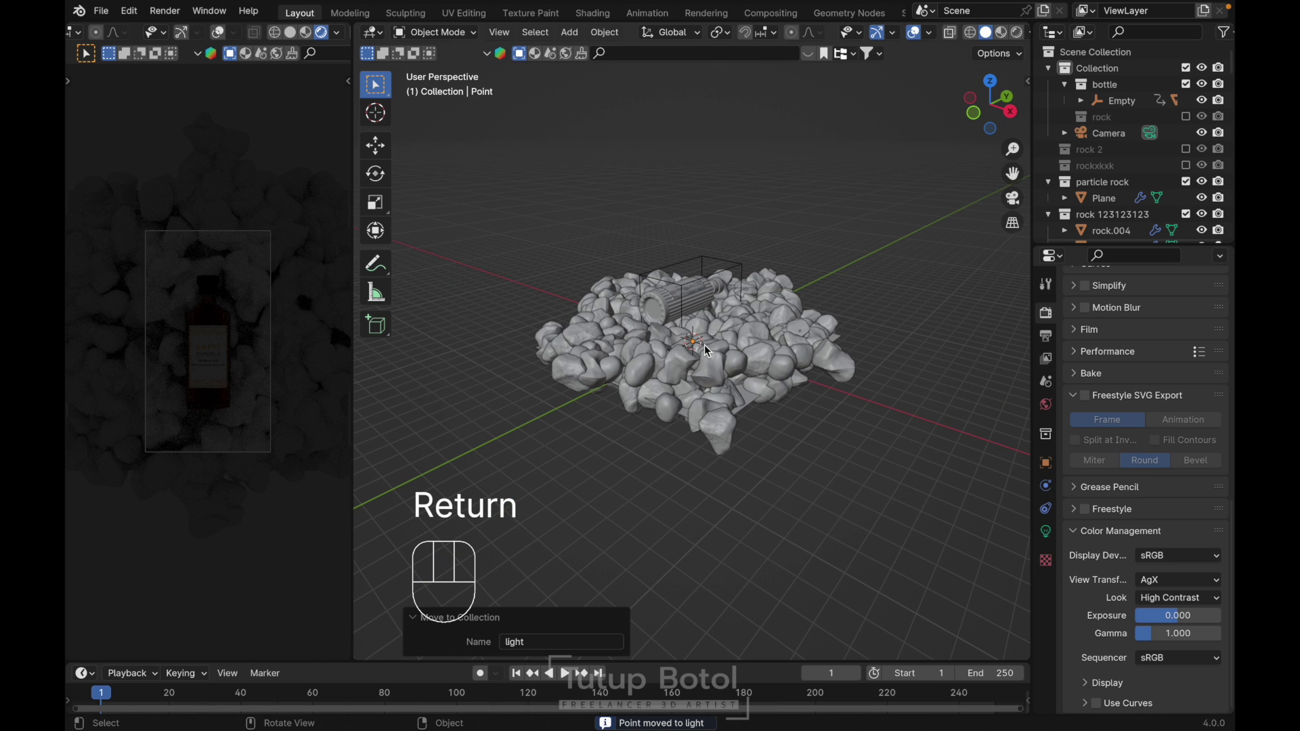
# - View the light from the front and give it an orange colour
pyautogui.press('alt+z')
pyautogui.press('`')
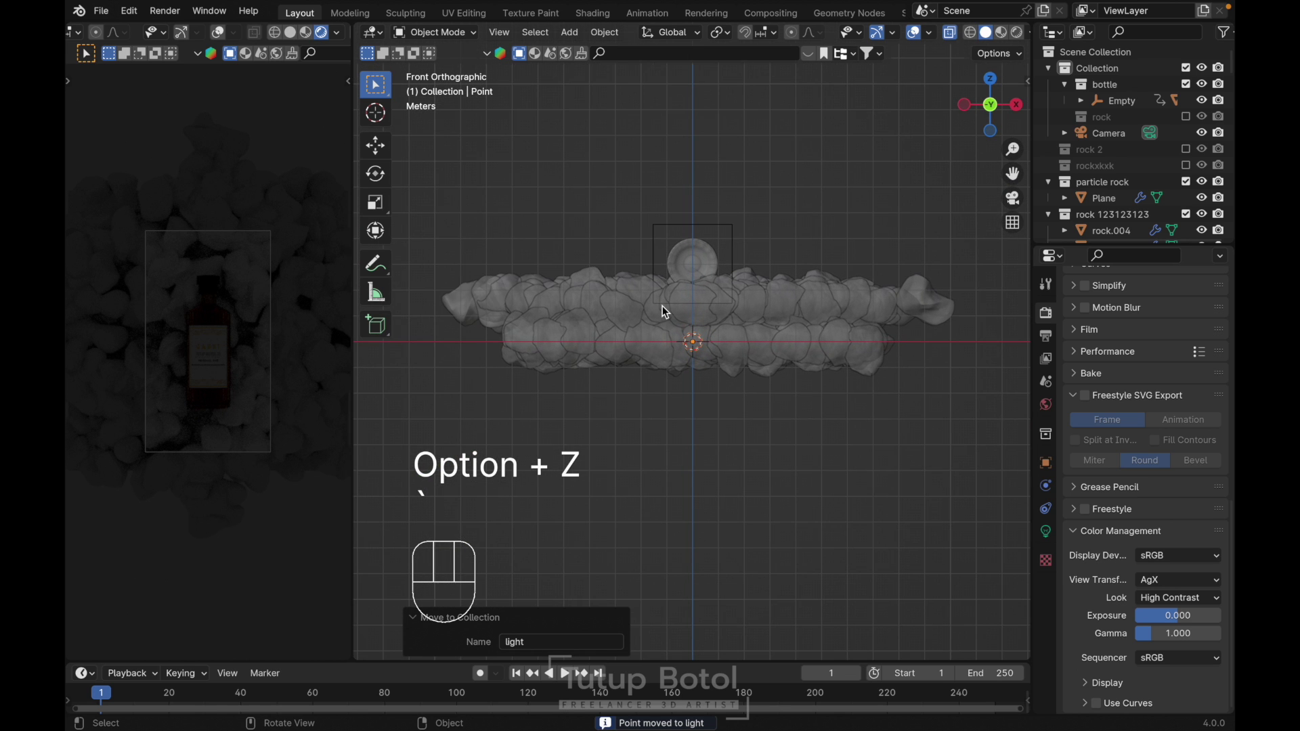
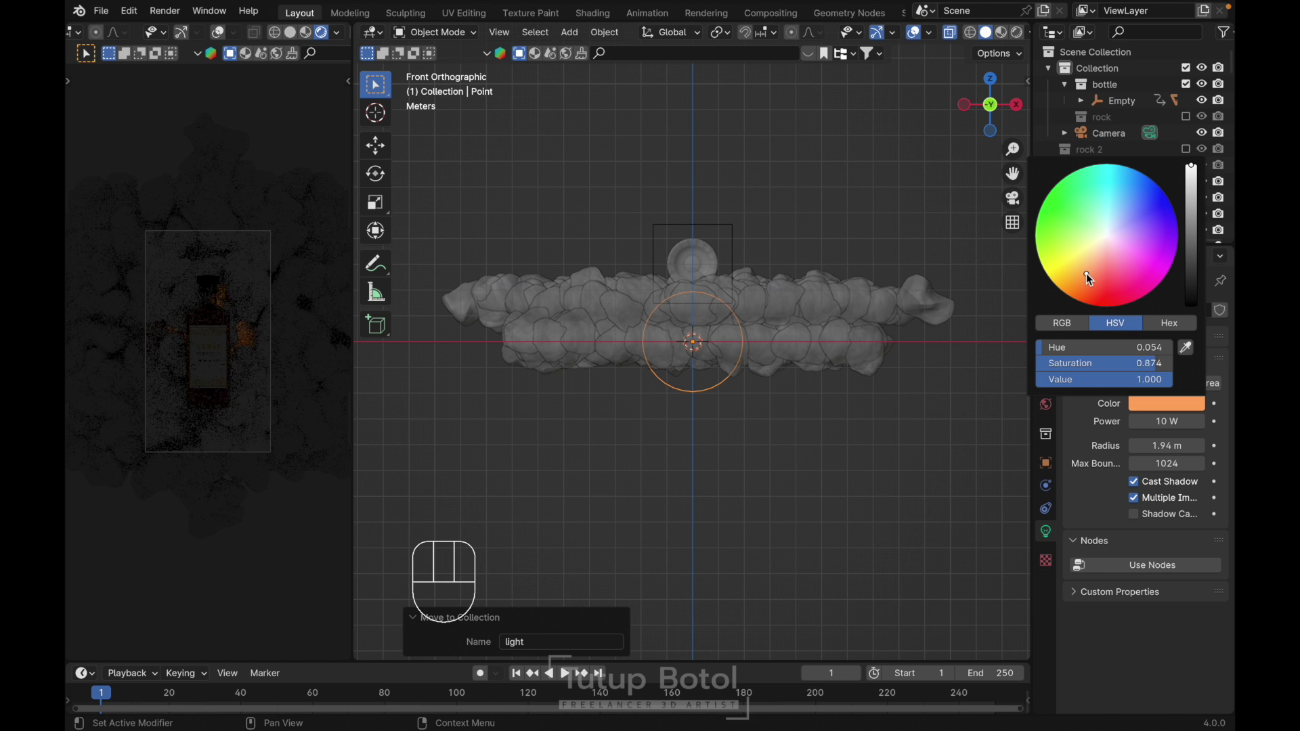
pyautogui.click(1157, 415)
# - Set the point light to 100 W and raise it about a metre along Z
pyautogui.press('0')
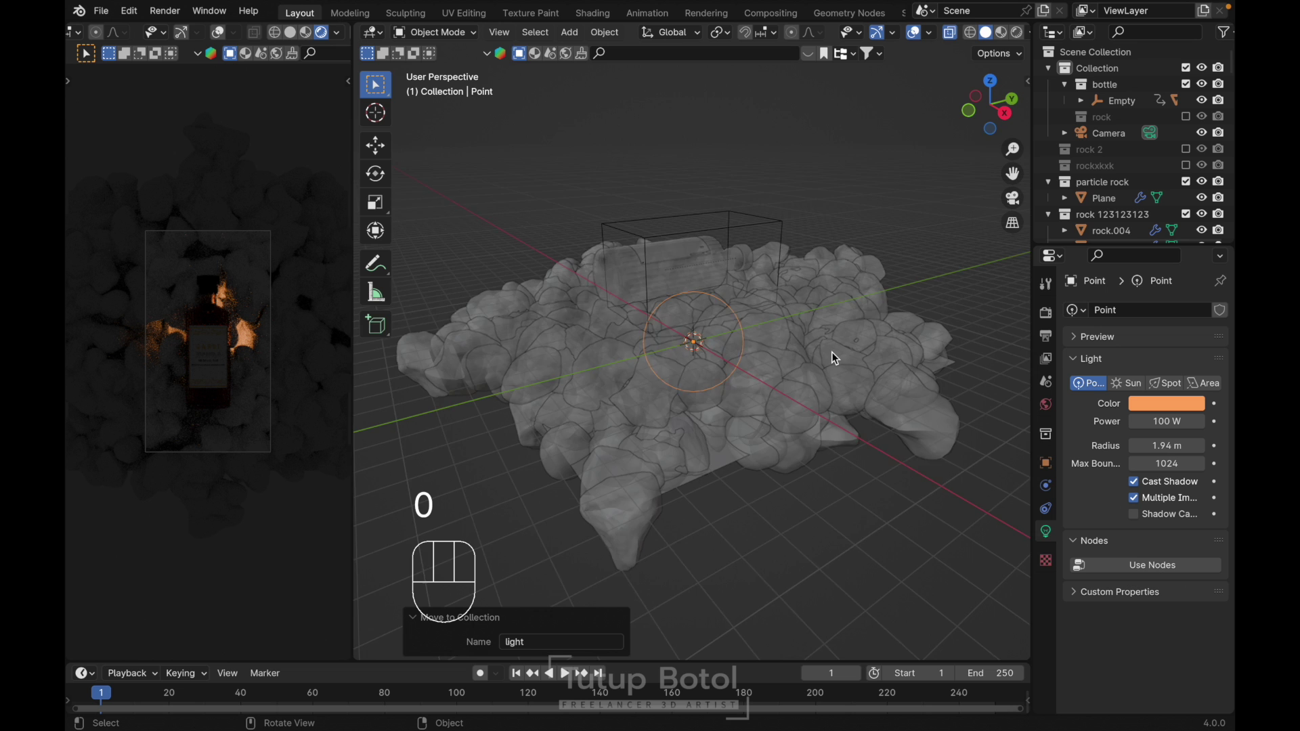
pyautogui.press('`')
pyautogui.press('`')
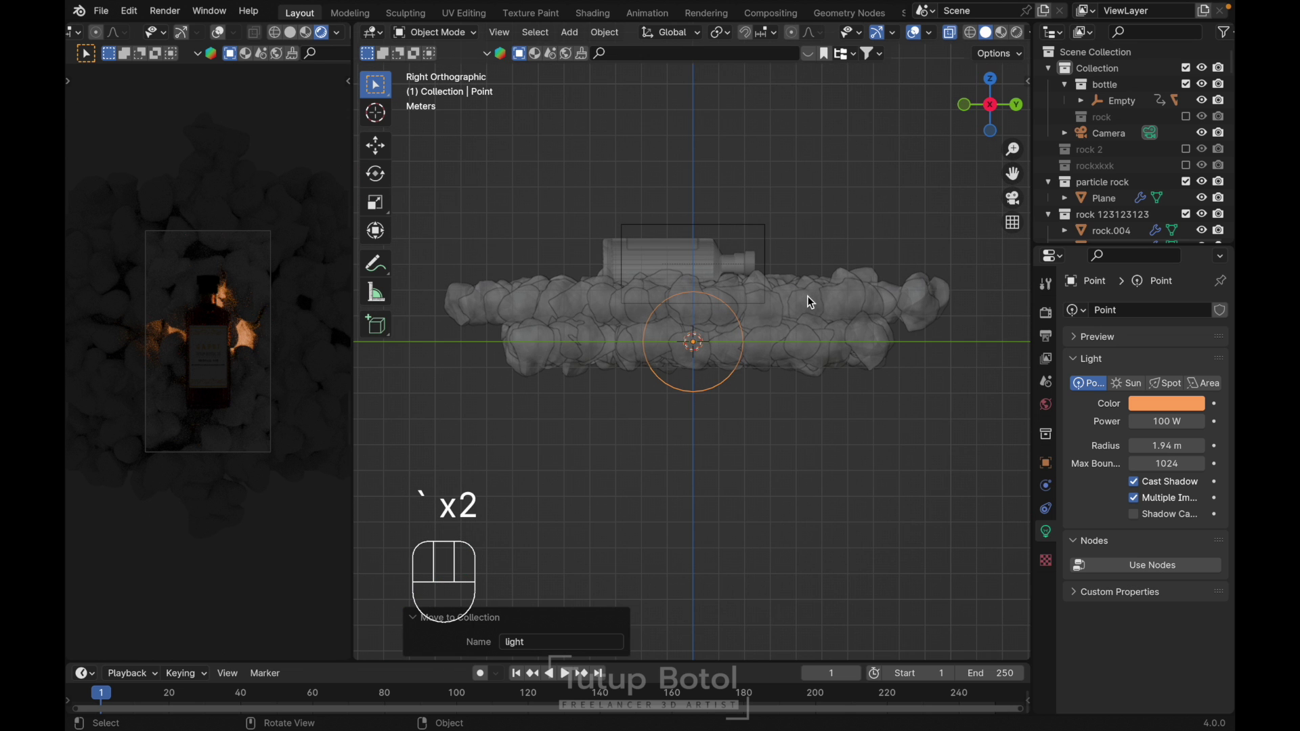
pyautogui.press('g')
pyautogui.press('s')
pyautogui.press('Escape')
pyautogui.press('g')
pyautogui.press('z')
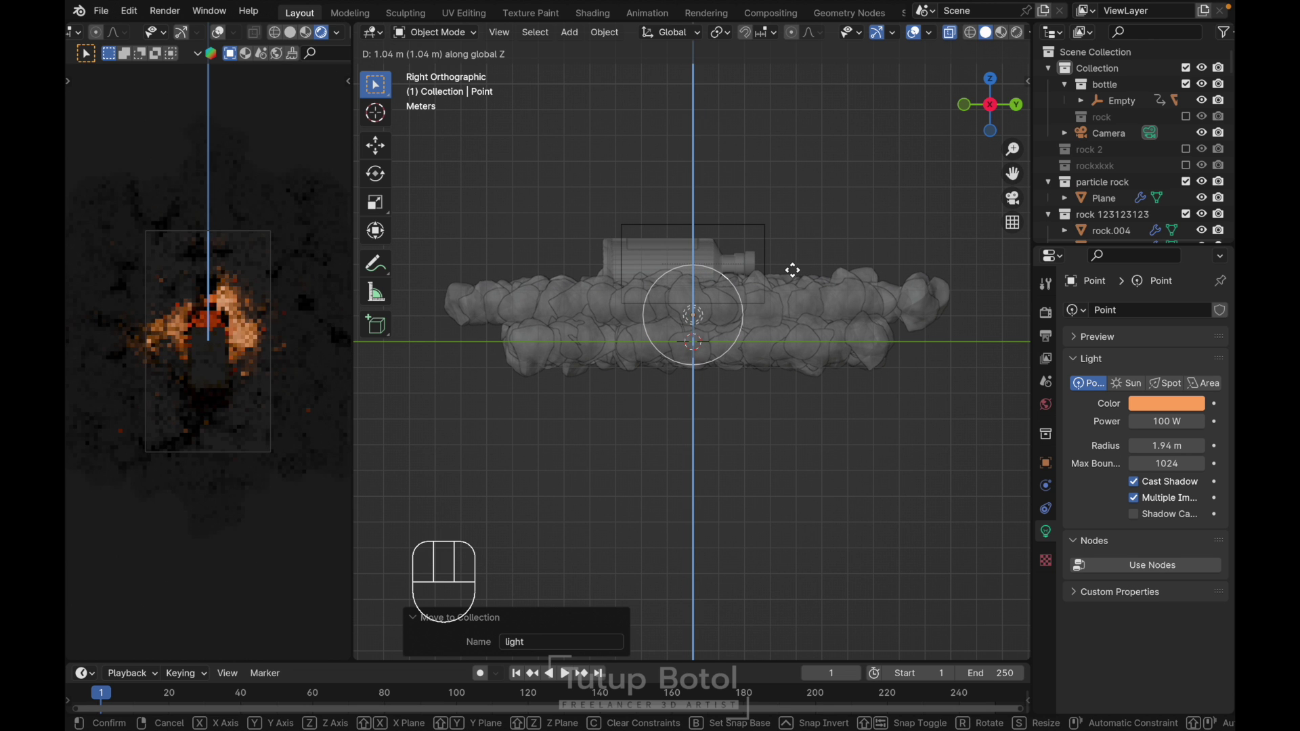
pyautogui.click(799, 277)
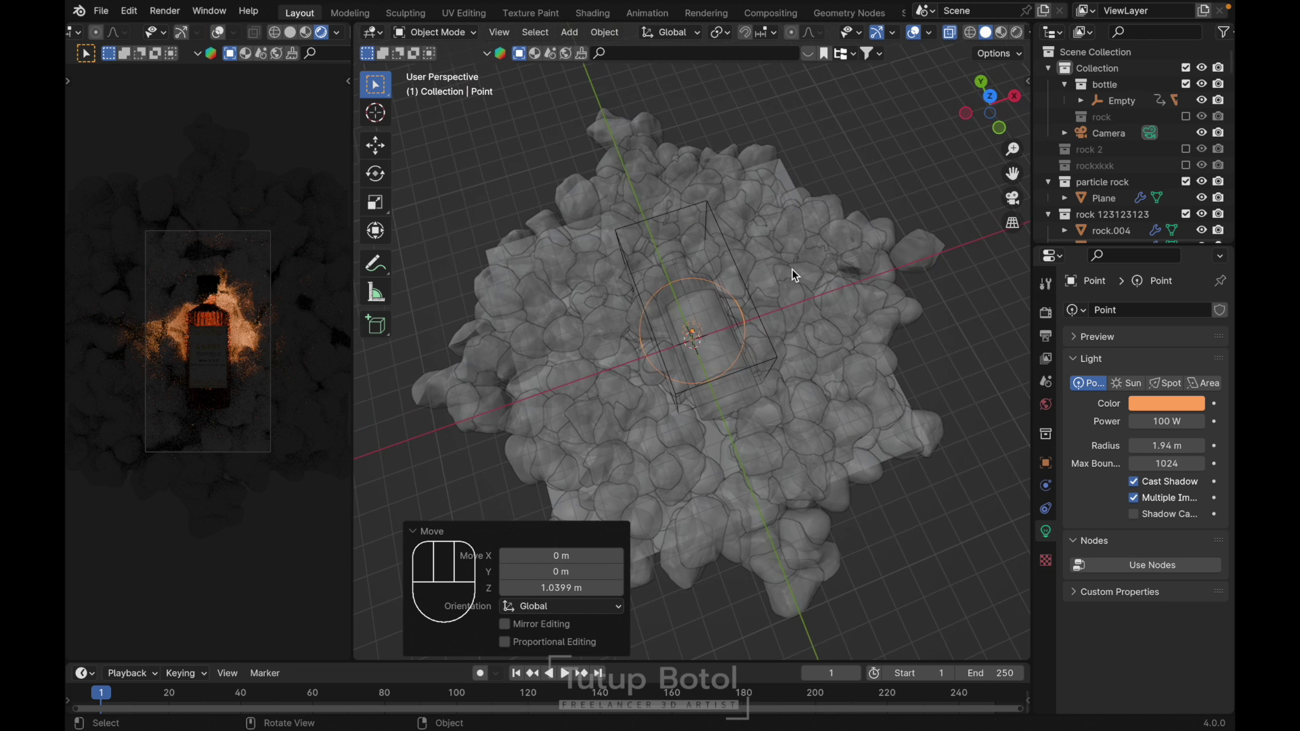
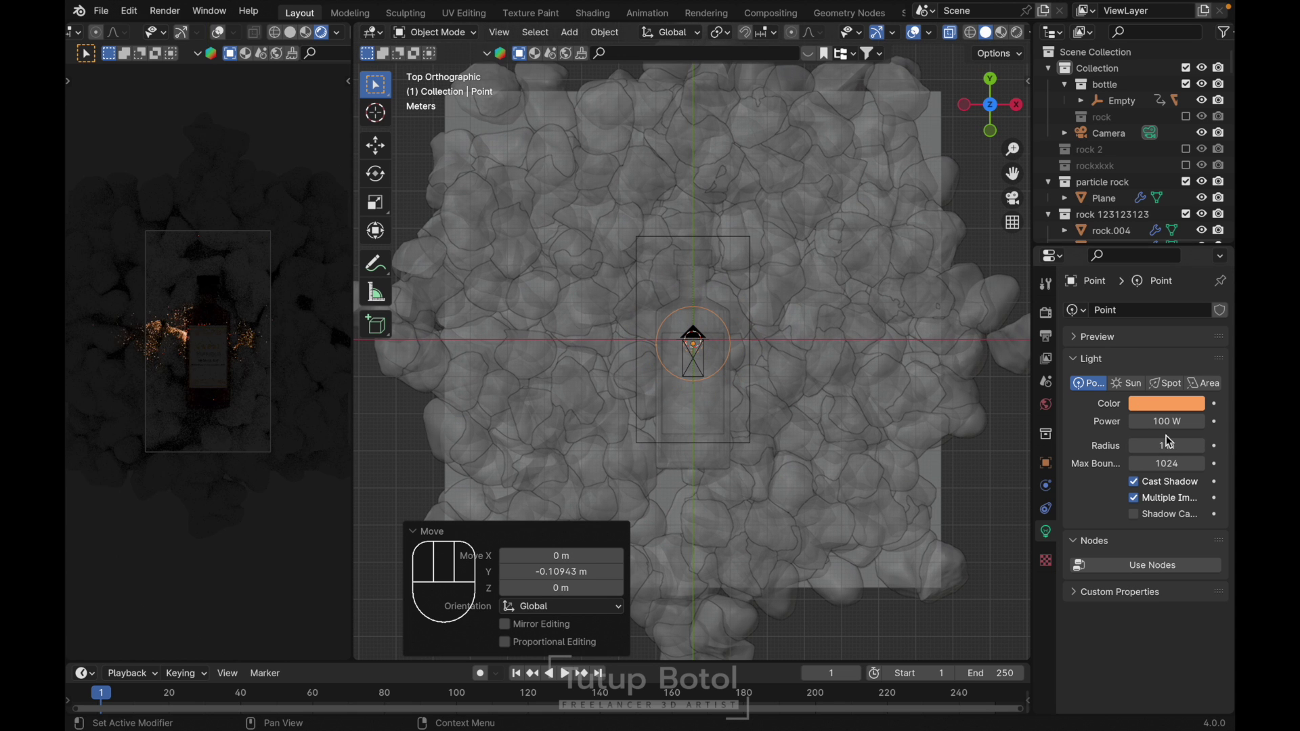
# - Shrink the point light's radius to 1.3 m
pyautogui.click(1163, 442)
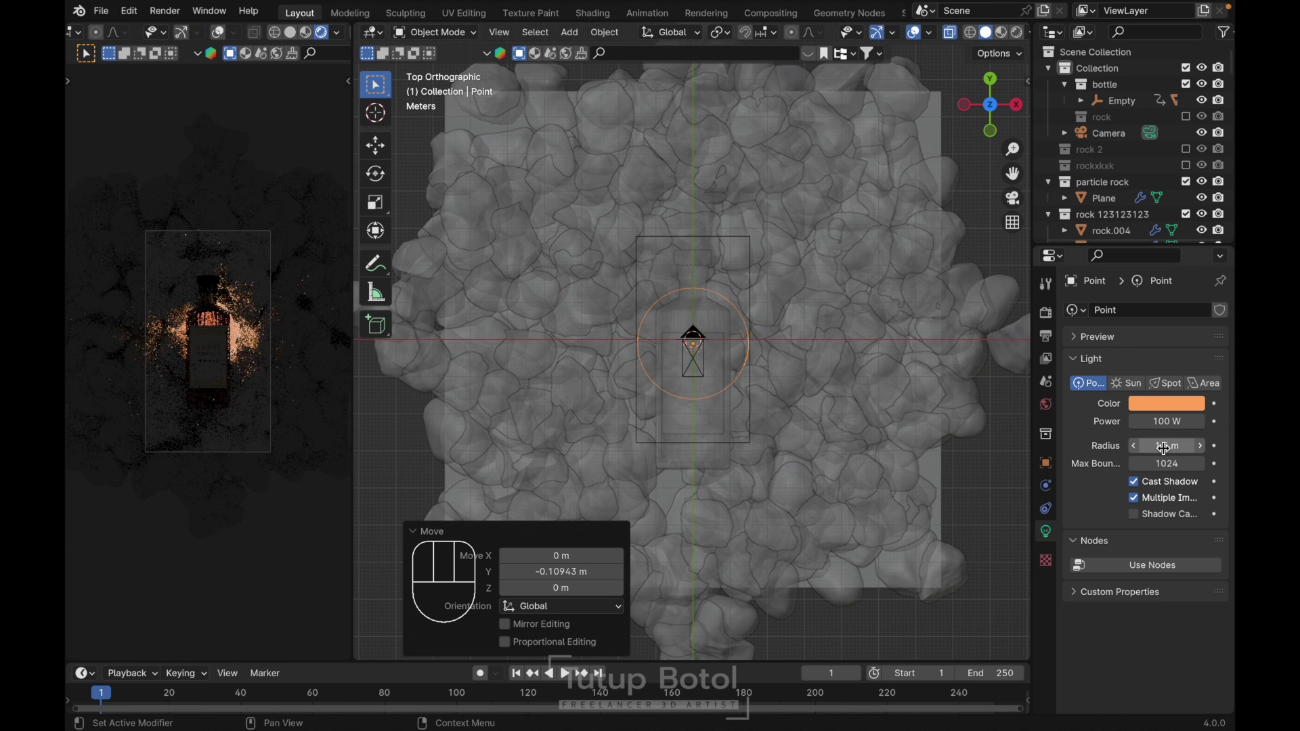
pyautogui.click(1163, 442)
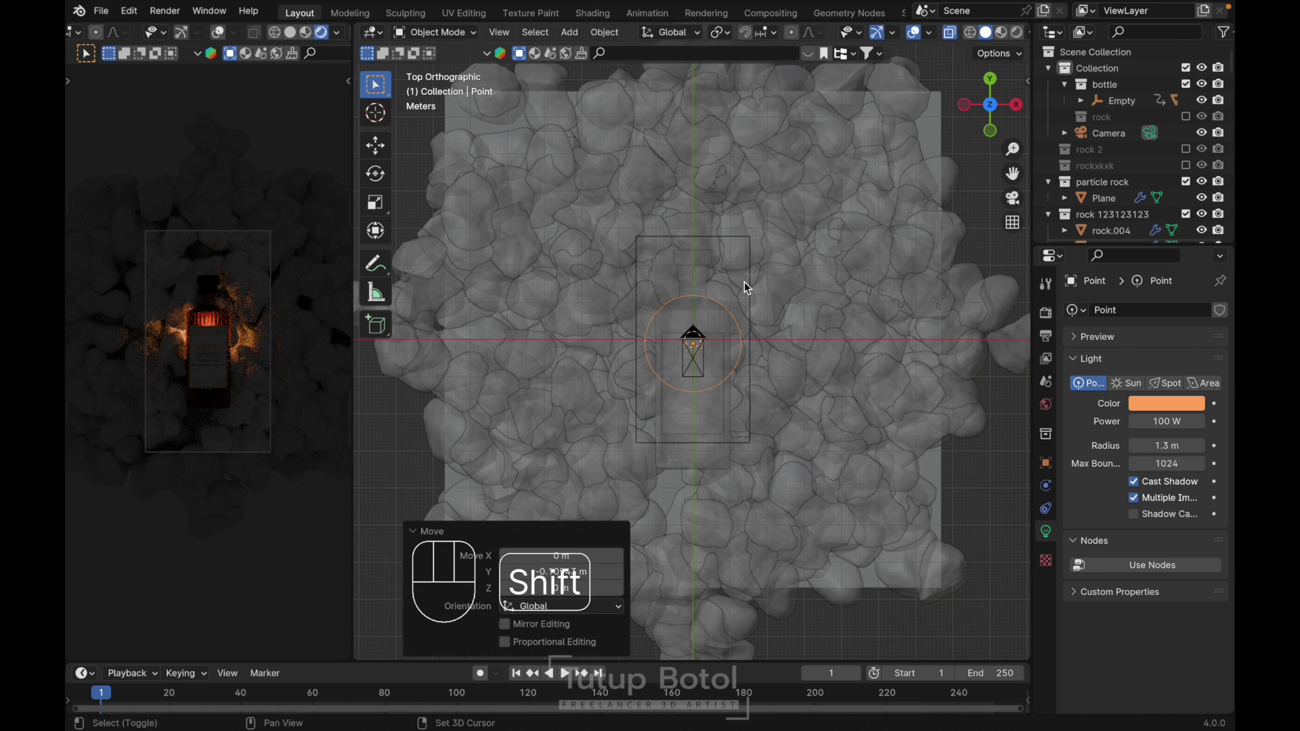
# - Duplicate the point light as Point.001 and place the copy along Y beside the bottle
pyautogui.press('shift+d')
pyautogui.press('Escape')
pyautogui.press('g')
pyautogui.press('y')
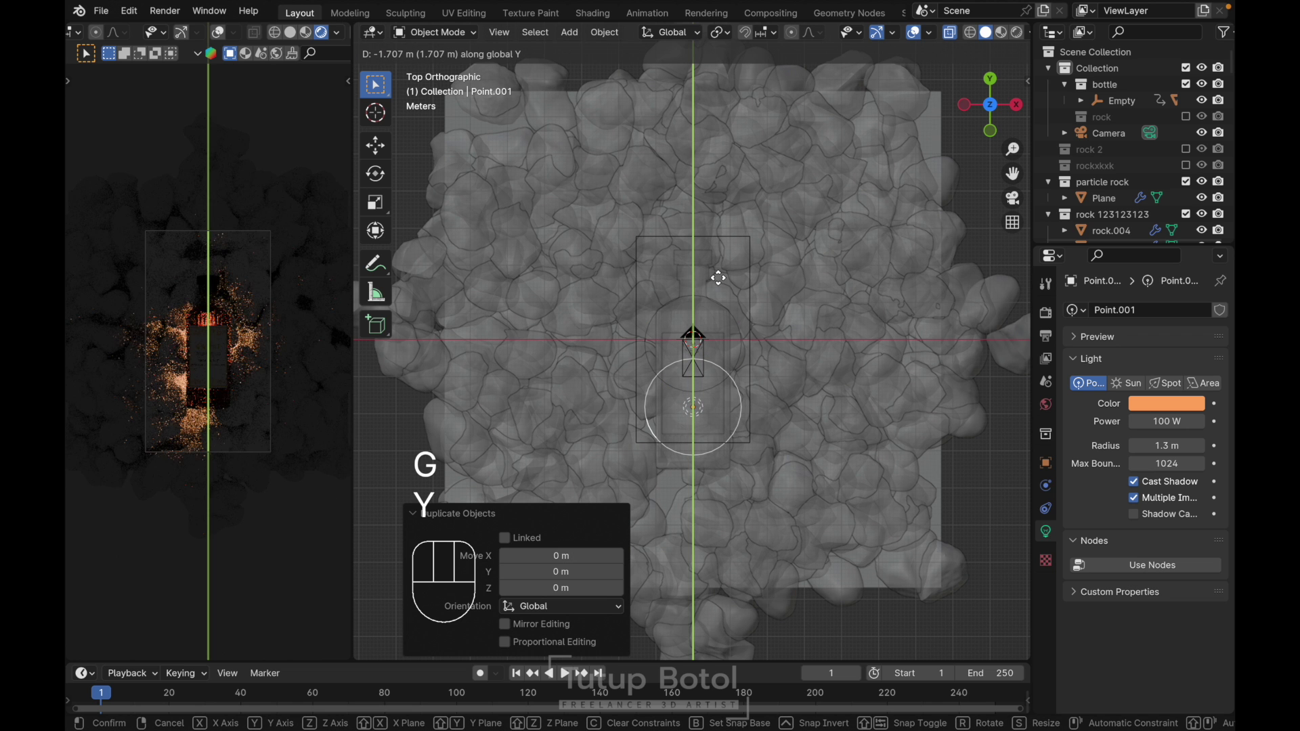
pyautogui.click(721, 280)
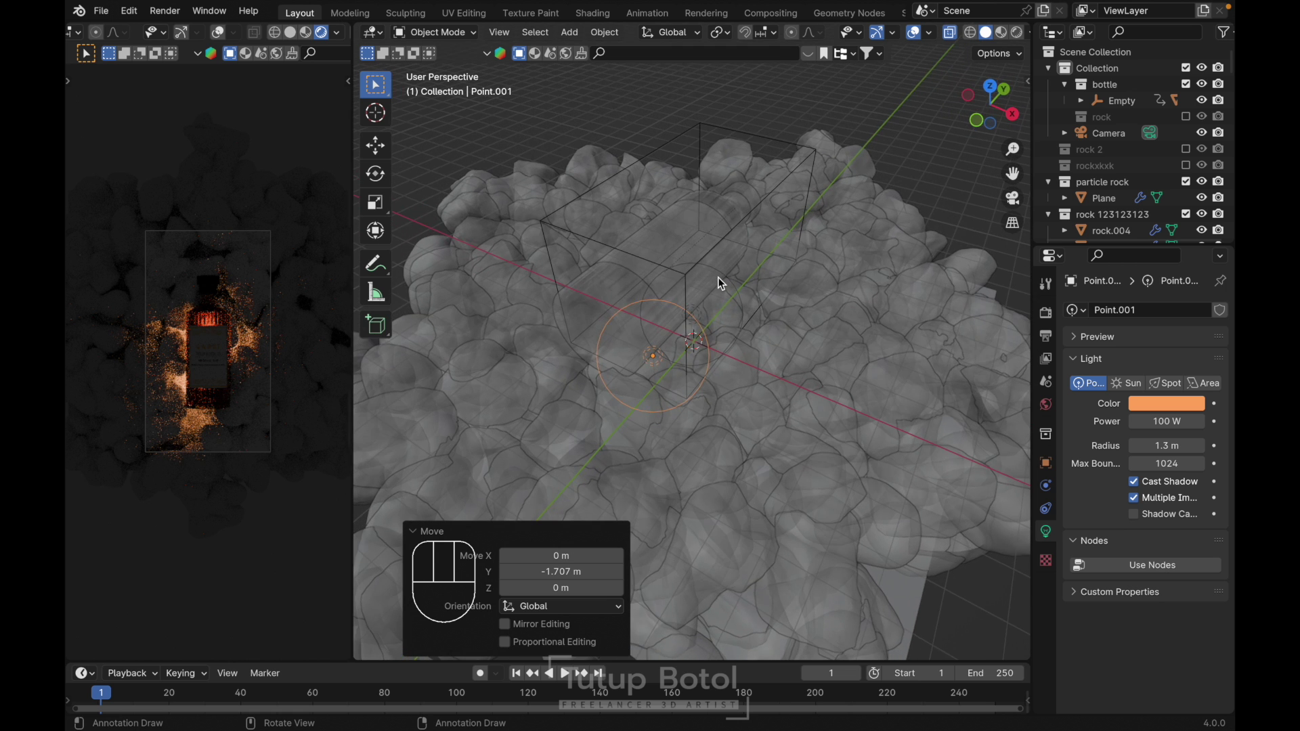
pyautogui.press('g')
pyautogui.press('y')
pyautogui.click(722, 126)
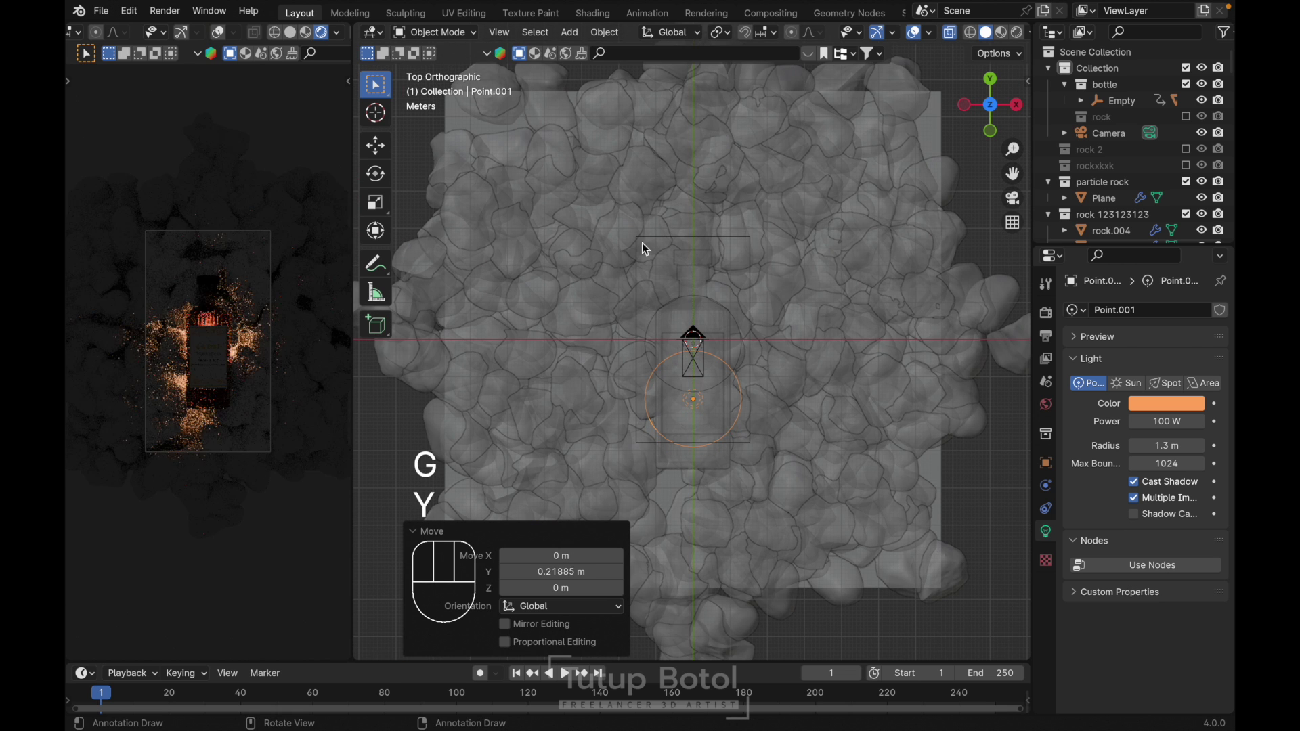
pyautogui.press('shift+a')
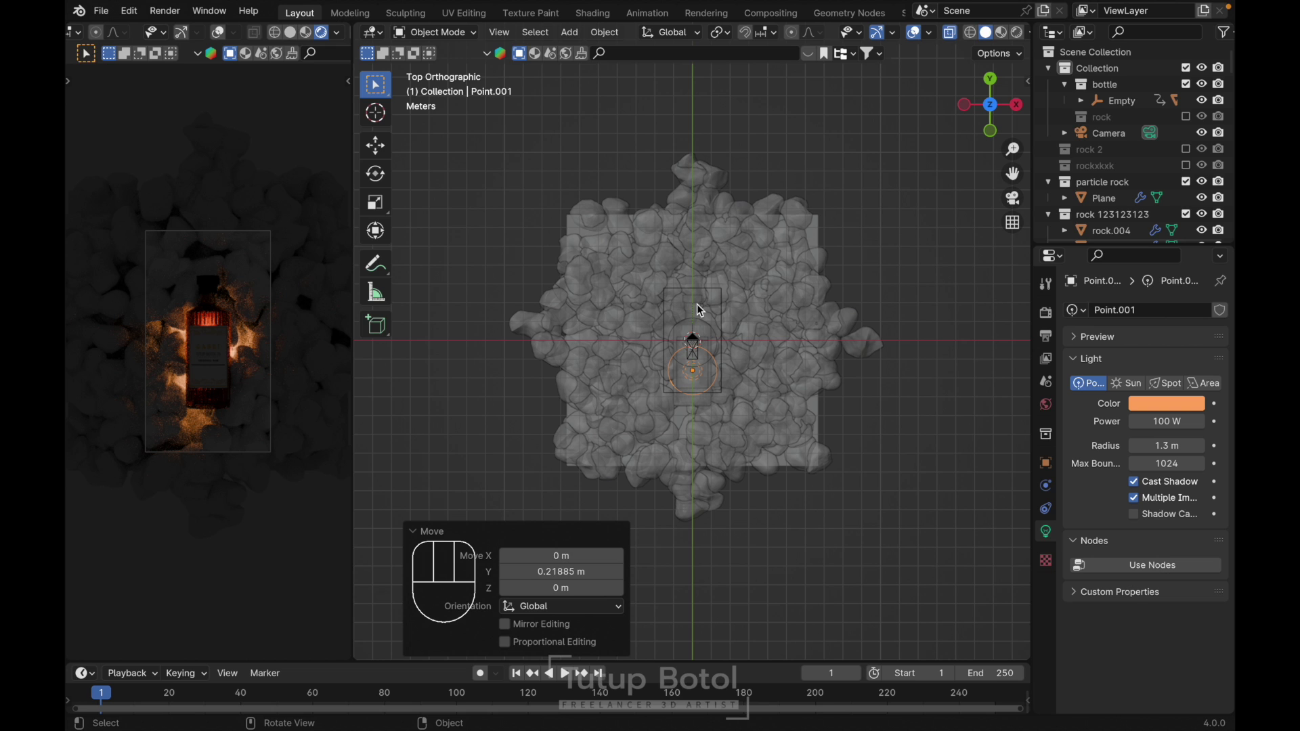
# - Add a white Area light, raise it, set 500 W power and enlarge it about four times
pyautogui.press('shift+a')
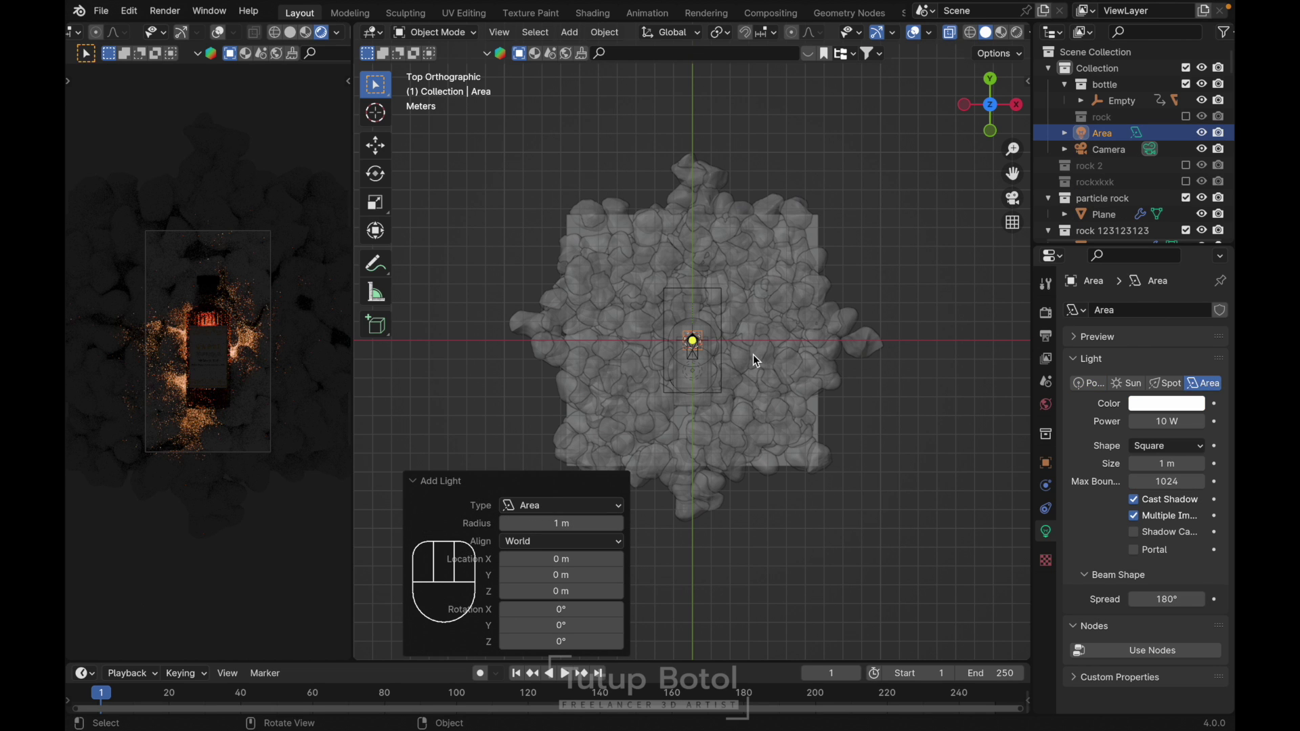
pyautogui.press('g')
pyautogui.press('z')
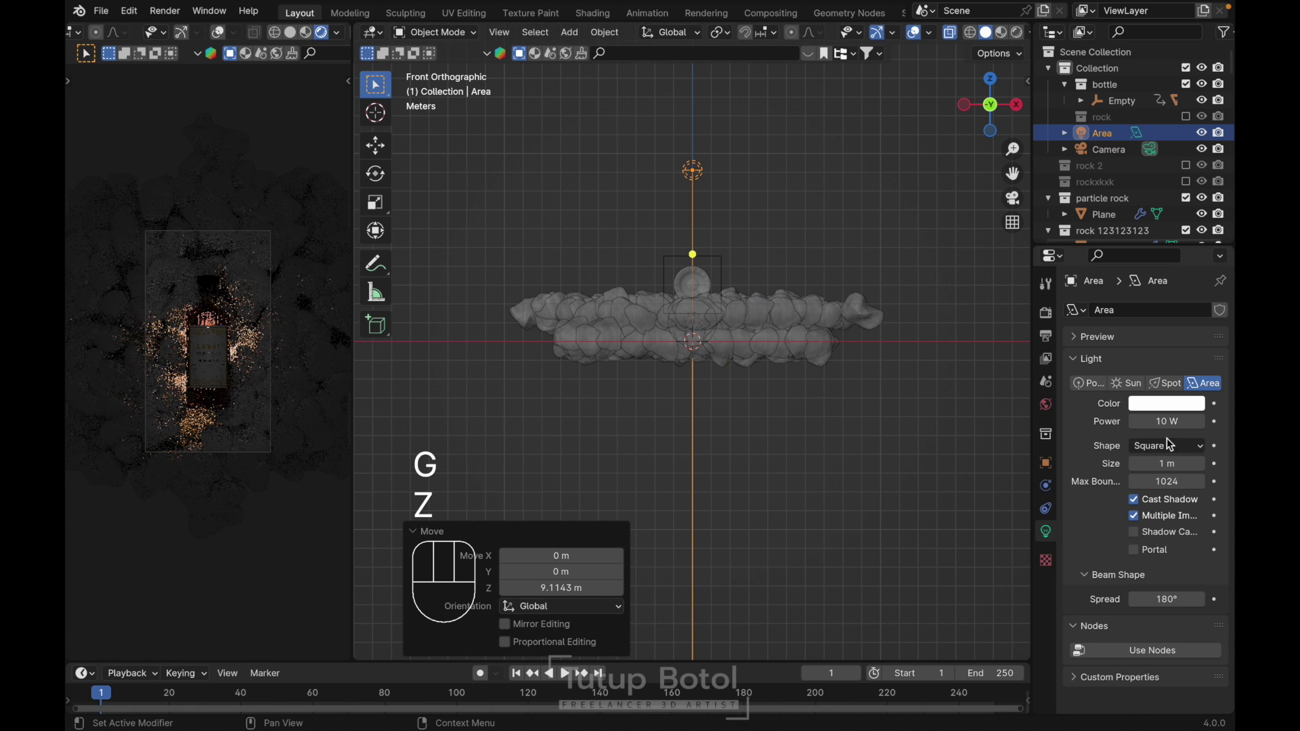
pyautogui.moveTo(1150, 424); pyautogui.dragTo(1149, 424)
pyautogui.press('0')
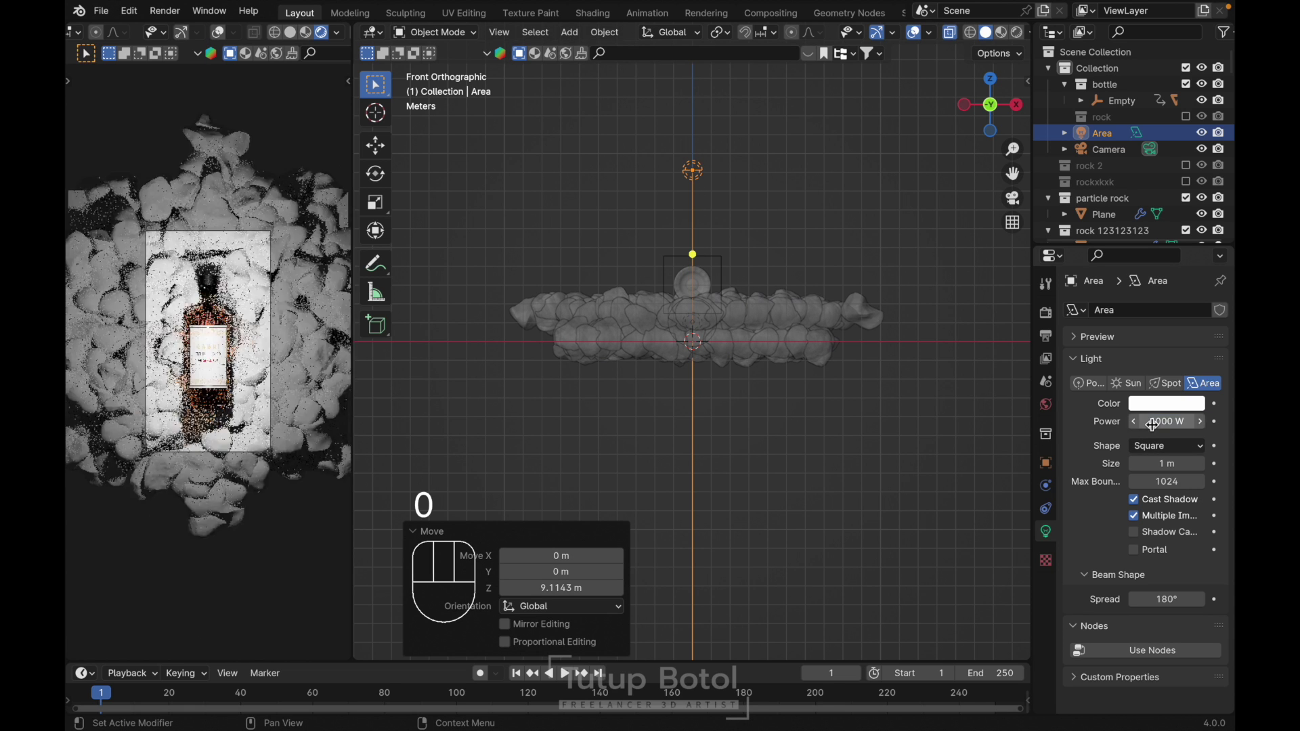
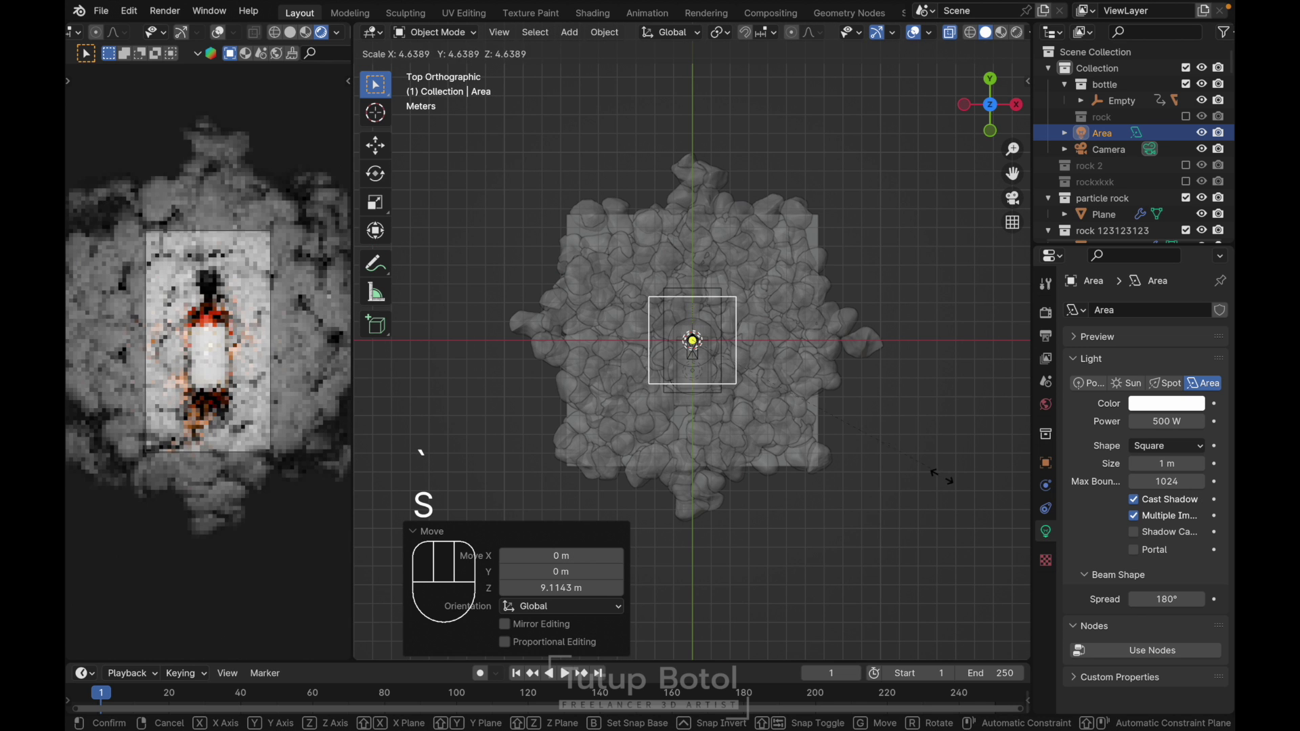
pyautogui.click(360, 537)
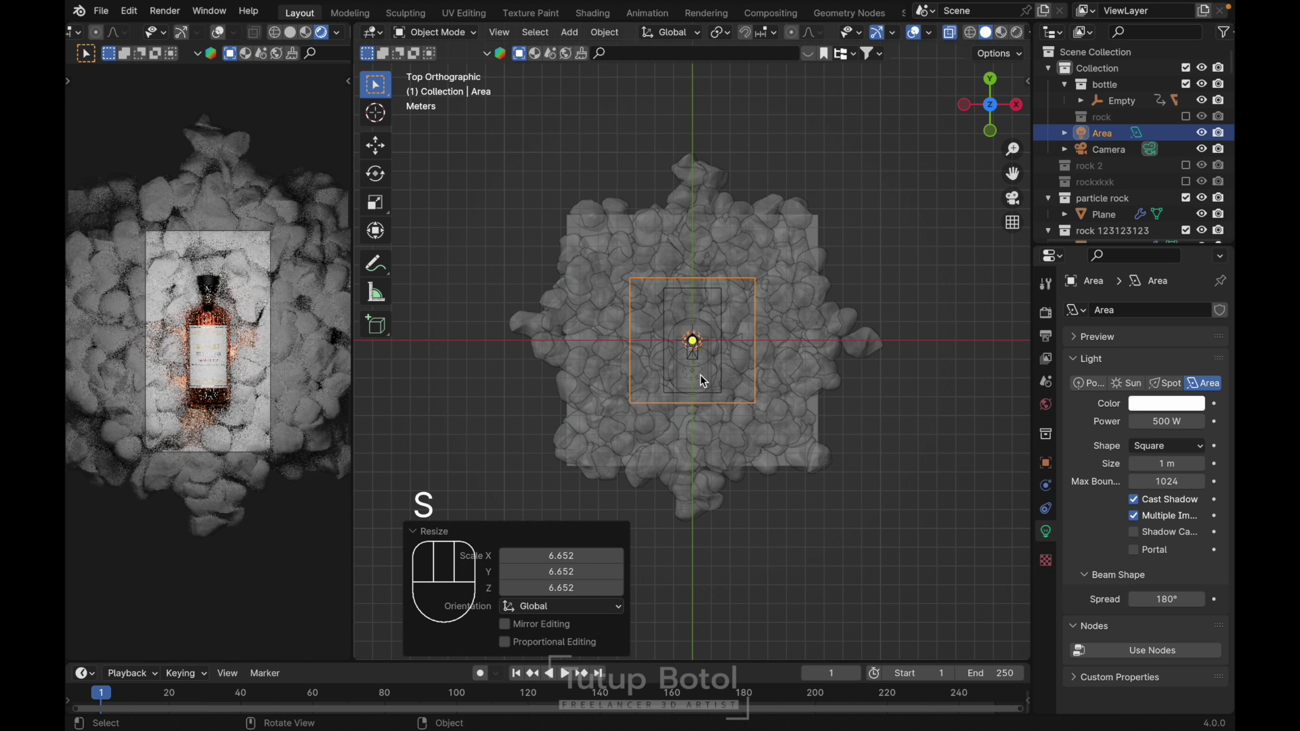
# - Rotate the area light to strike the bottle at an angle and limit rendering to the camera border
pyautogui.press('`')
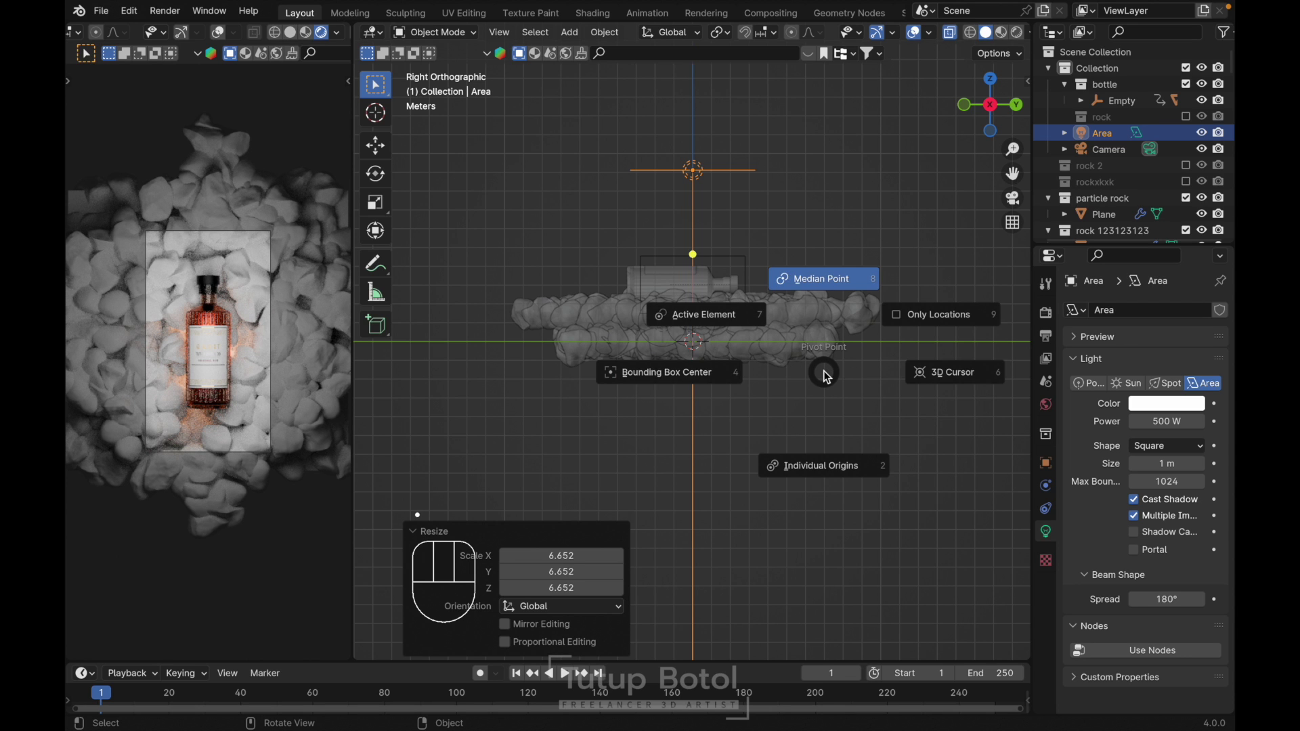
pyautogui.moveTo(719, 30); pyautogui.dragTo(659, 78)
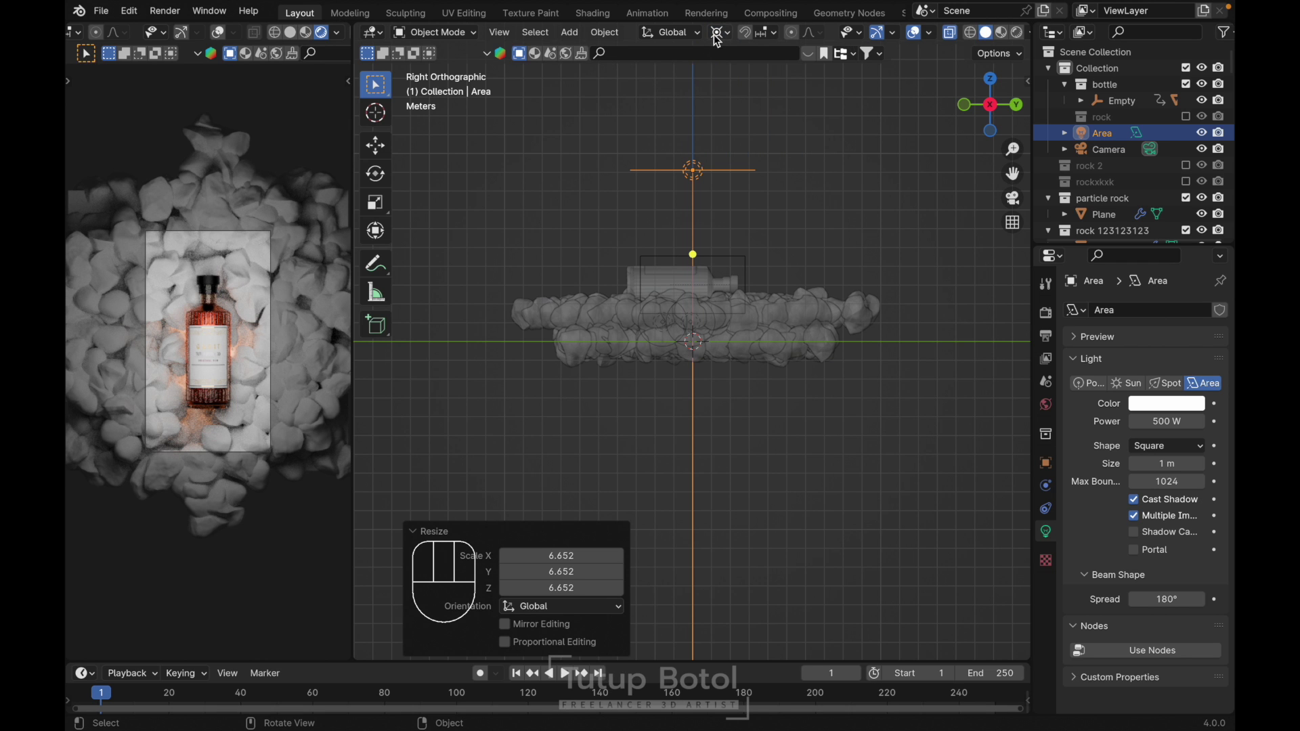
pyautogui.moveTo(715, 40); pyautogui.dragTo(729, 92)
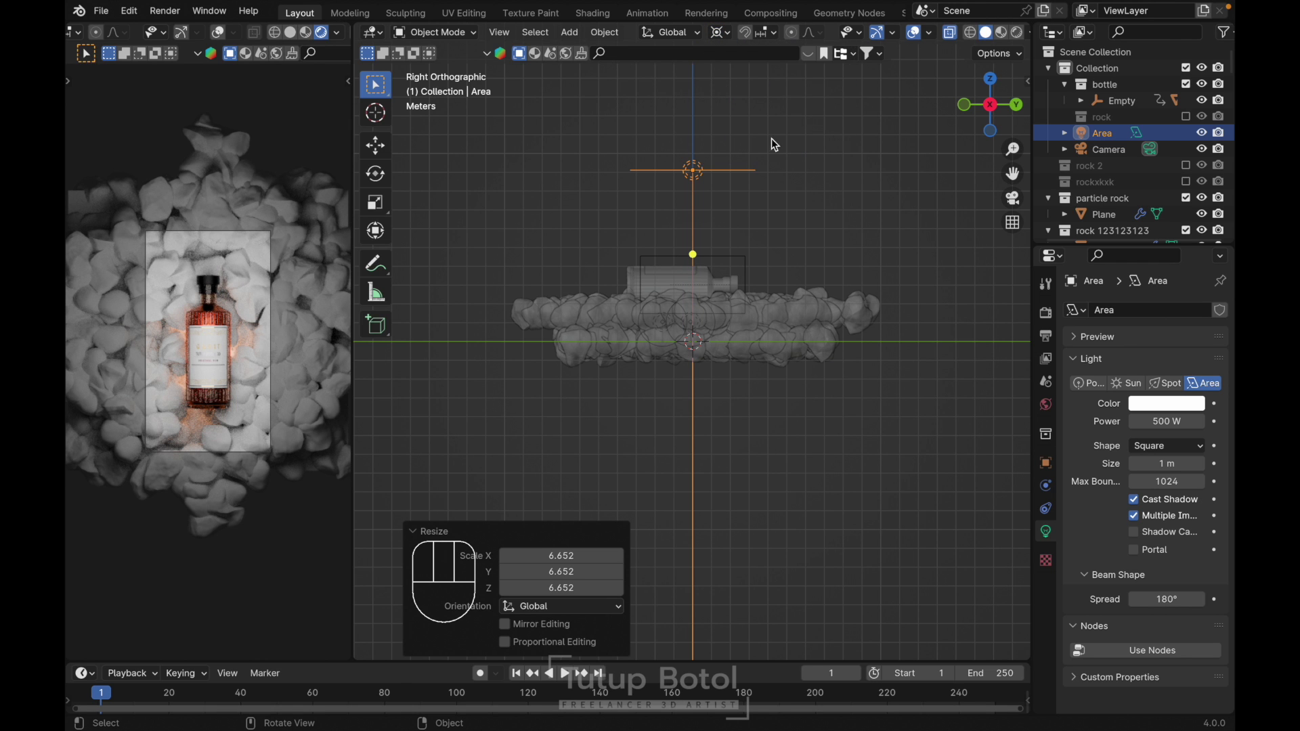
pyautogui.press('r')
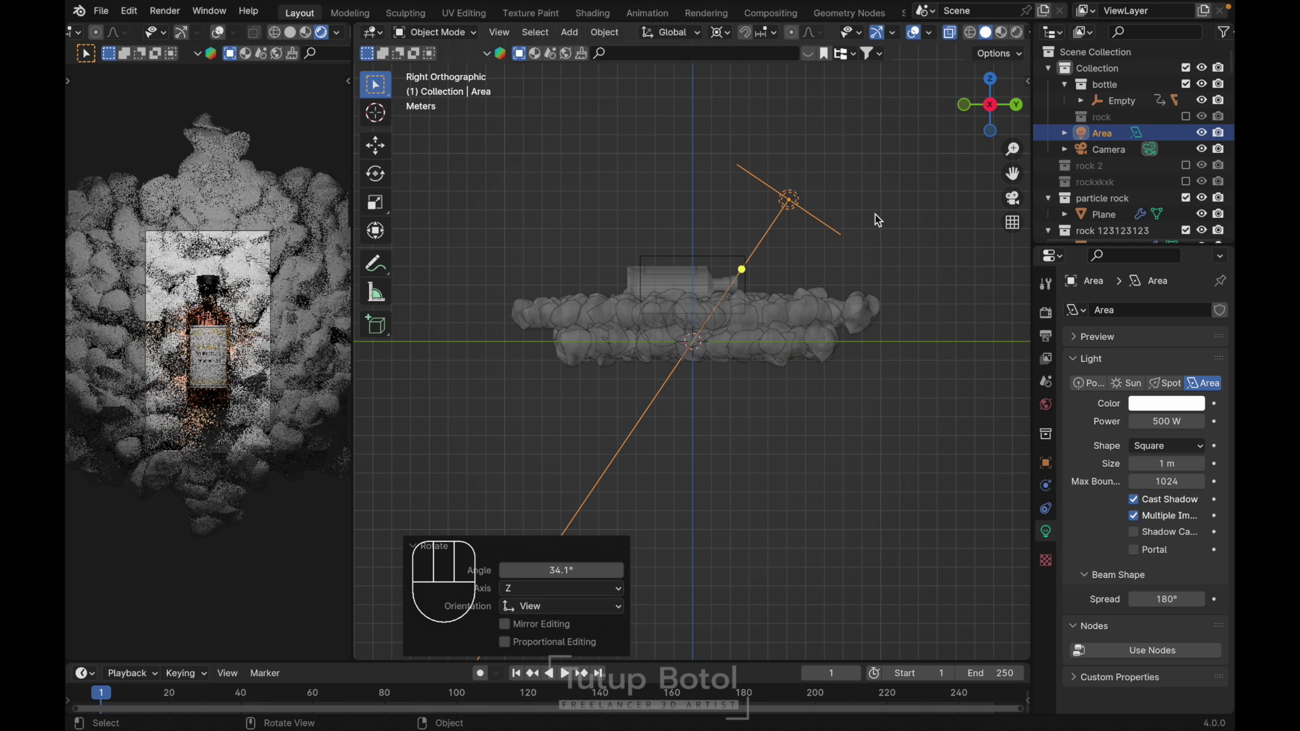
pyautogui.press('`')
pyautogui.press('r')
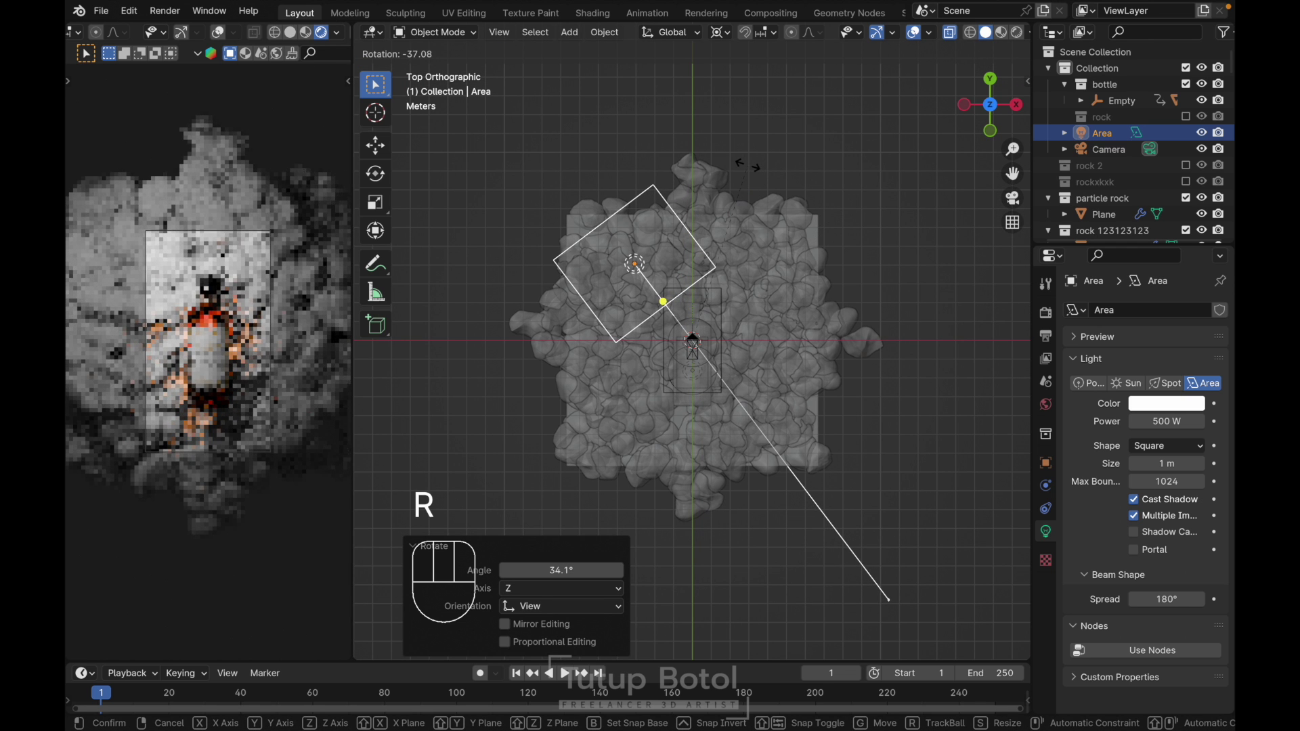
pyautogui.click(750, 167)
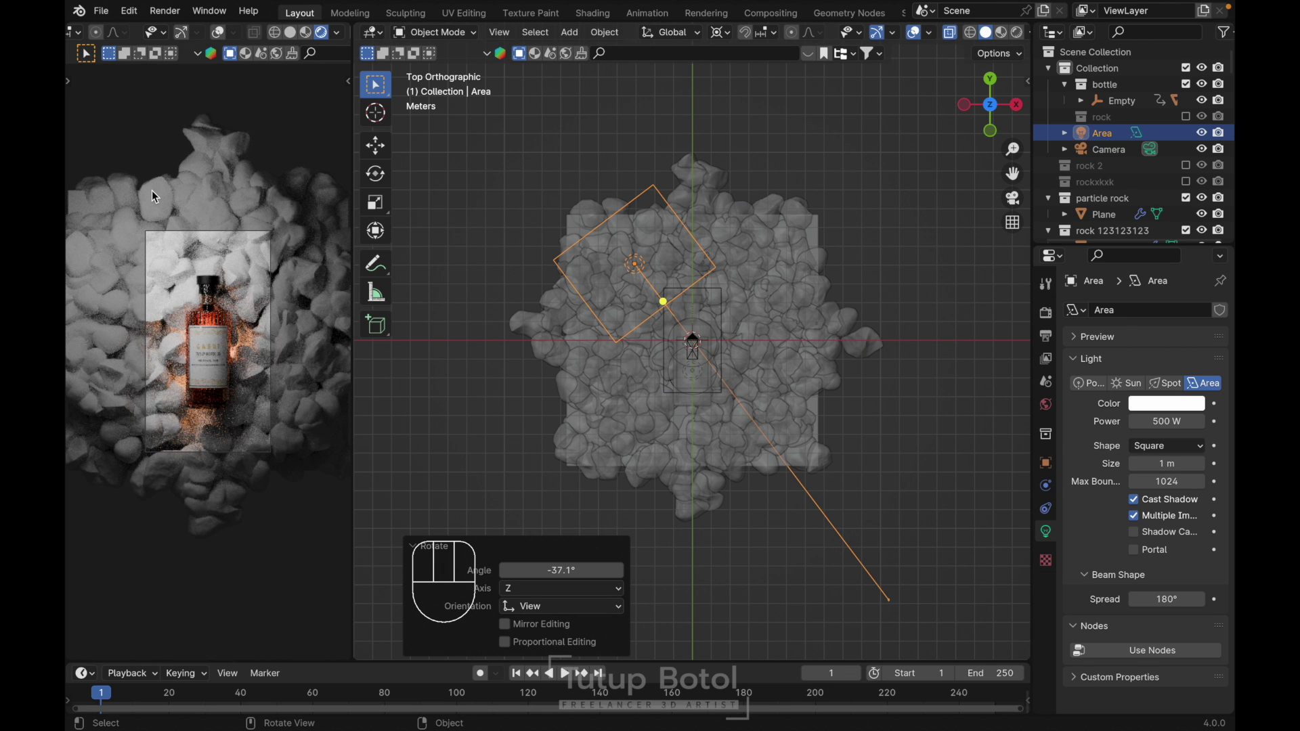
pyautogui.press('ctrl+b')
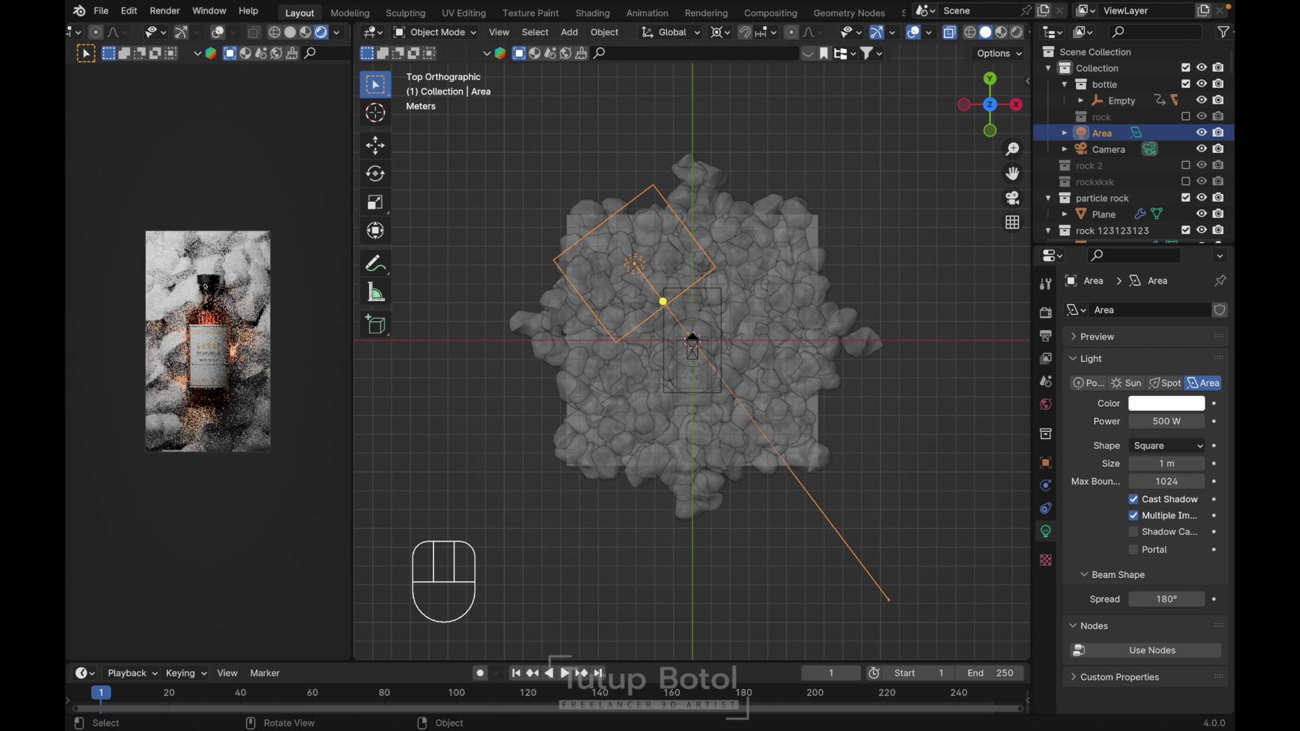
# - Duplicate the area light as Area.001, rotate it to a new angle, and lower the original to 100 W
pyautogui.press('`')
pyautogui.press('shift+d')
pyautogui.press('Escape')
pyautogui.press('r')
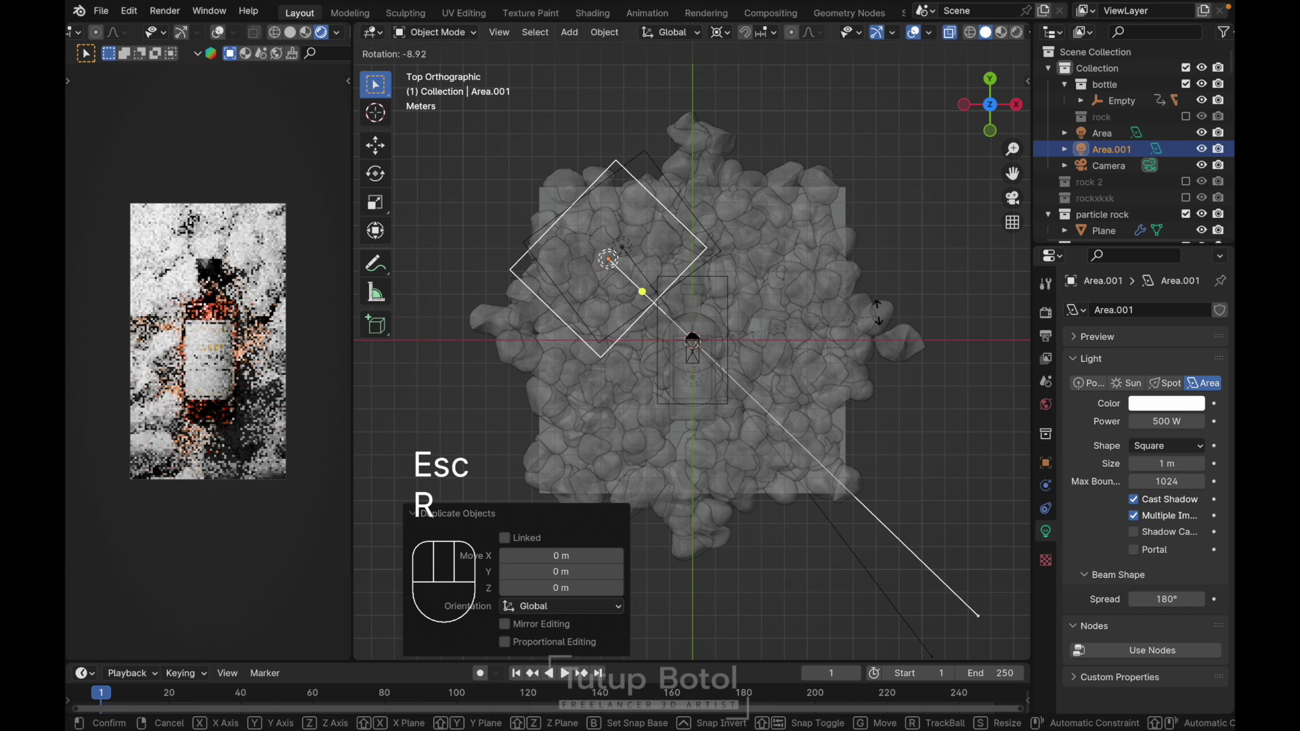
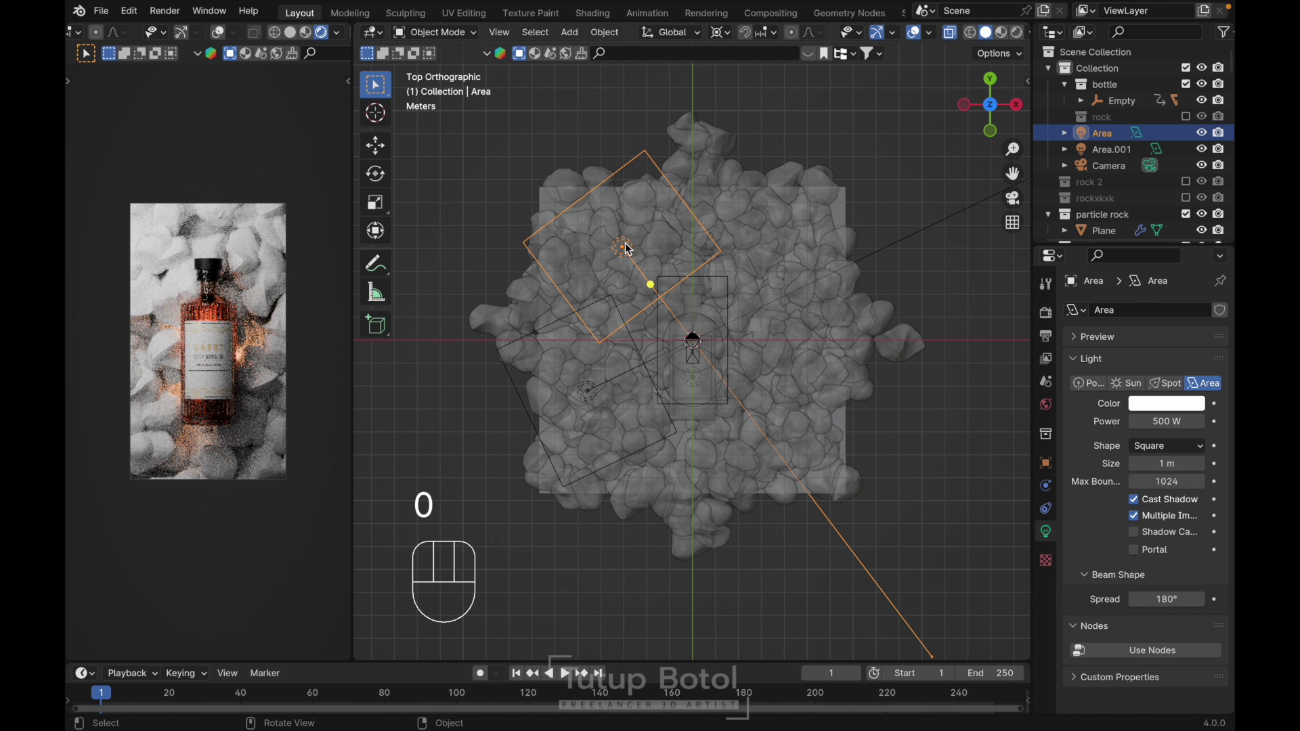
pyautogui.click(1157, 415)
pyautogui.press('0')
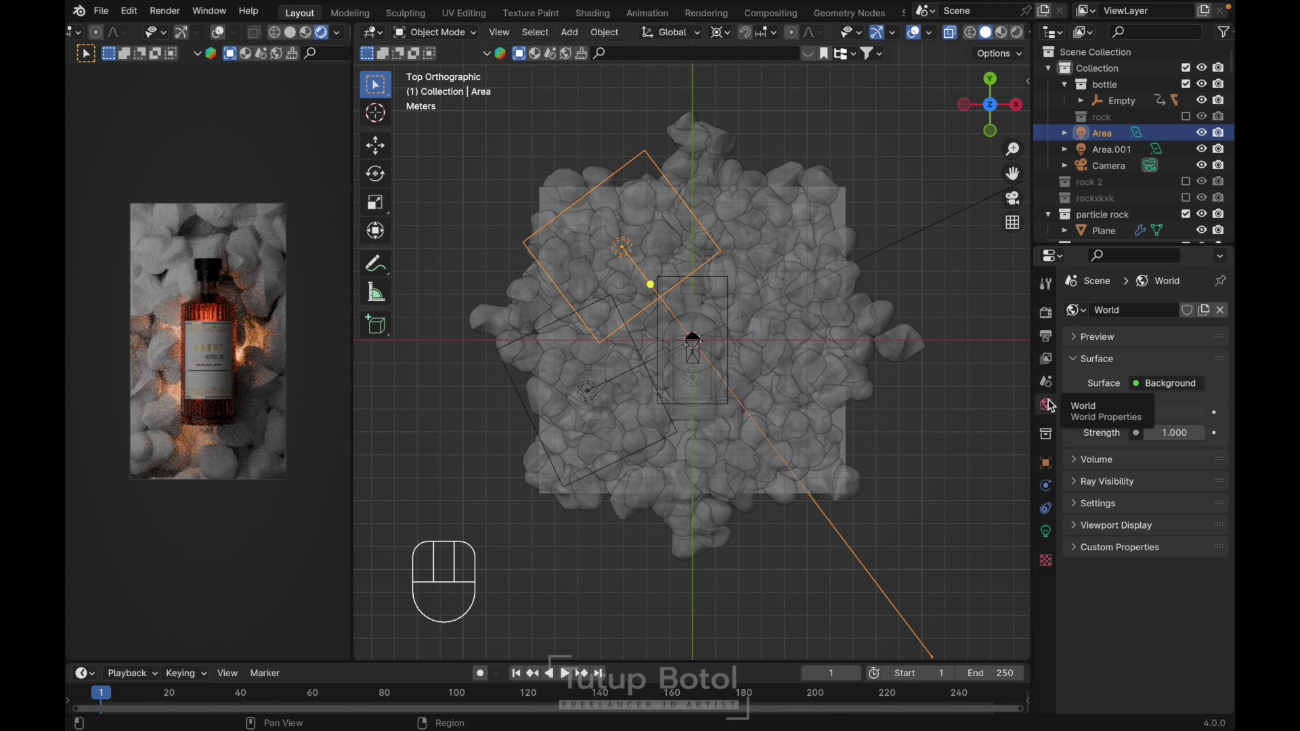
# - Set the World background Strength to 0 and select Area.001
pyautogui.click(1169, 429)
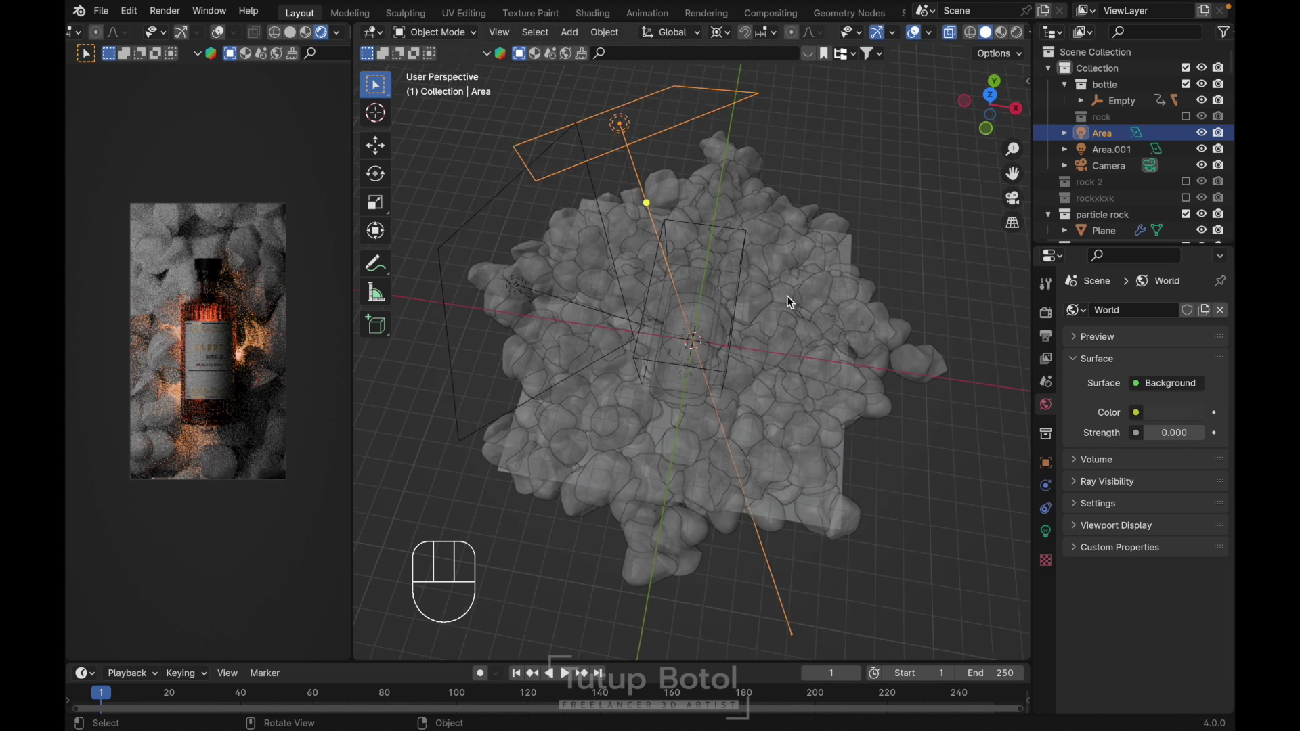
pyautogui.click(516, 270)
pyautogui.press('`')
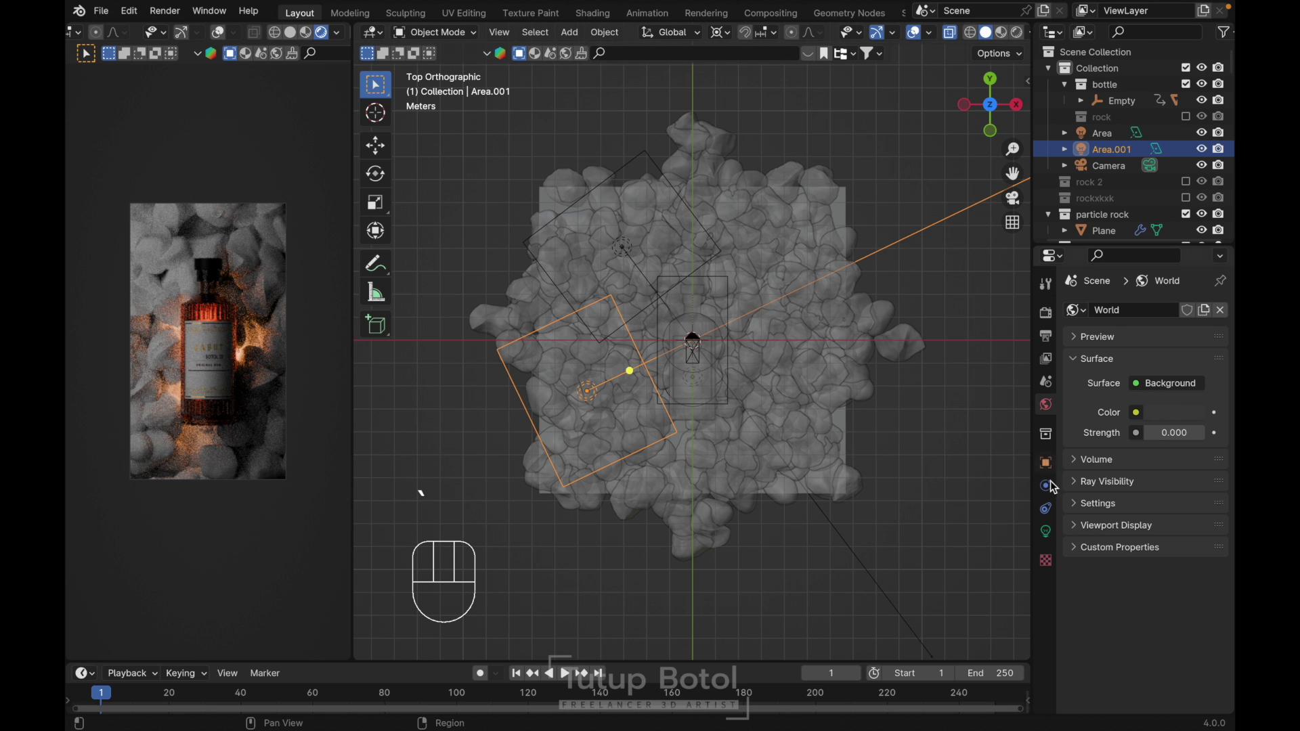
# - Set Area.001's power to 300 W
pyautogui.click(1174, 418)
pyautogui.press('BackSpace')
pyautogui.press('0')
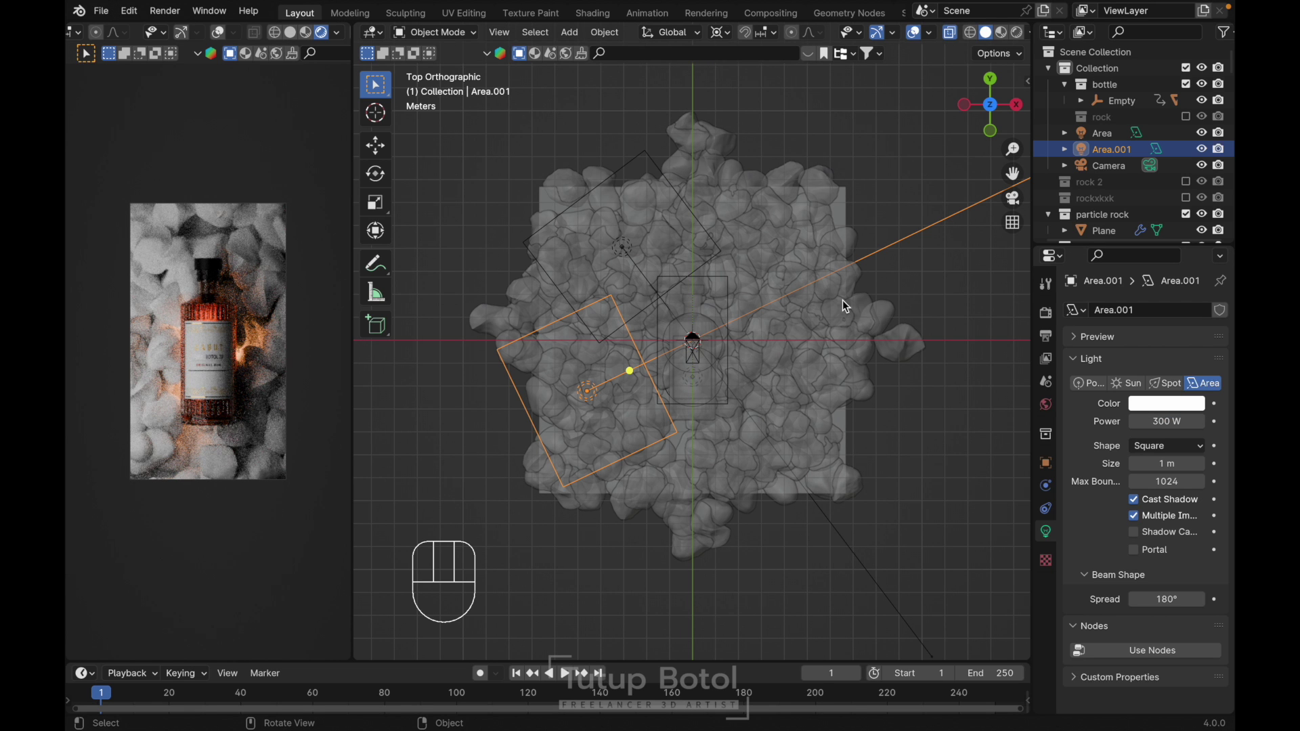
# - Duplicate Area.001 as Area.002, rotate it, and set its power to 100 W
pyautogui.press('shift+d')
pyautogui.press('Escape')
pyautogui.press('r')
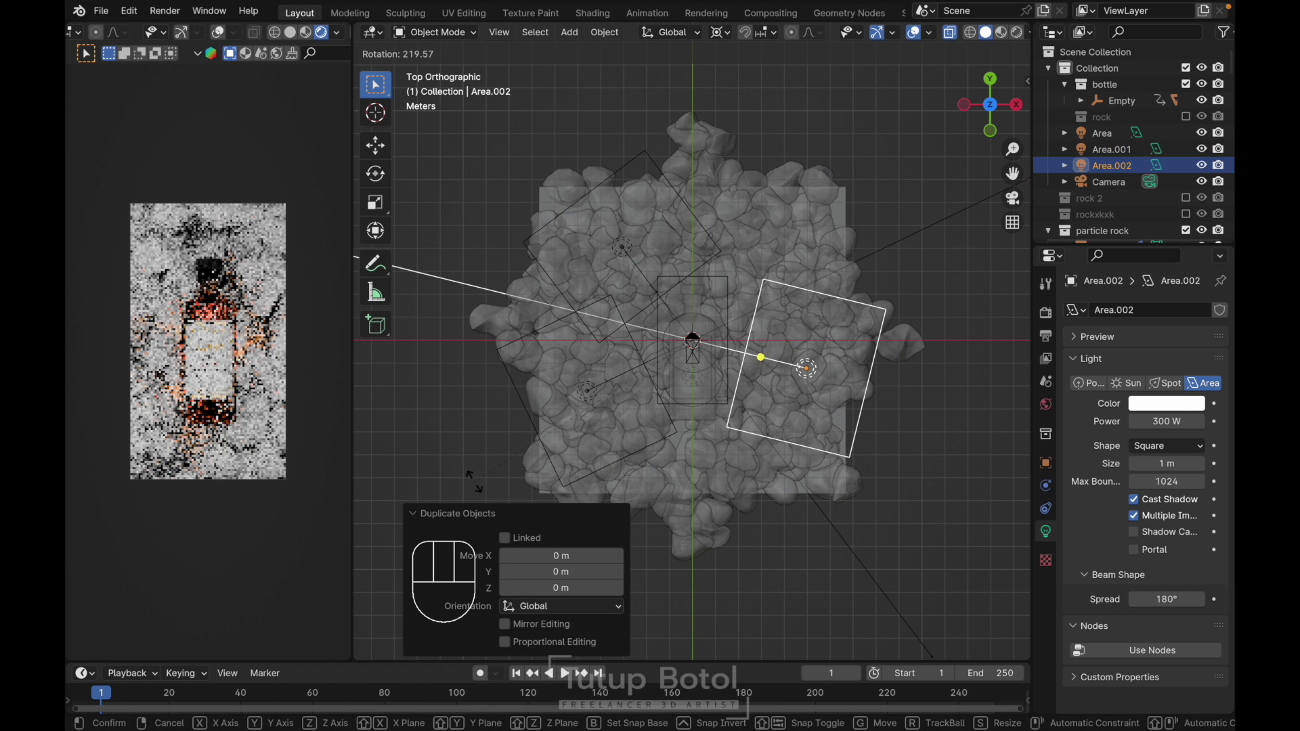
pyautogui.click(1167, 413)
pyautogui.press('0')
# - From the side view, move both orange point lights about 0.58 m straight up
pyautogui.press('g')
pyautogui.press('x')
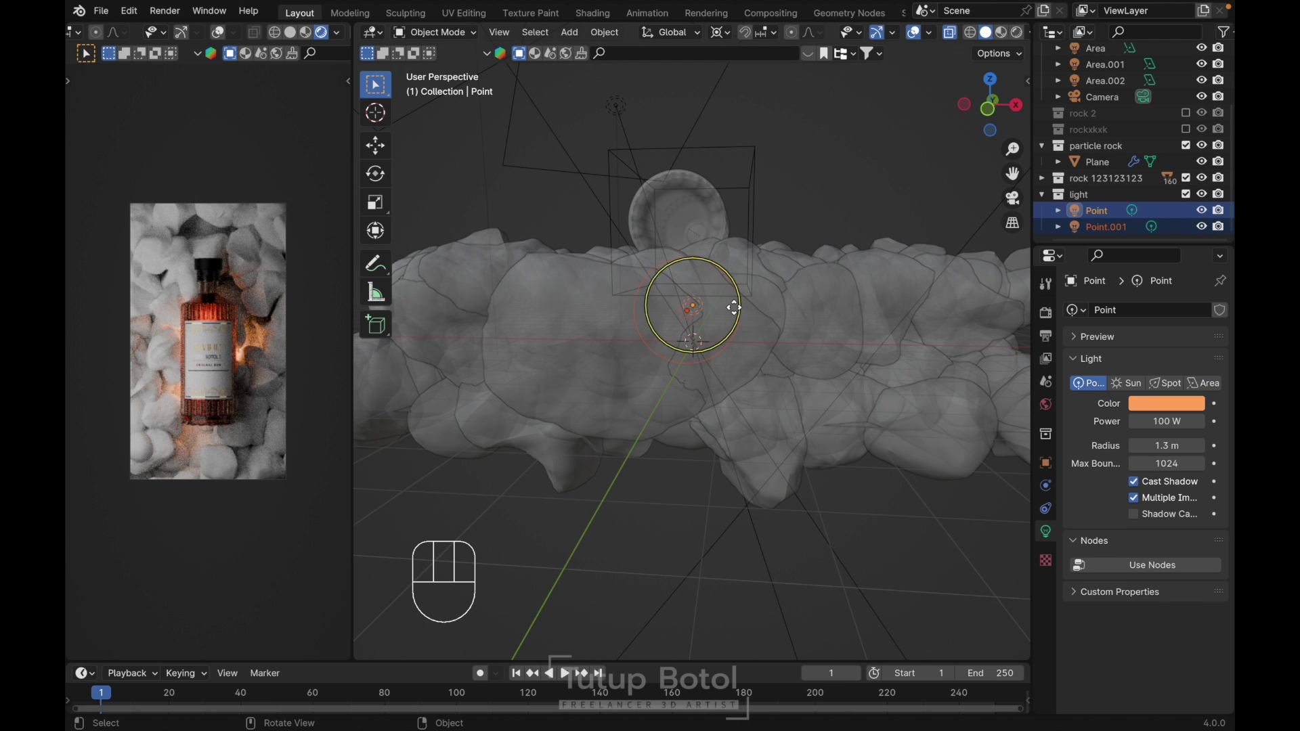
pyautogui.press('g')
pyautogui.press('z')
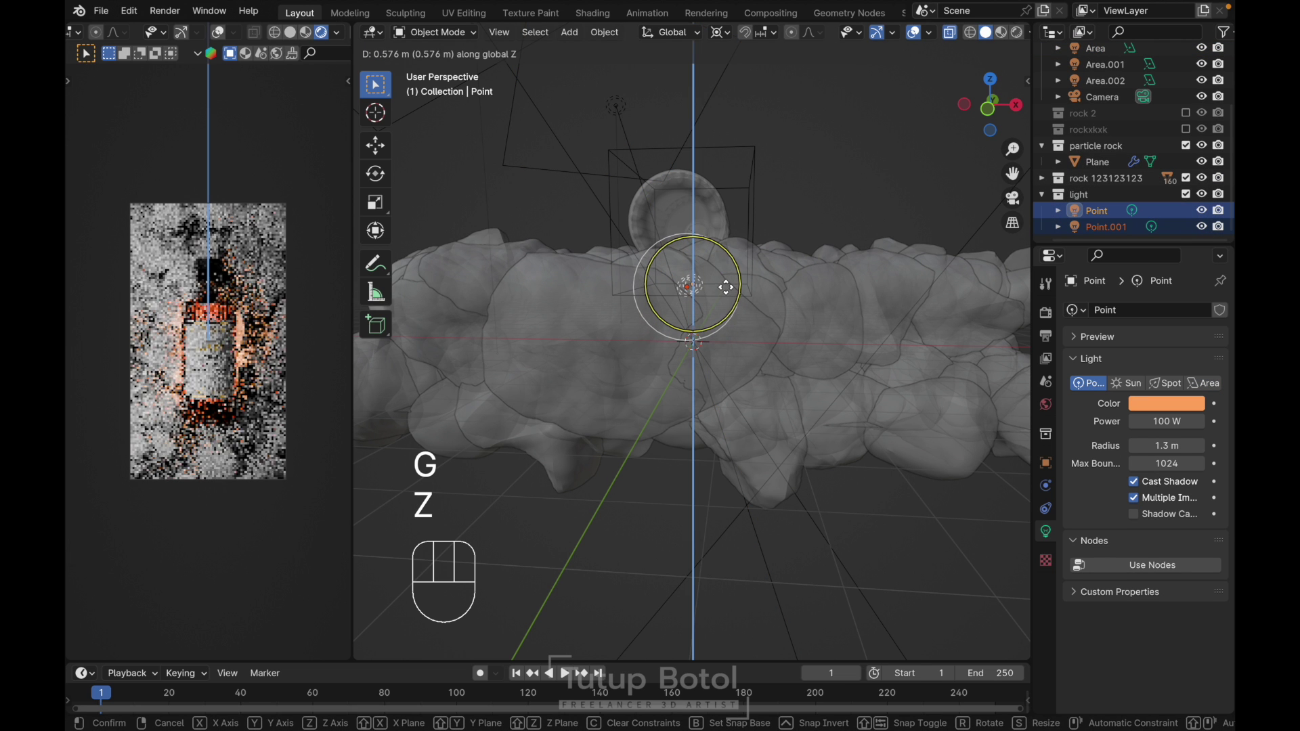
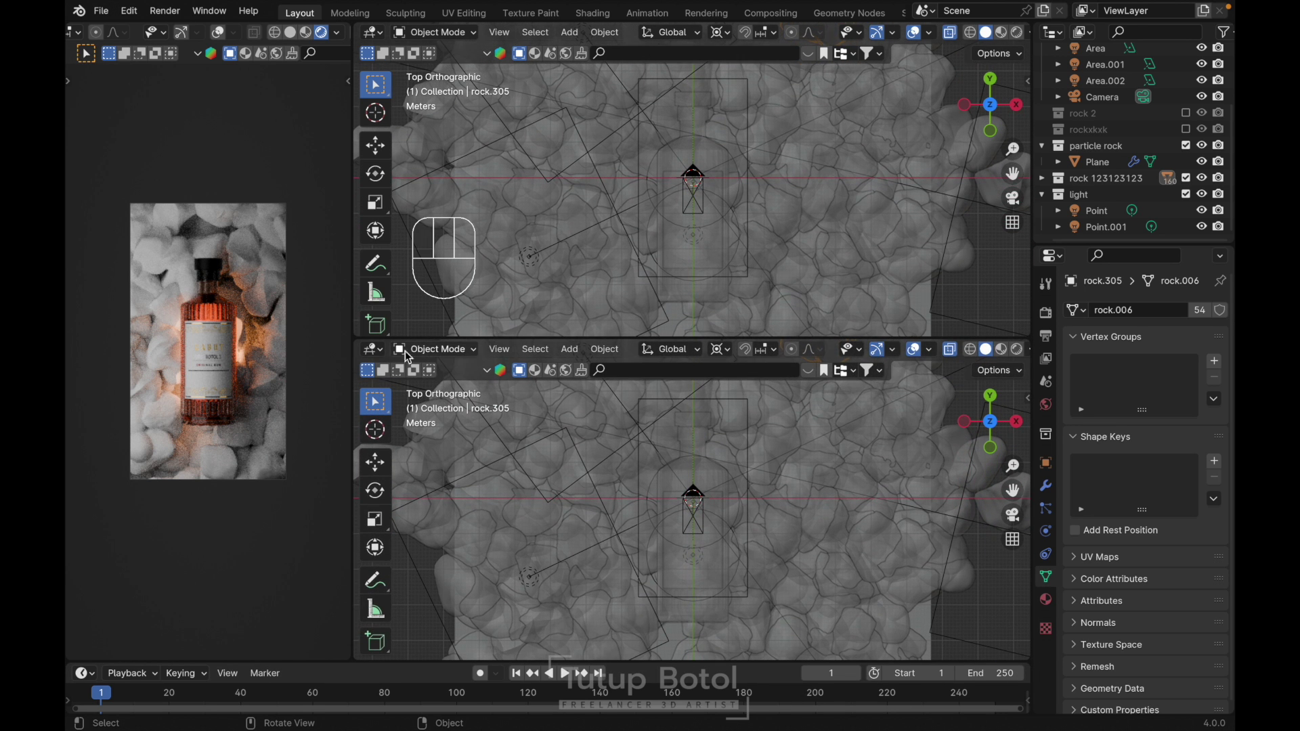
# - Resize the stacked editors and select rock.001 to rock.003 of the rockxkxk collection
pyautogui.moveTo(375, 356); pyautogui.dragTo(428, 503)
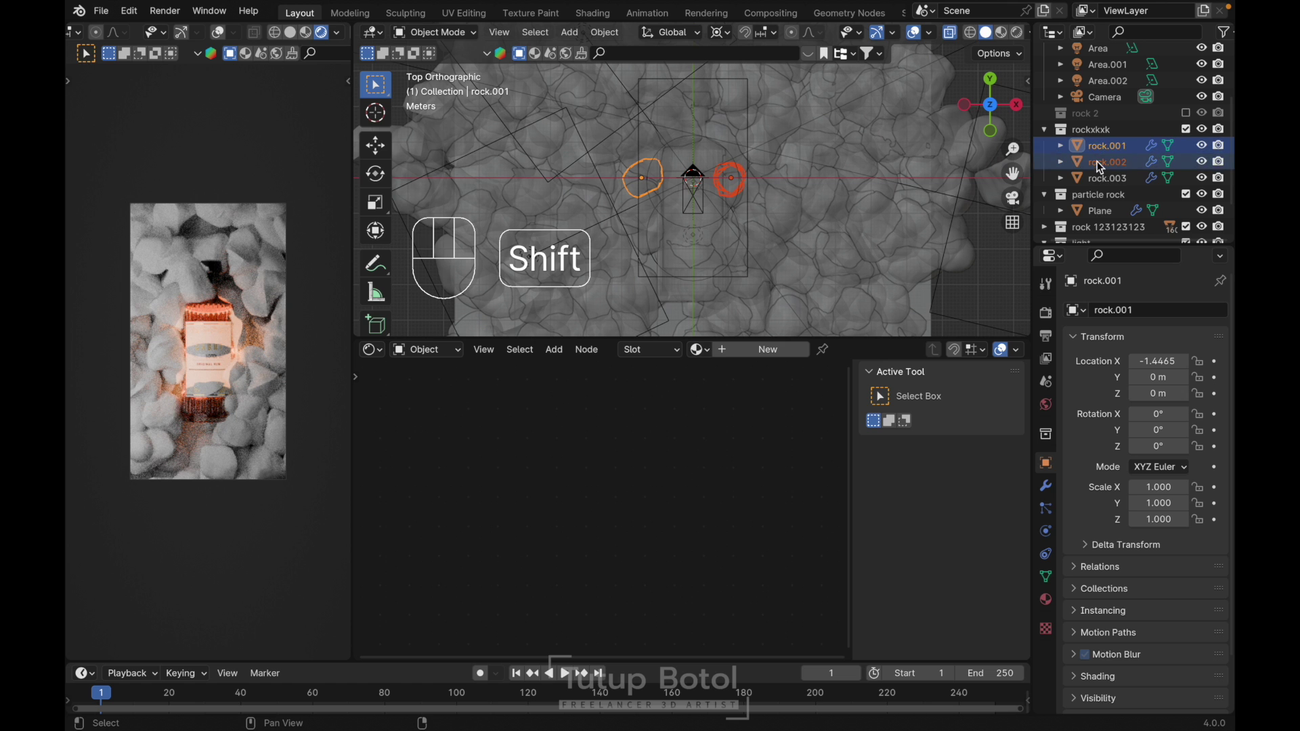
pyautogui.click(1100, 185)
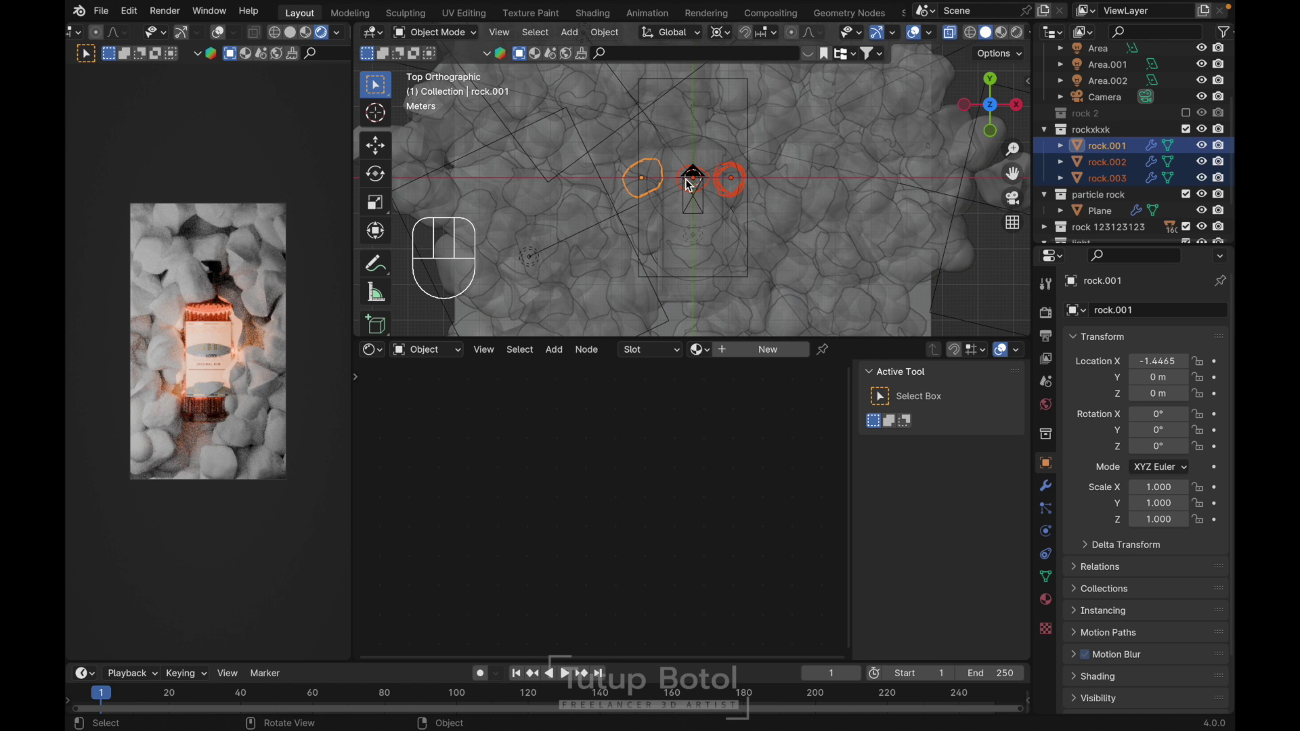
# - Isolate rock.001 in local view and give it a new material, Material.003
pyautogui.press('/')
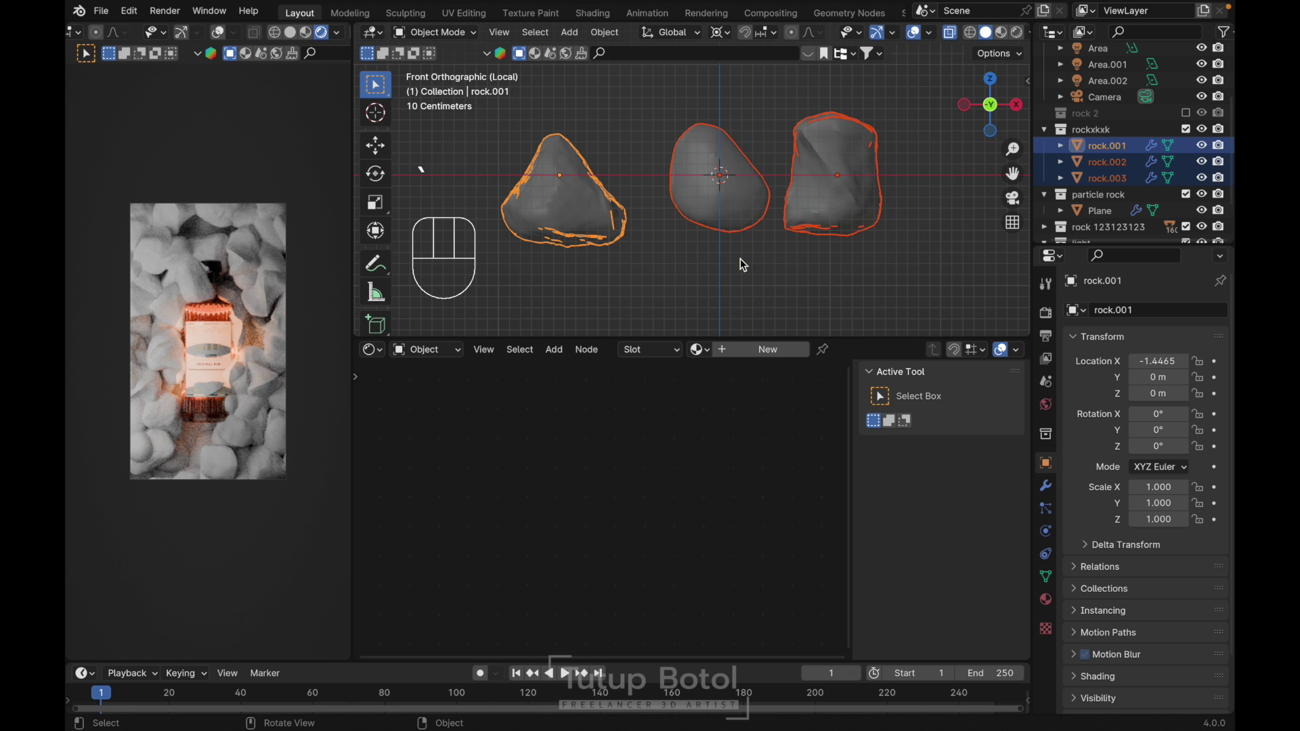
pyautogui.press('g')
pyautogui.press('Escape')
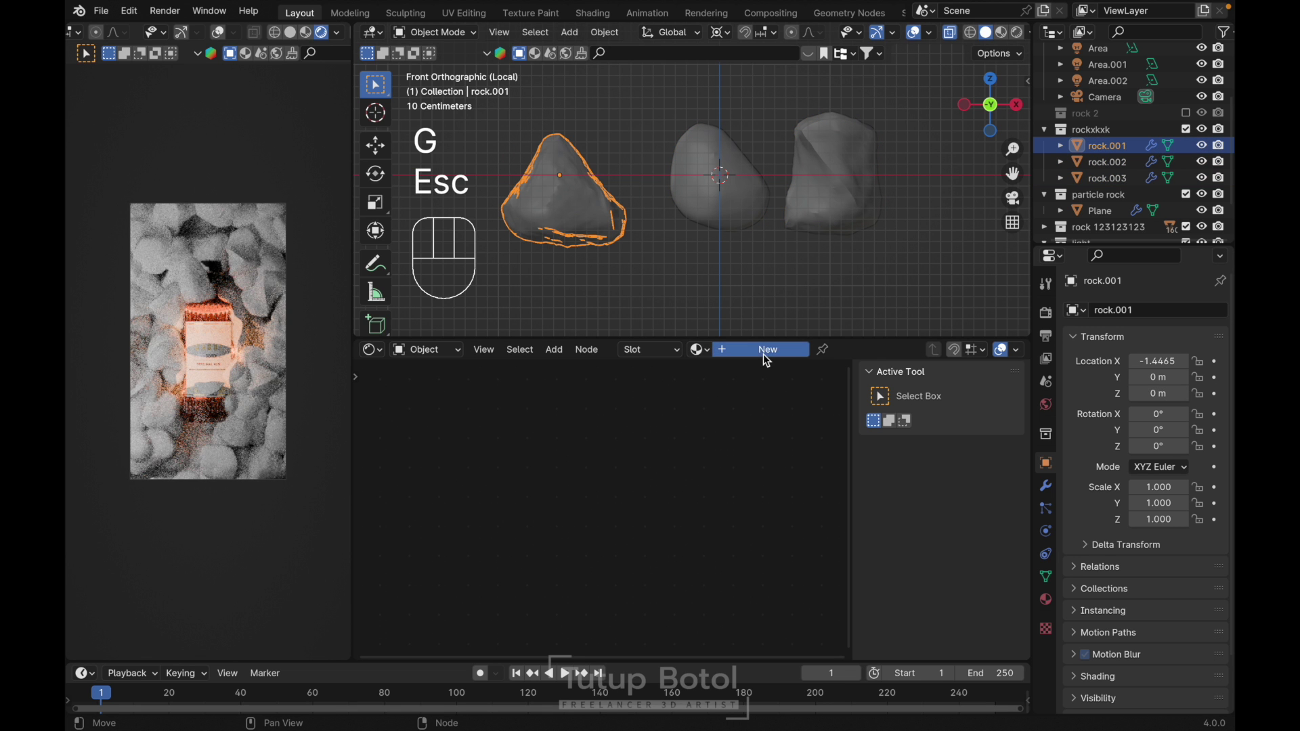
pyautogui.press('n')
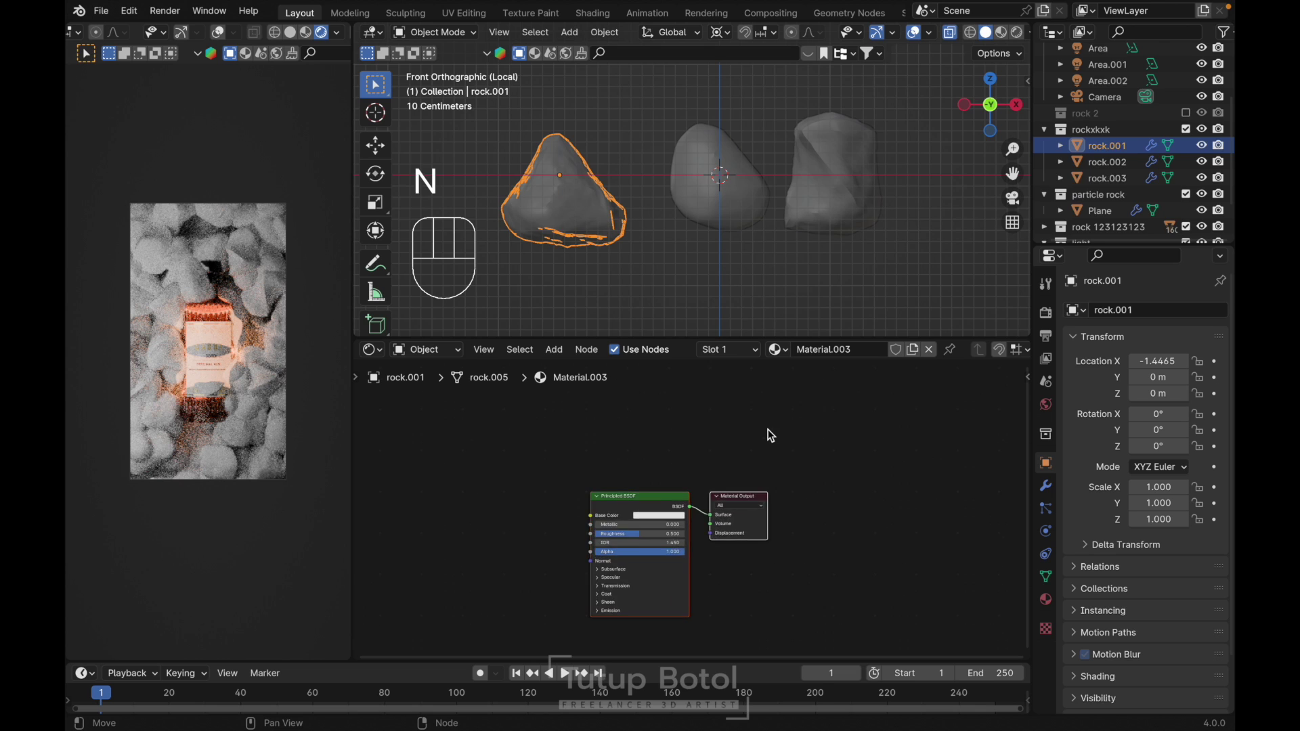
pyautogui.press('shift+a')
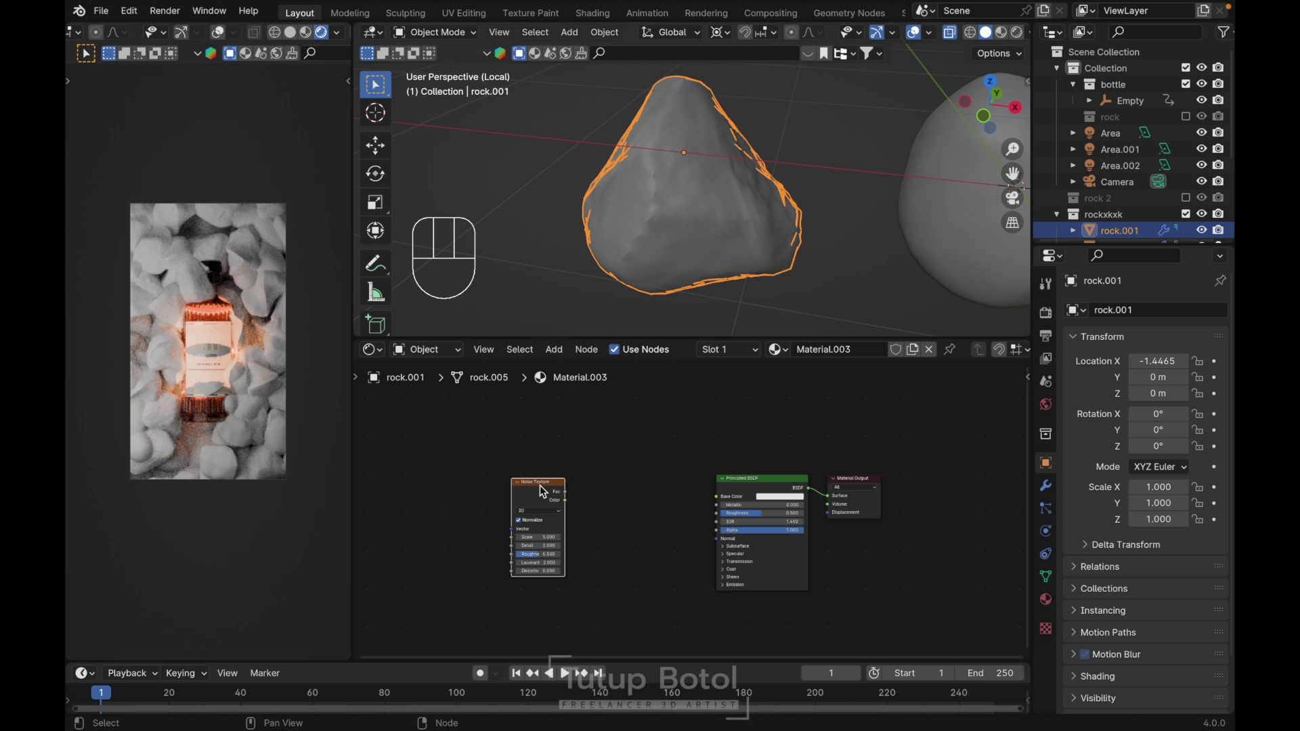
# - Frame the material's nodes and add a Color Ramp node beside the Principled BSDF
pyautogui.press('g')
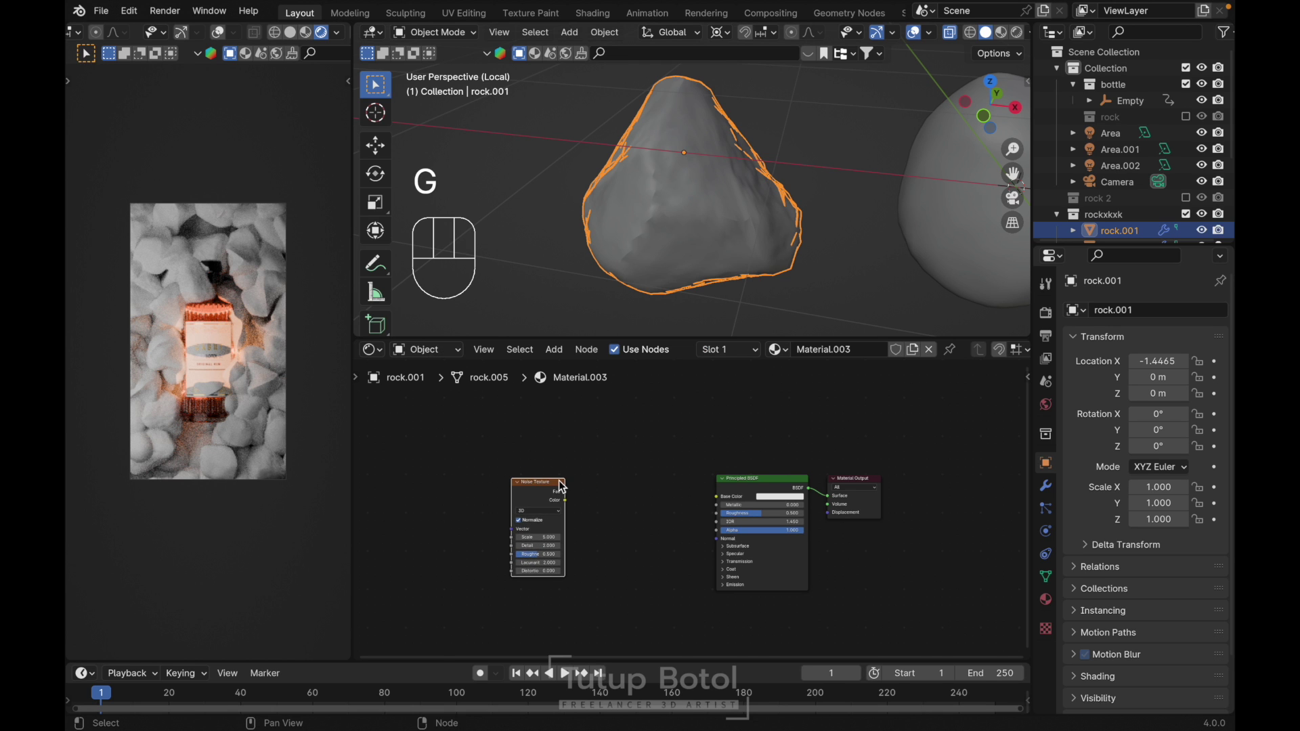
pyautogui.press('ctrl+t')
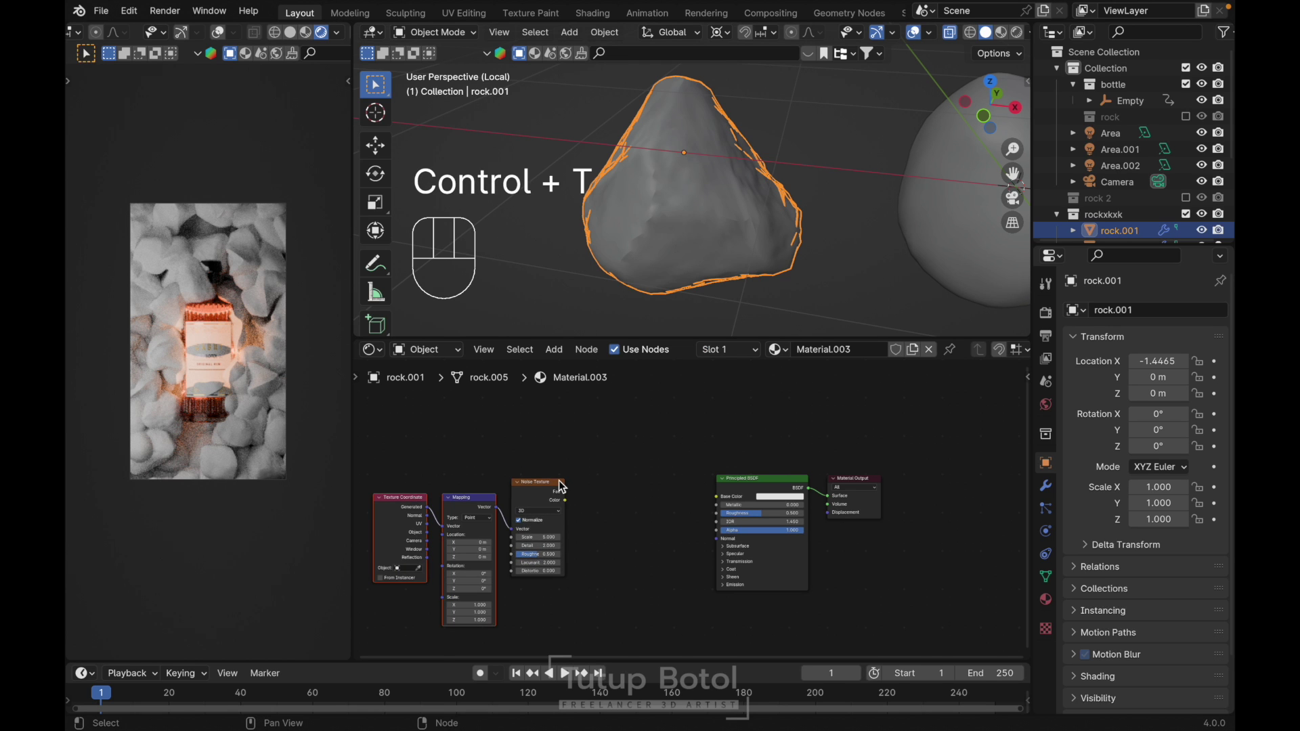
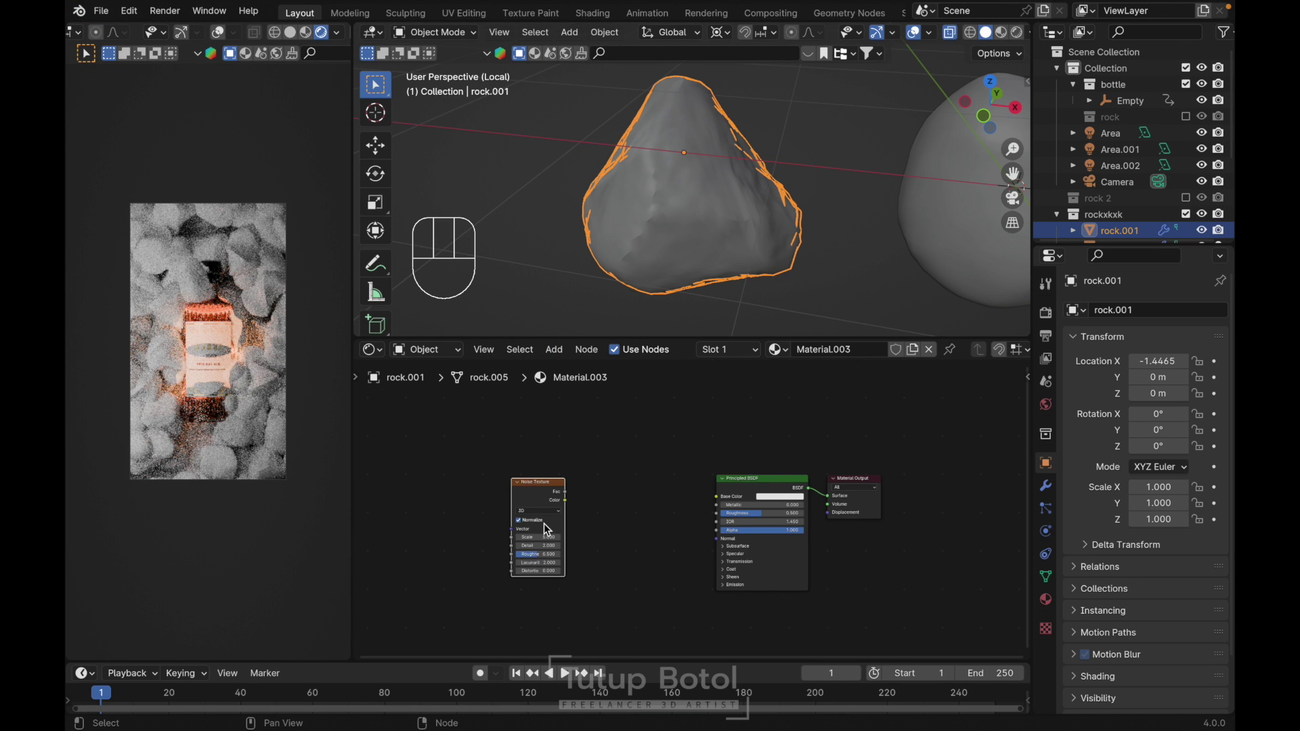
pyautogui.press('g')
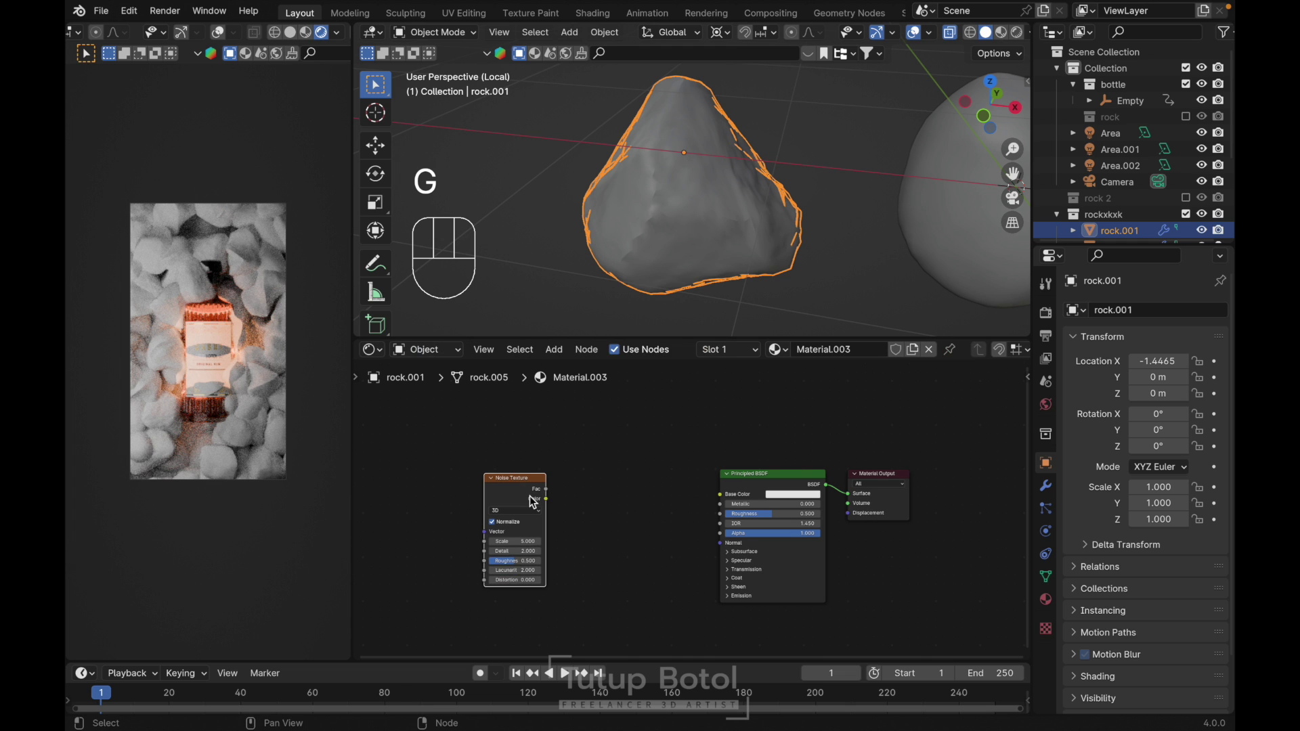
pyautogui.press('ctrl+t')
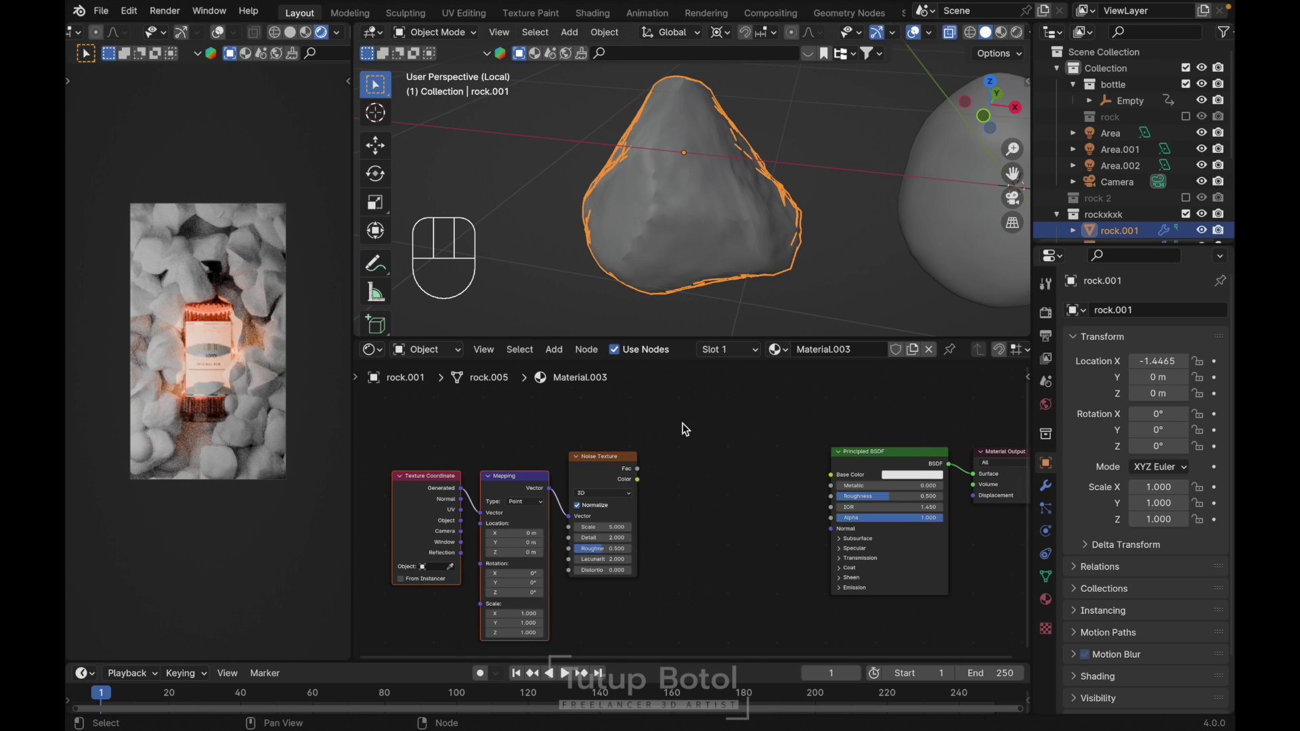
pyautogui.press('shift+a')
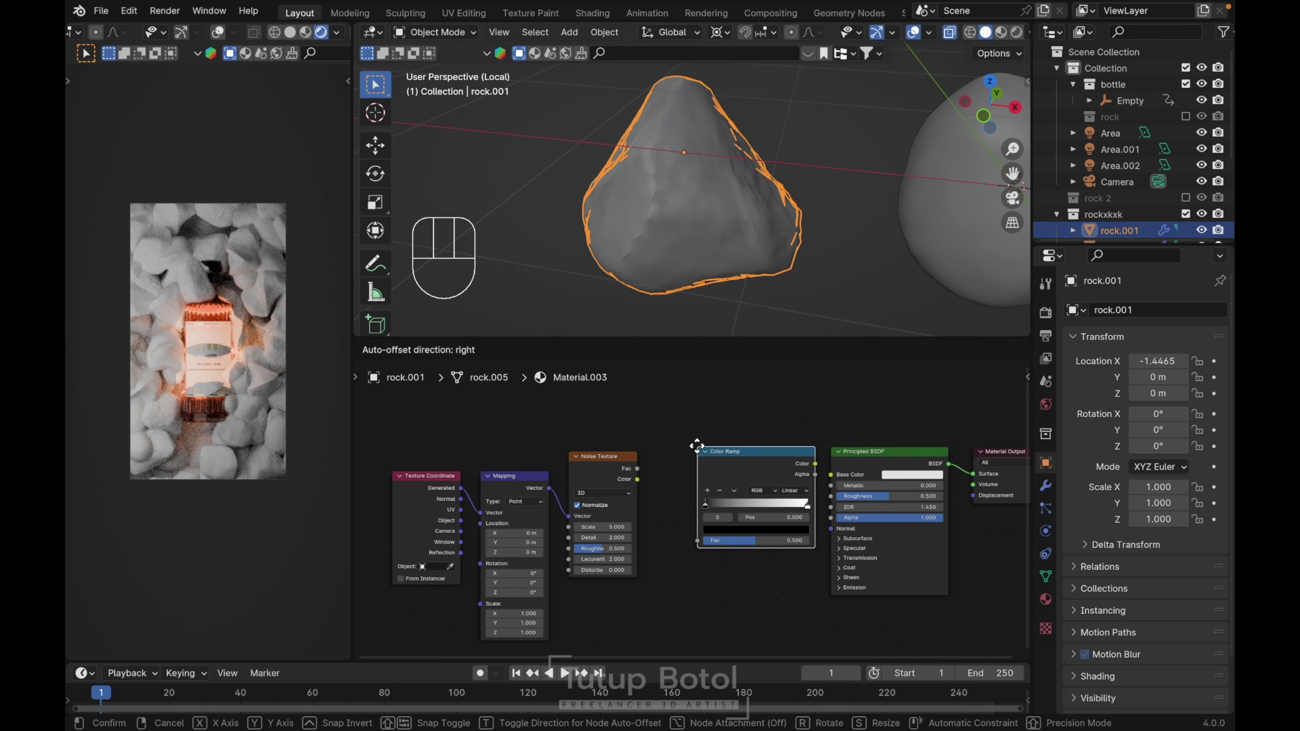
# - Feed the Color Ramp's colour into the Principled BSDF base colour
pyautogui.click(632, 467)
pyautogui.moveTo(648, 517); pyautogui.dragTo(708, 526)
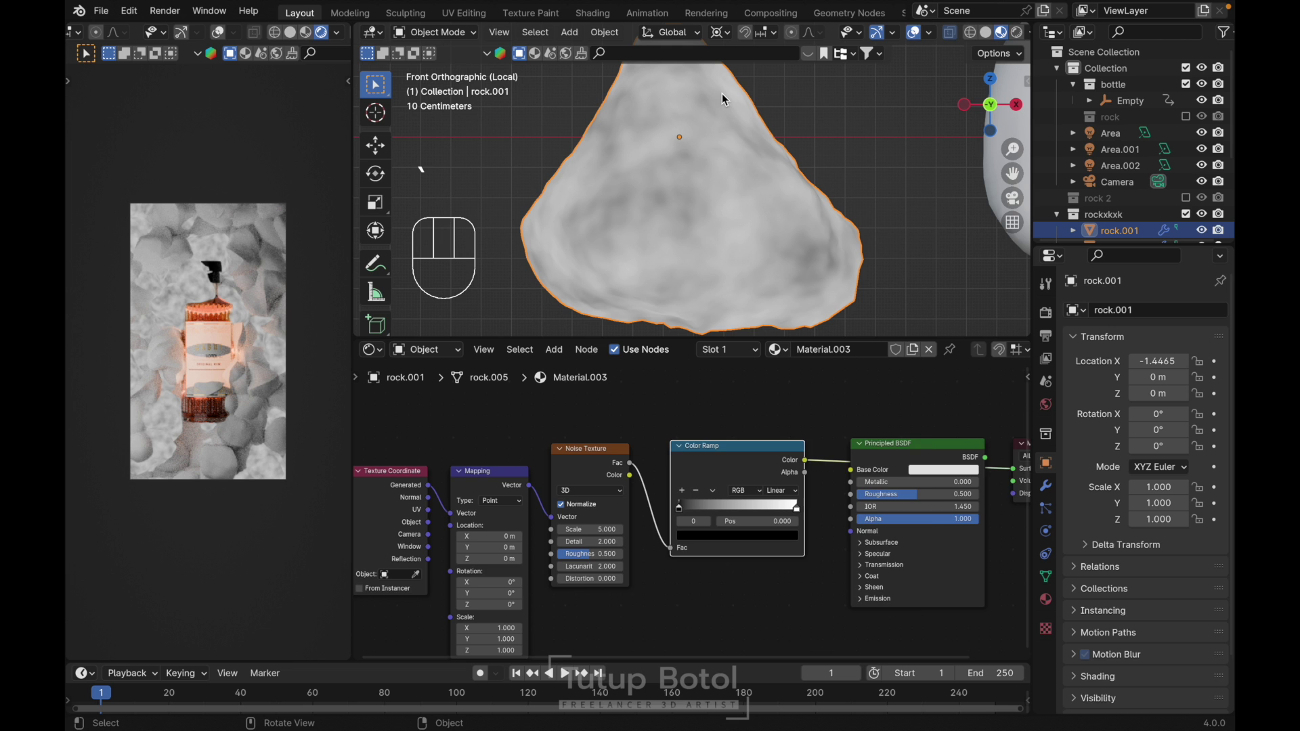
pyautogui.click(450, 505)
pyautogui.click(462, 502)
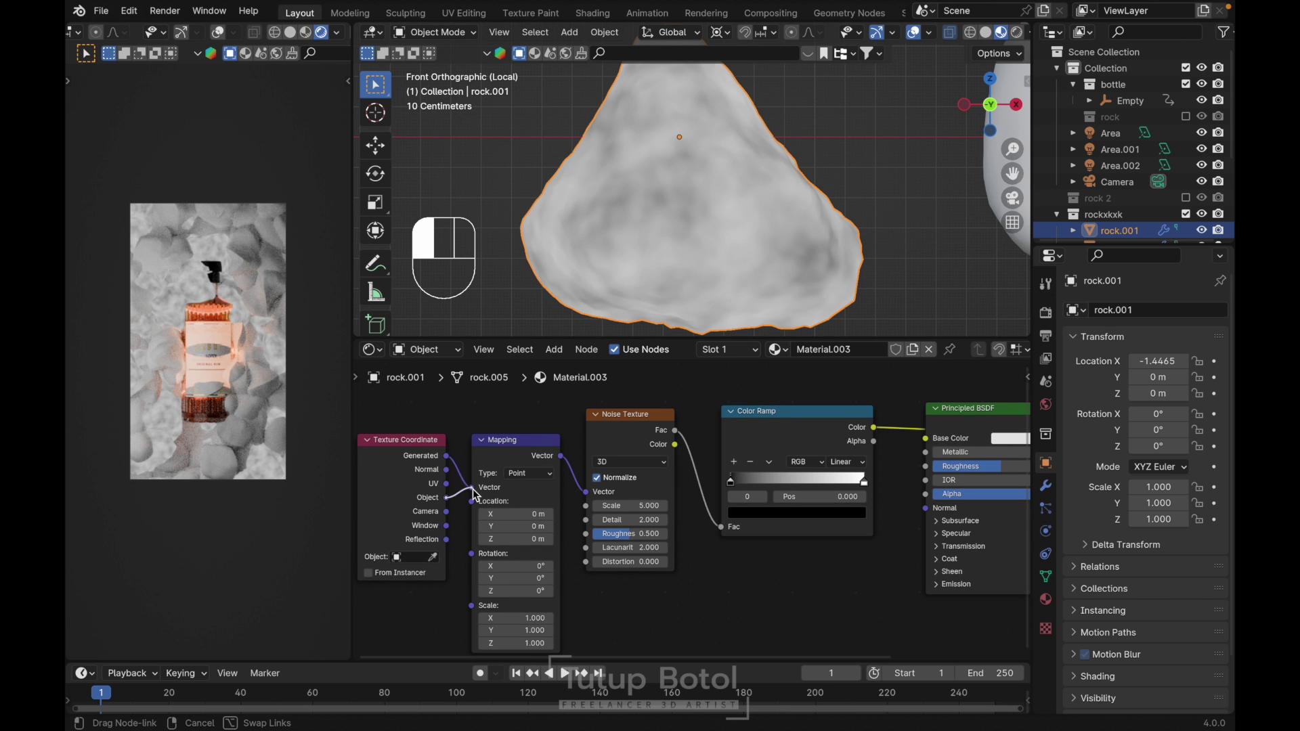
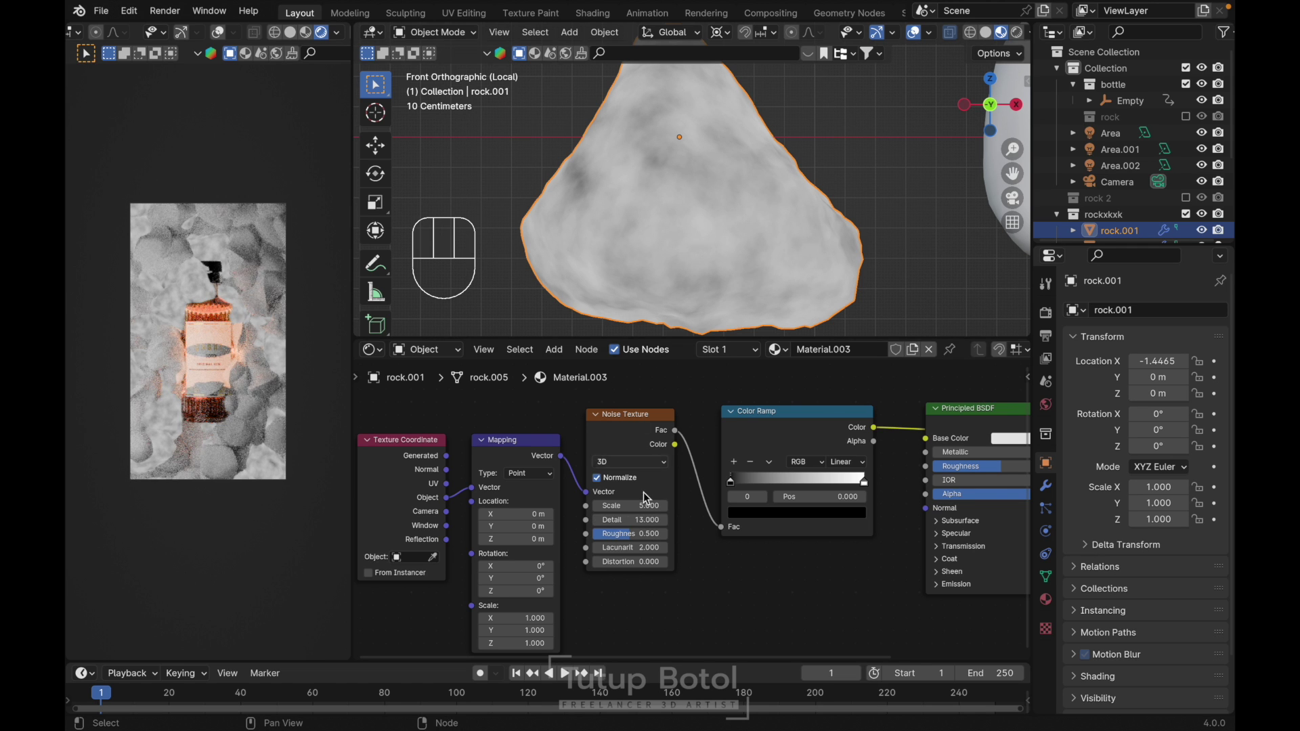
pyautogui.moveTo(737, 484); pyautogui.dragTo(794, 487)
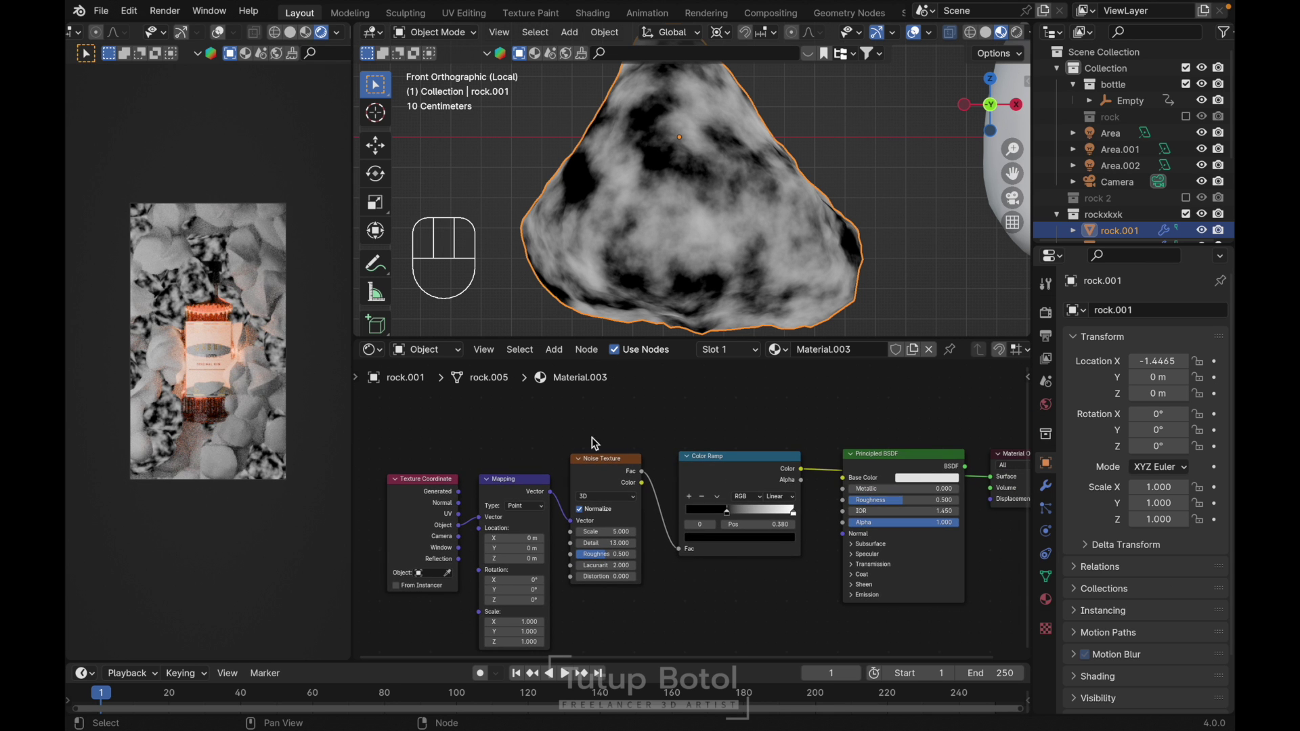
pyautogui.moveTo(646, 517); pyautogui.dragTo(715, 585)
# - Add a Noise Texture and Bump node and wire them into the BSDF Normal for a craggy surface
pyautogui.press('g')
pyautogui.press('shift+a')
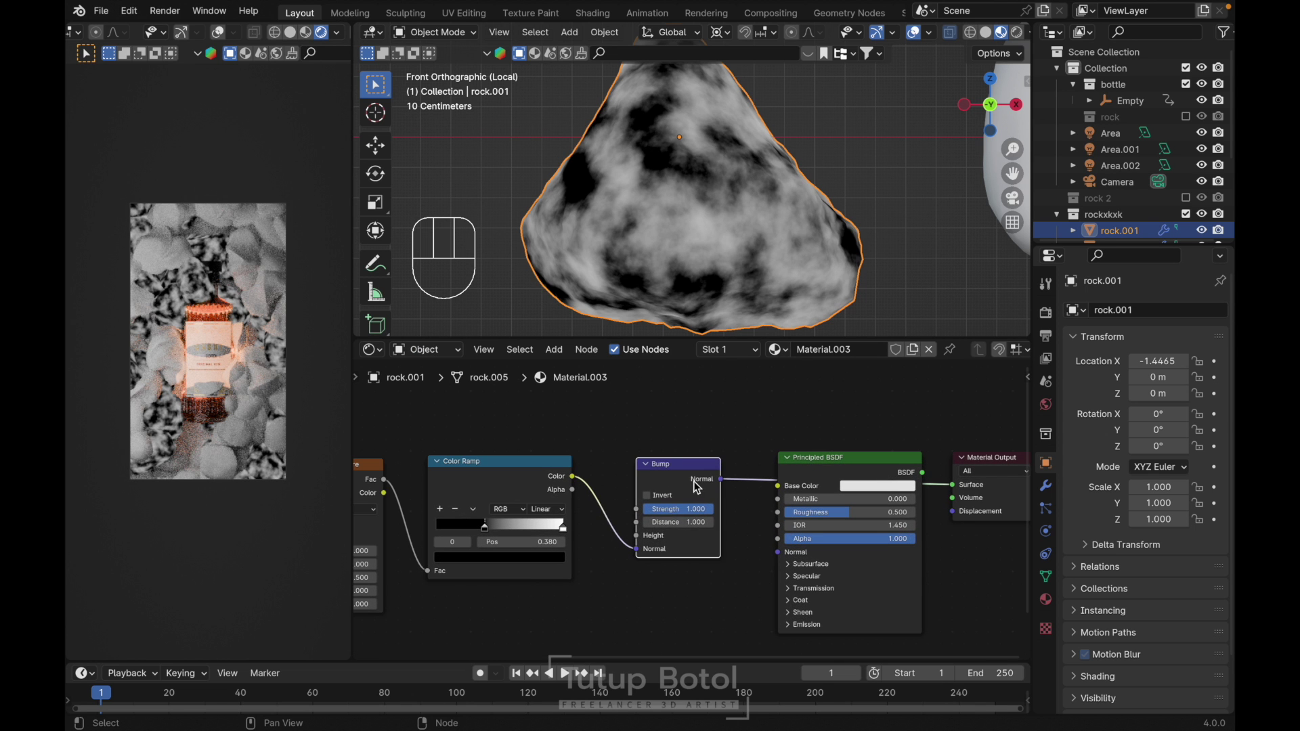
pyautogui.click(640, 551)
pyautogui.moveTo(609, 549); pyautogui.dragTo(639, 540)
pyautogui.doubleClick(675, 482)
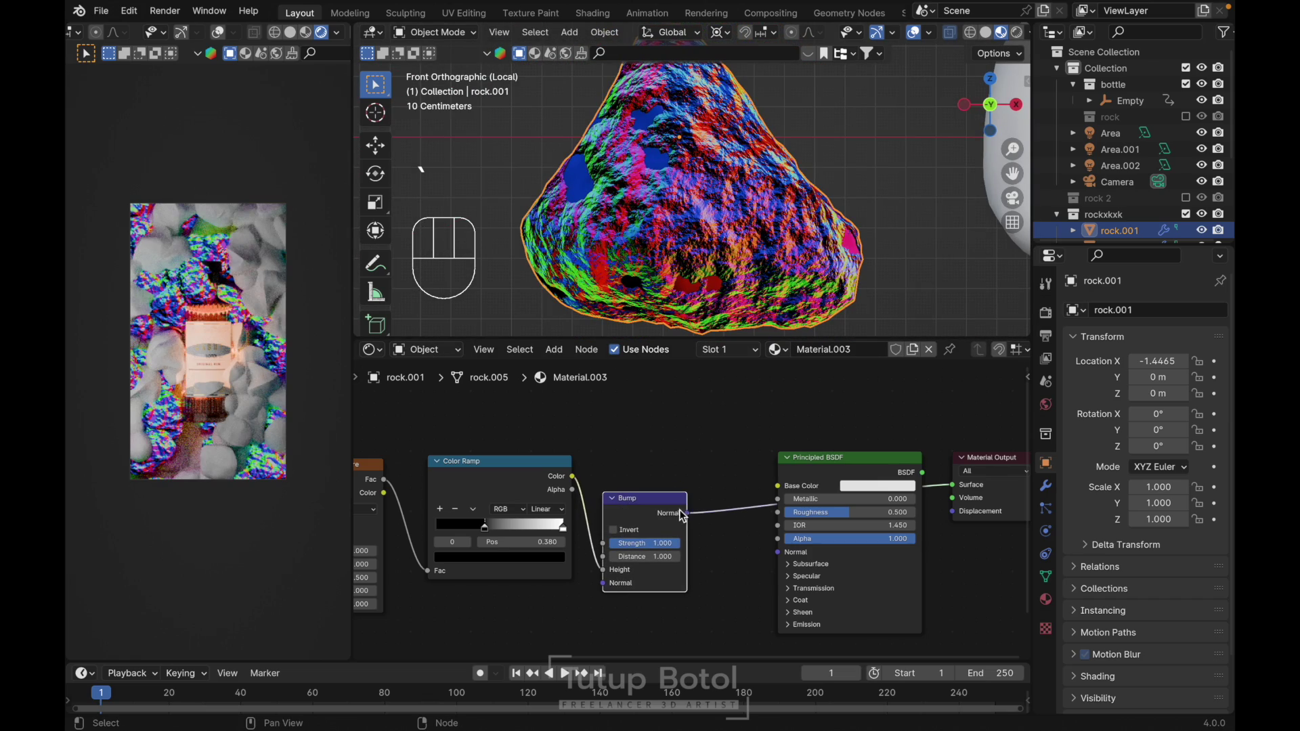
pyautogui.click(690, 517)
pyautogui.moveTo(721, 560); pyautogui.dragTo(788, 538)
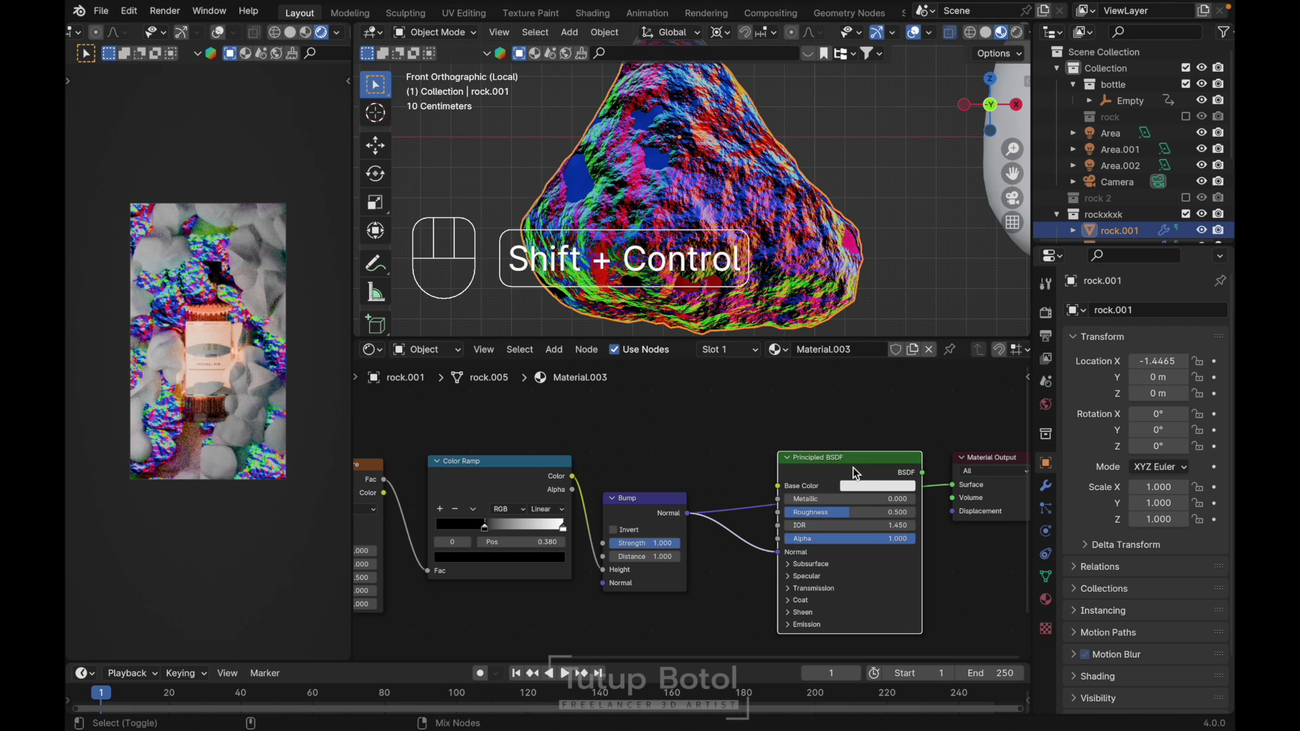
pyautogui.click(855, 473)
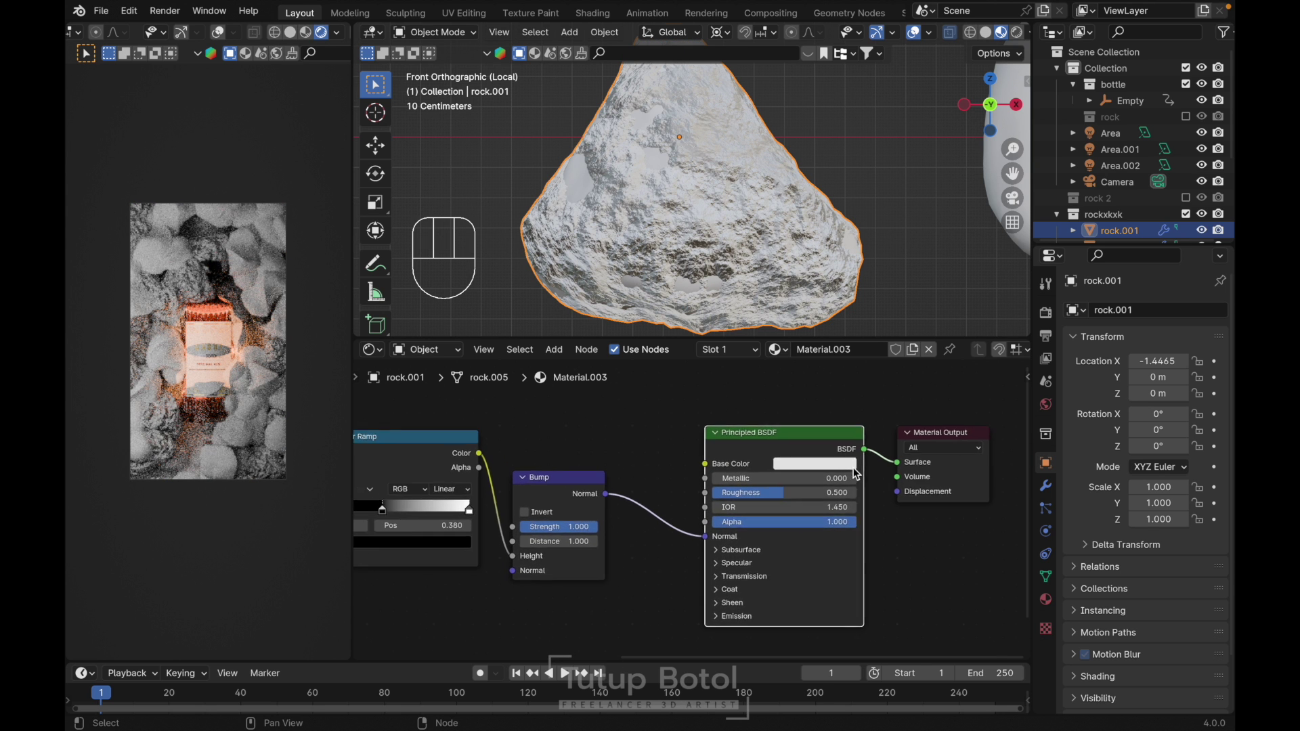
# - Darken the base colour to Value ~0.139, lower Roughness to 0.236, and link Material.003 to all rocks
pyautogui.click(817, 459)
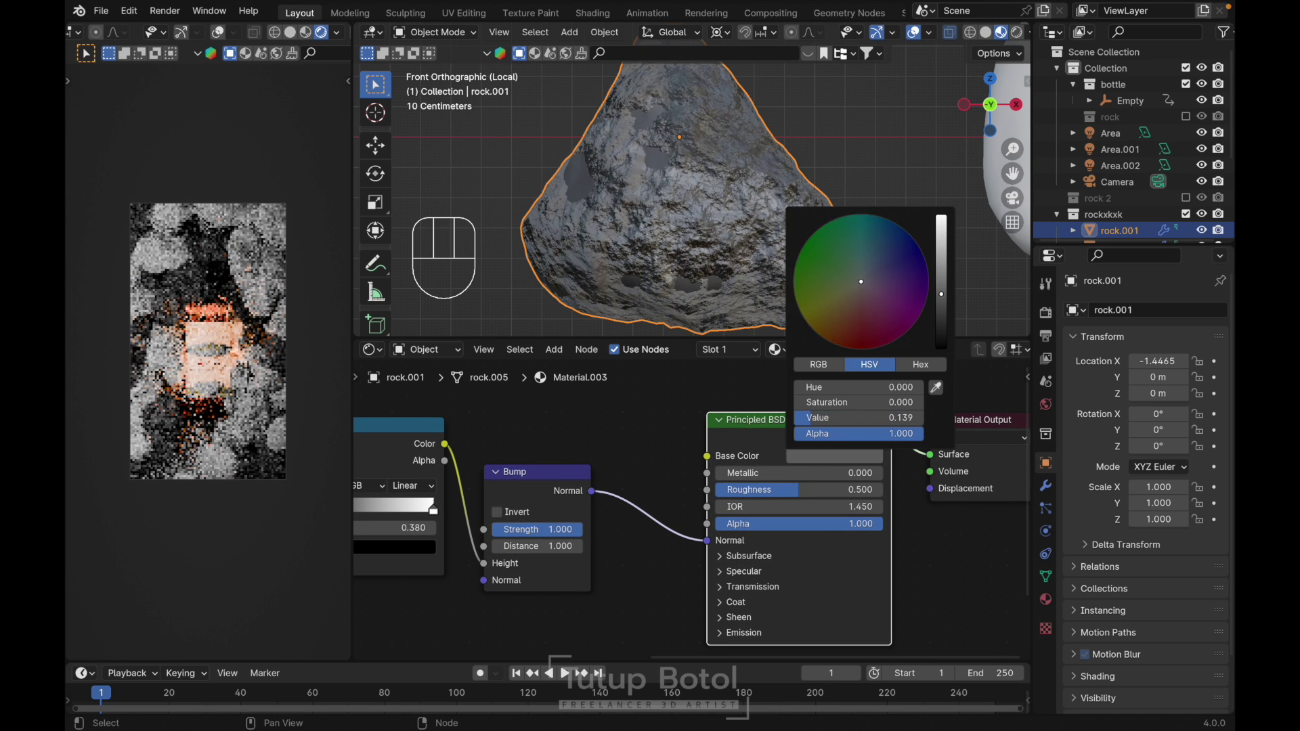
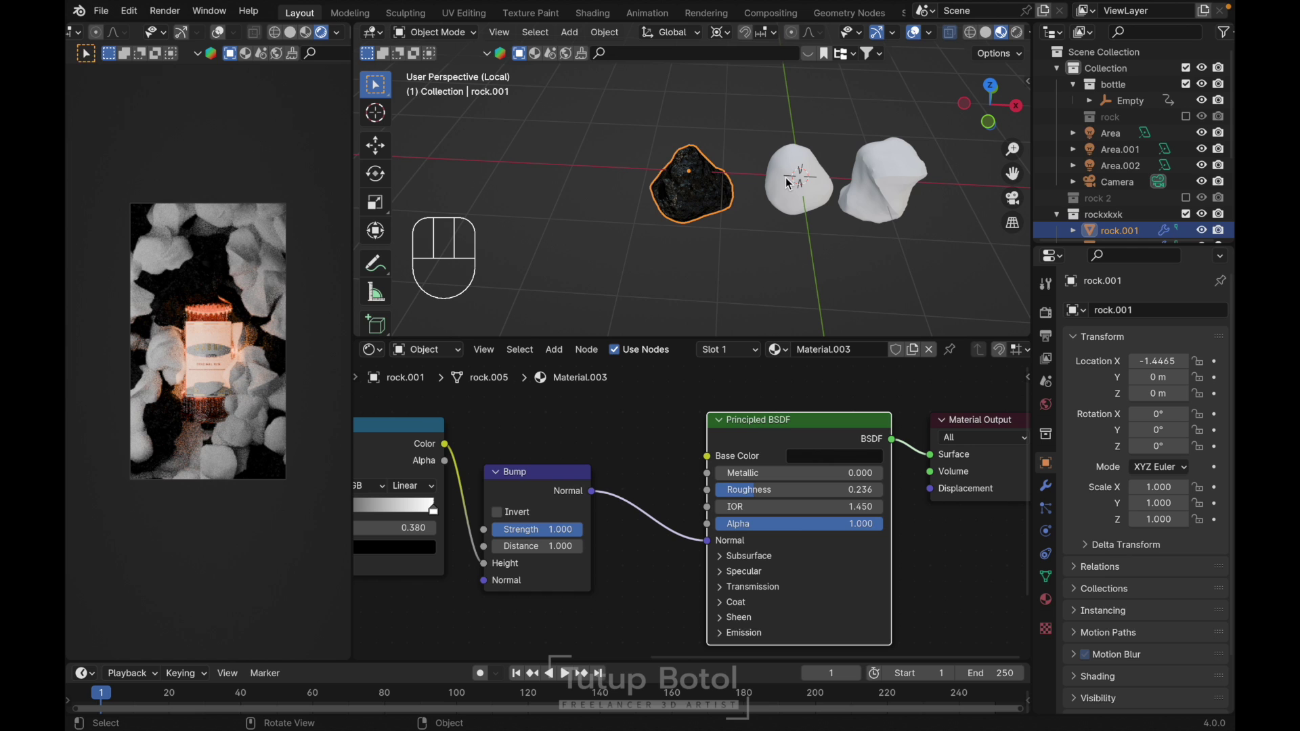
pyautogui.moveTo(875, 187); pyautogui.dragTo(696, 180)
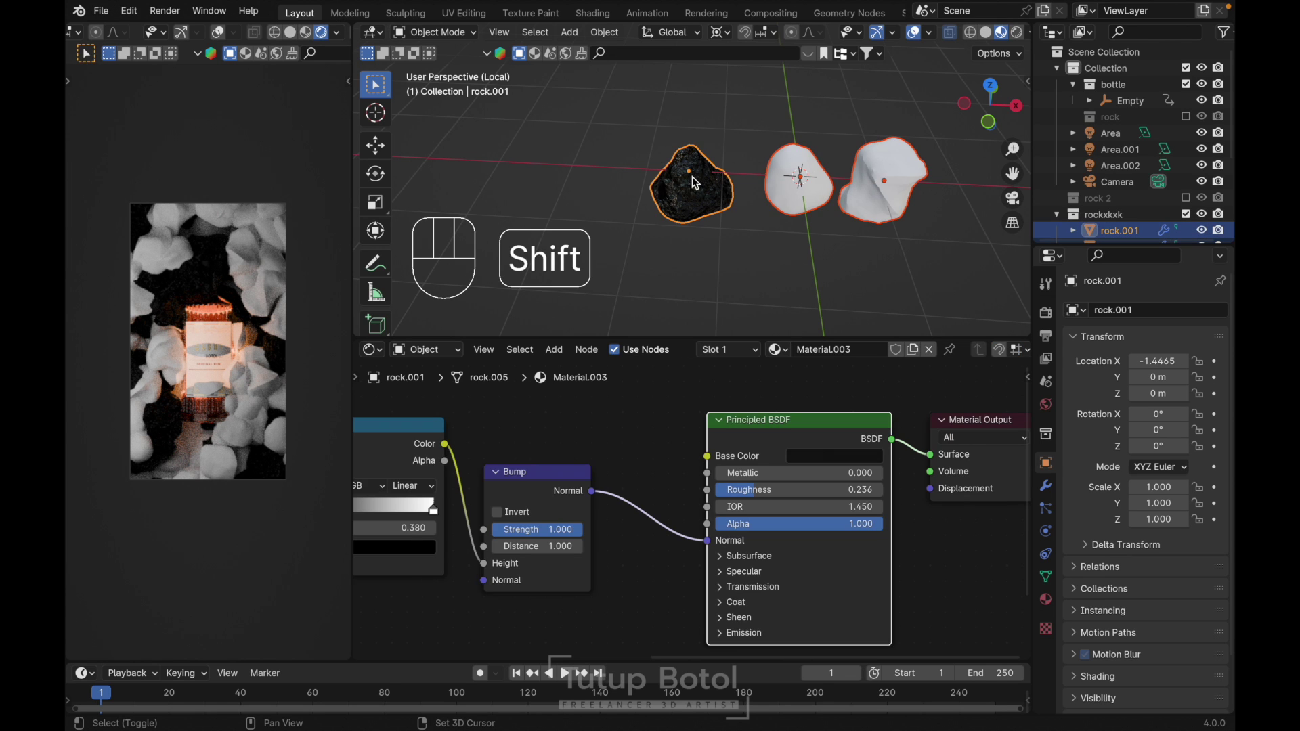
pyautogui.press('ctrl+l')
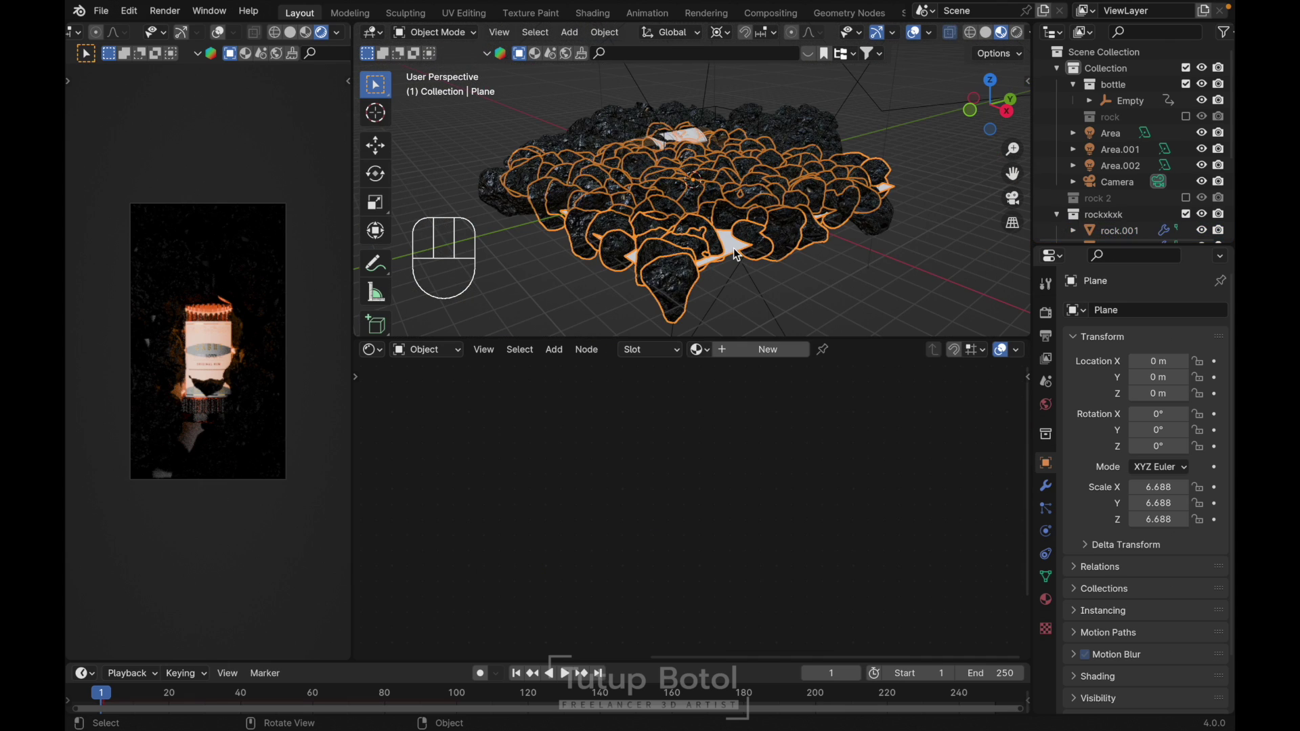
# - Assign Material.003 to the particle ground plane
pyautogui.click(790, 389)
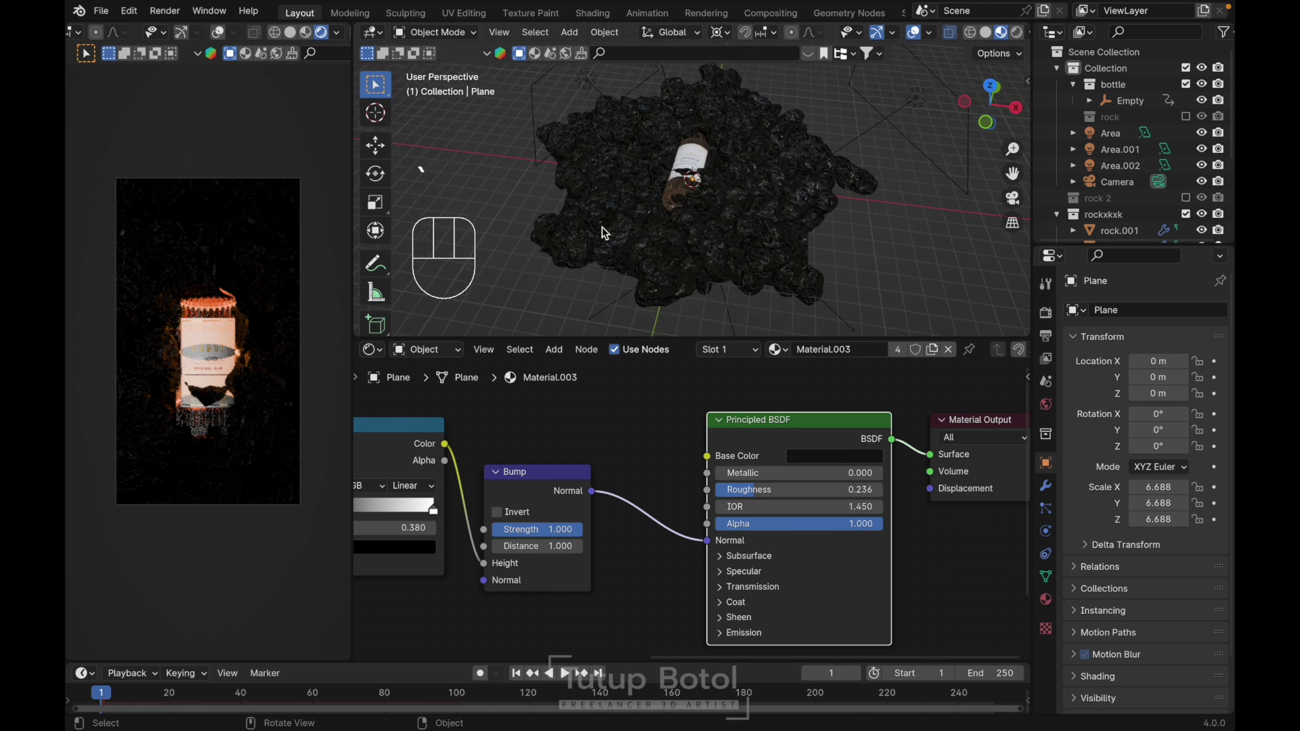
# - Set Power to 1000 W on both area lights, Area and Area.001
pyautogui.click(650, 196)
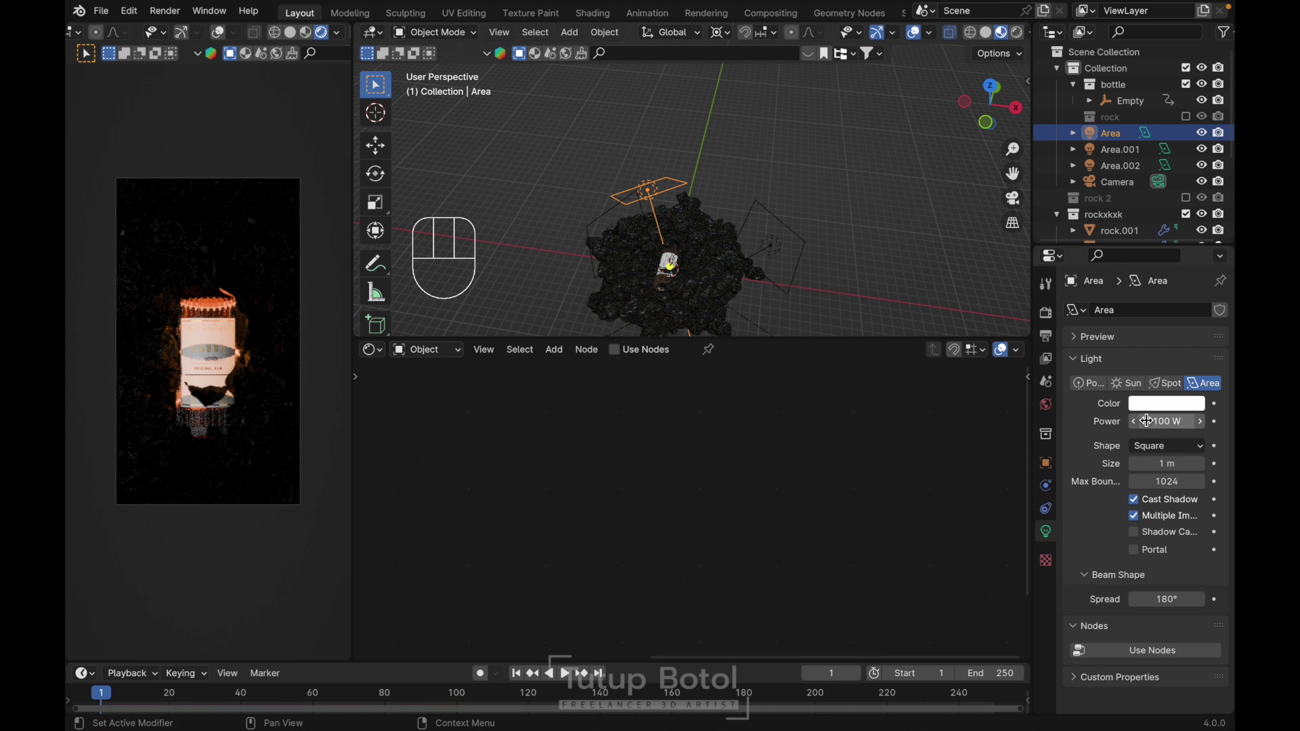
pyautogui.moveTo(1149, 423); pyautogui.dragTo(1154, 427)
pyautogui.press('0')
pyautogui.press('0')
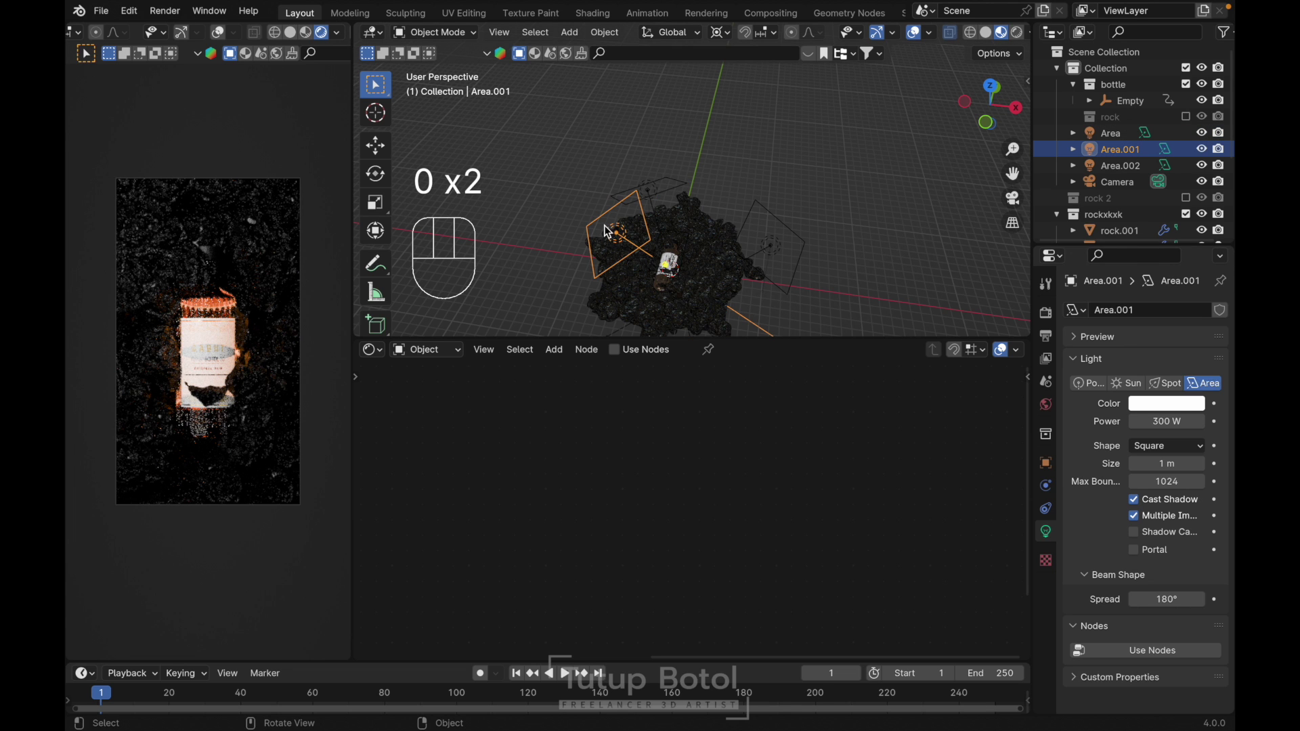
pyautogui.click(1153, 414)
pyautogui.press('0')
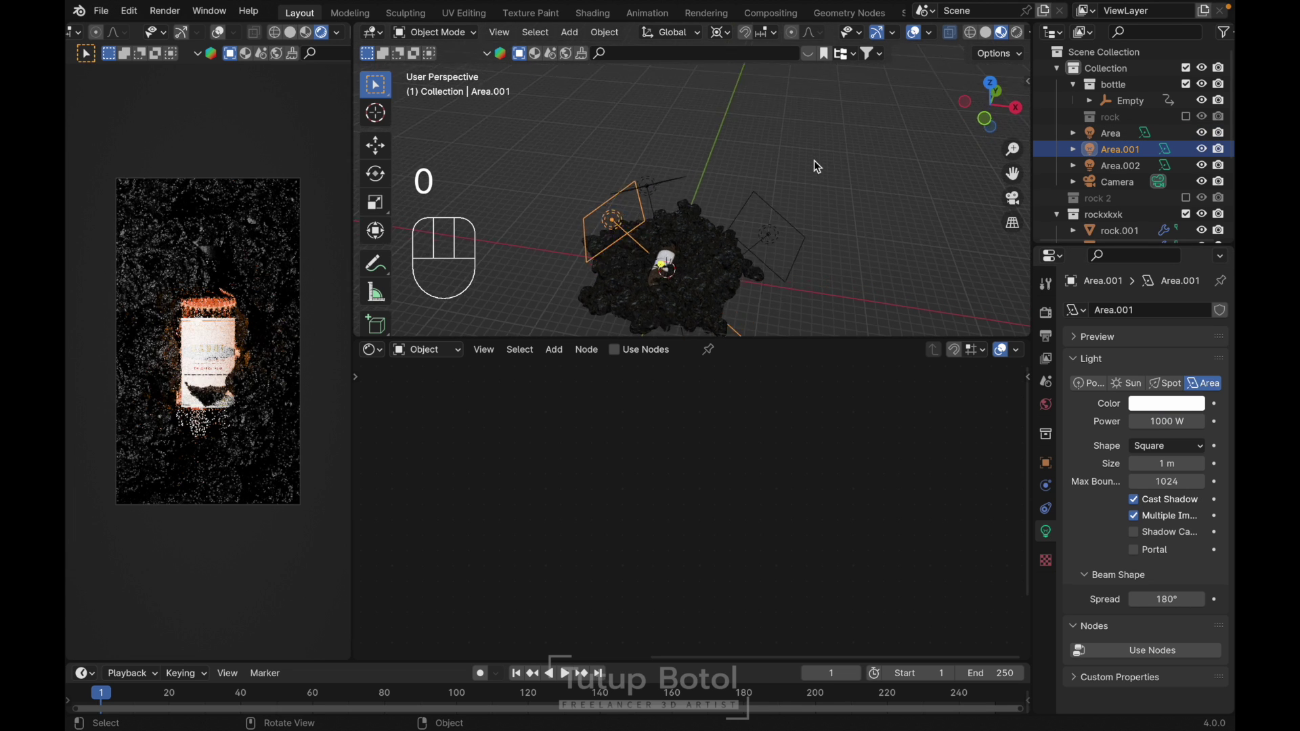
# - Switch to a top orthographic view looking straight down on the scene
pyautogui.click(798, 212)
pyautogui.press('x')
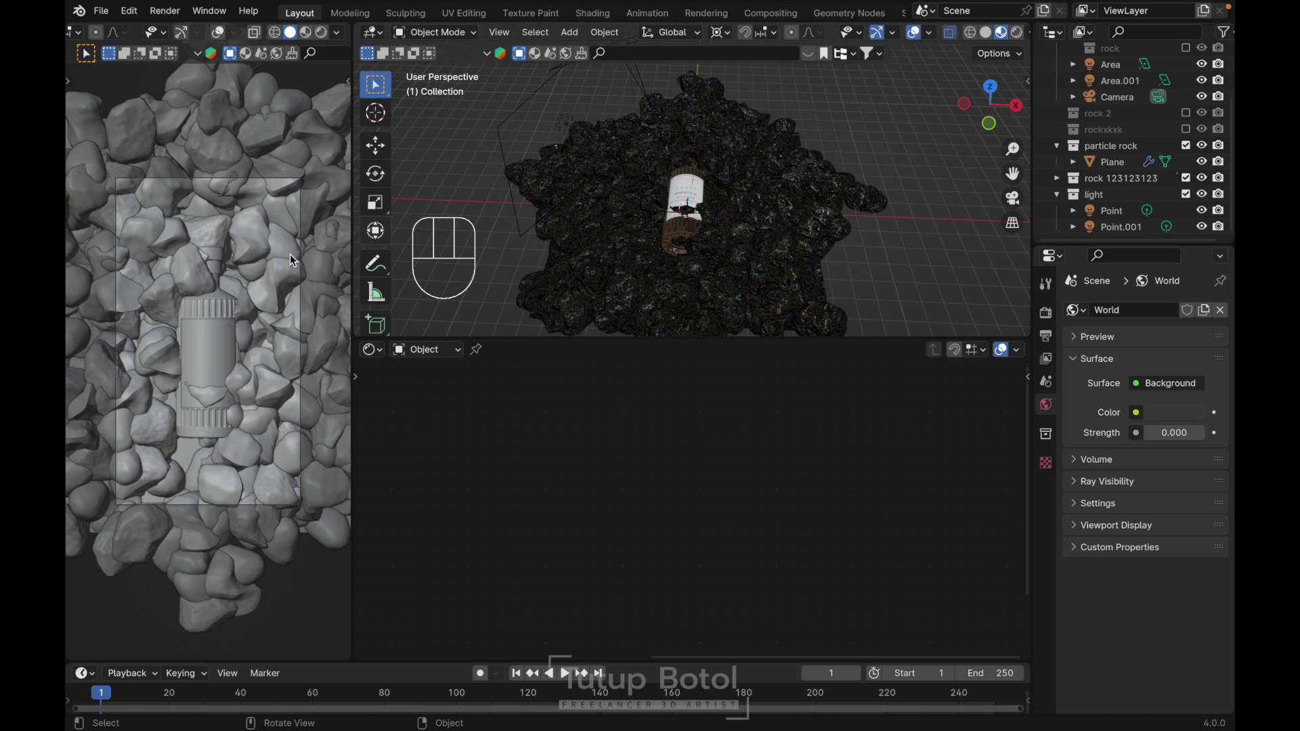
# - Unhide the bottle neck and zoom the camera preview in on the bottle lying on the rocks
pyautogui.press('x')
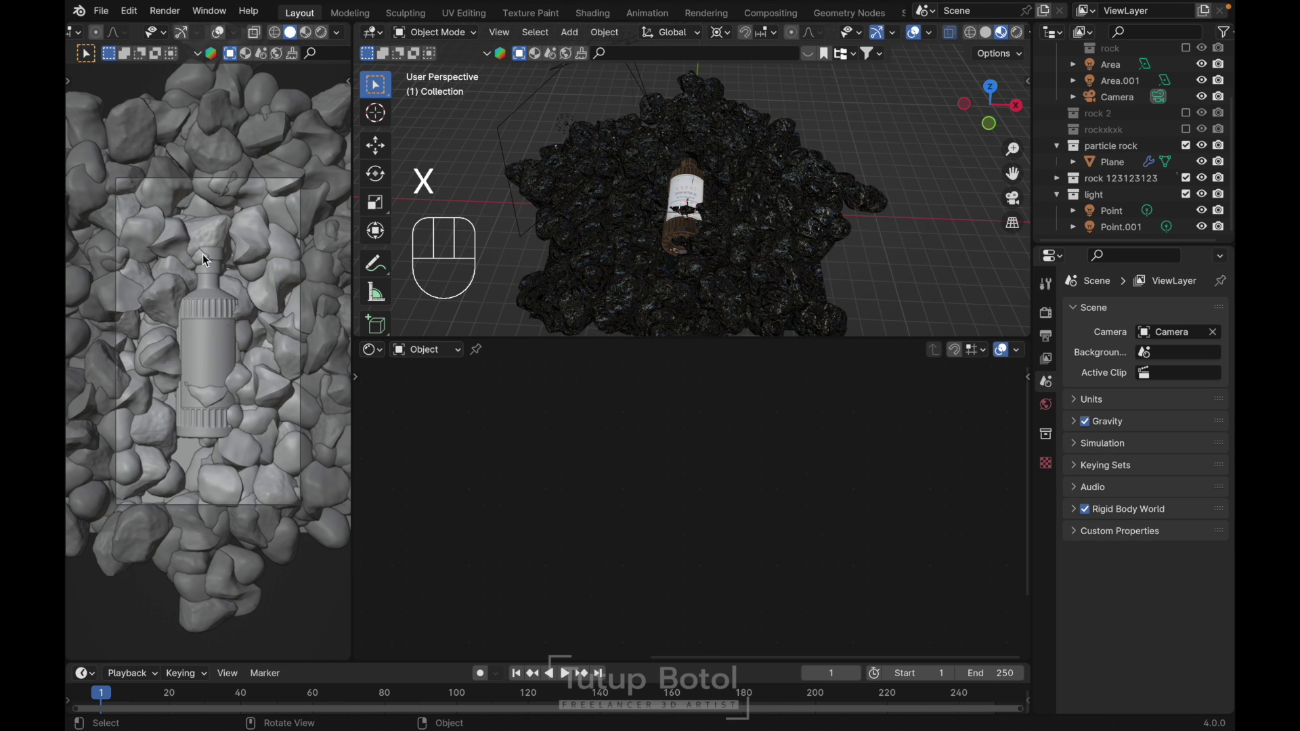
pyautogui.press('x')
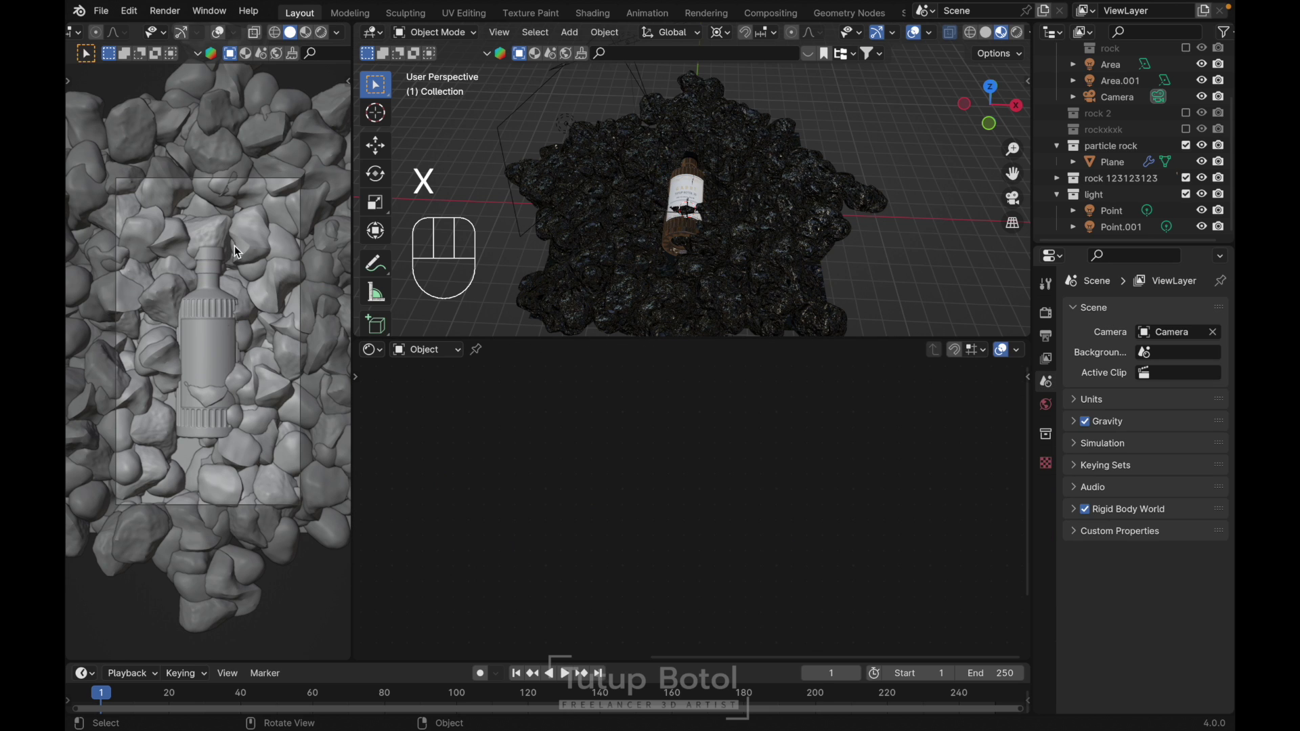
pyautogui.press('x')
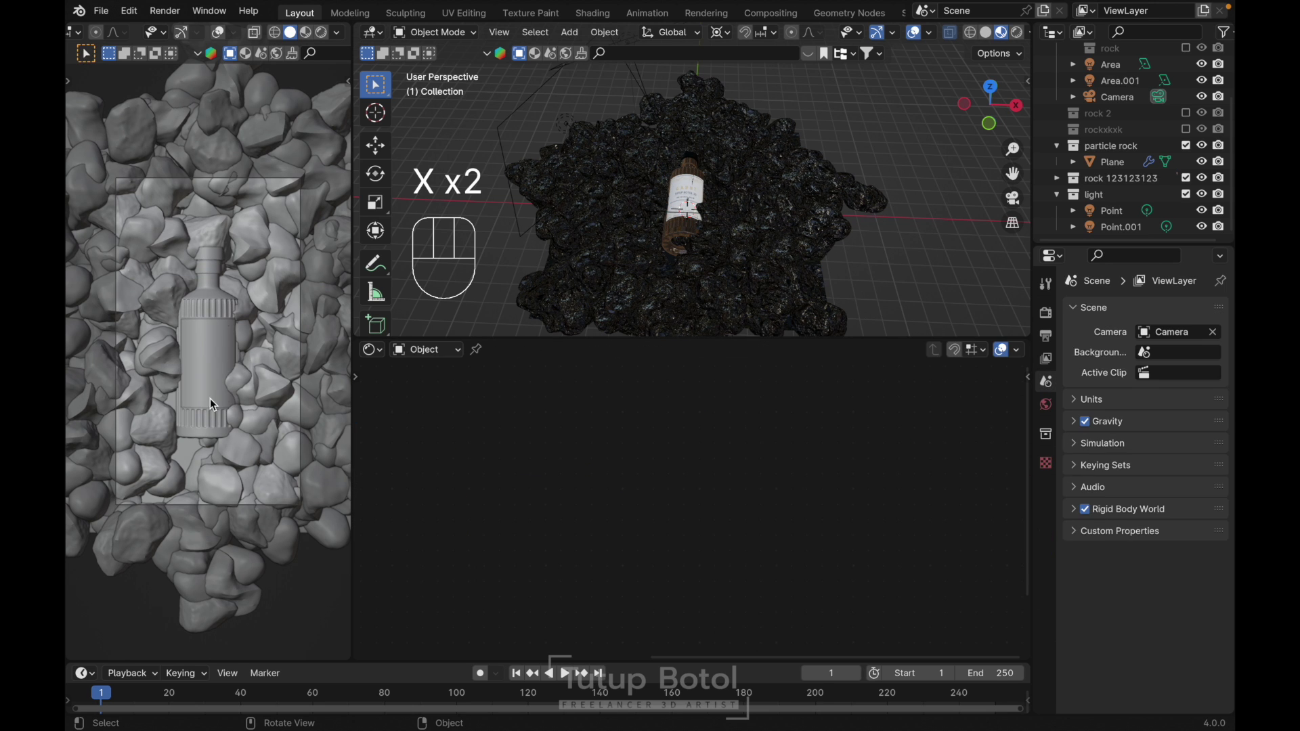
pyautogui.press('x')
pyautogui.press('x')
pyautogui.press('x')
pyautogui.press('x')
pyautogui.press('x')
pyautogui.press('x')
pyautogui.press('x')
pyautogui.press('x')
pyautogui.press('x')
pyautogui.press('x')
pyautogui.press('x')
pyautogui.press('x')
pyautogui.press('x')
pyautogui.press('x')
pyautogui.press('x')
pyautogui.press('x')
pyautogui.press('`')
pyautogui.press('`')
pyautogui.press('`')
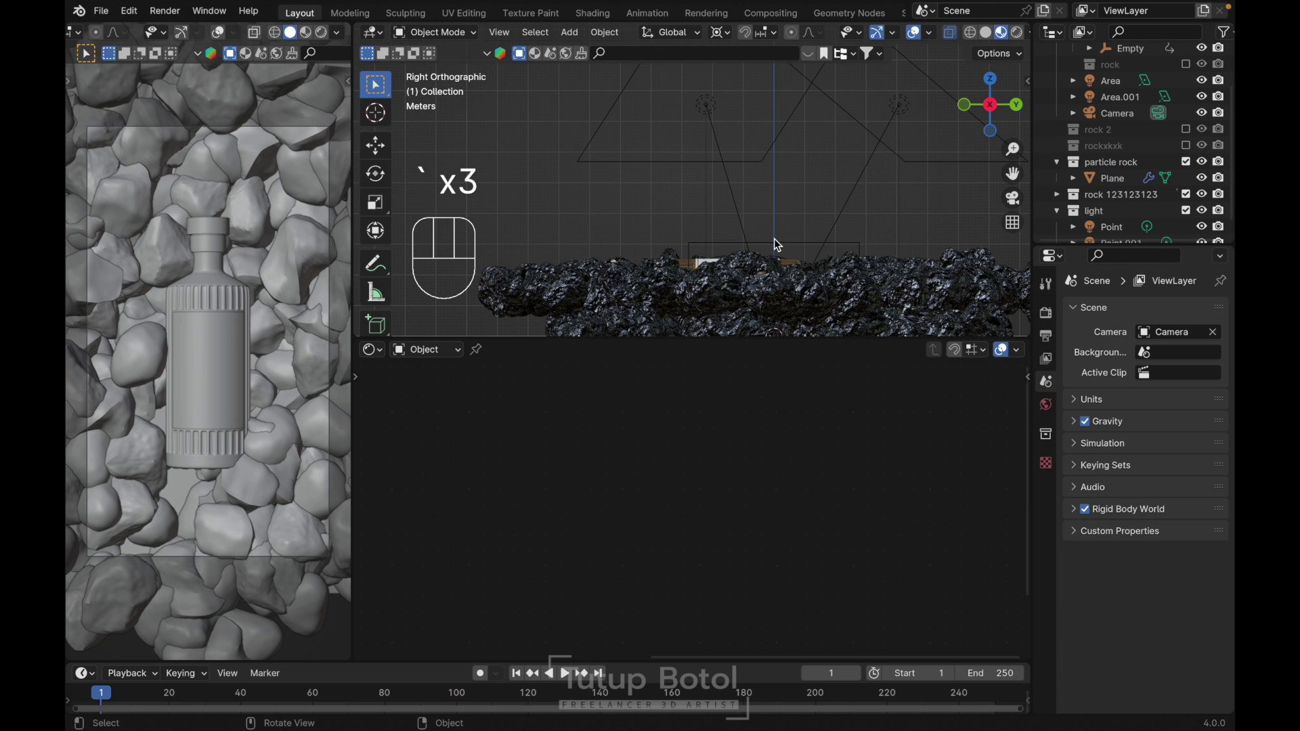
pyautogui.press('g')
pyautogui.press('z')
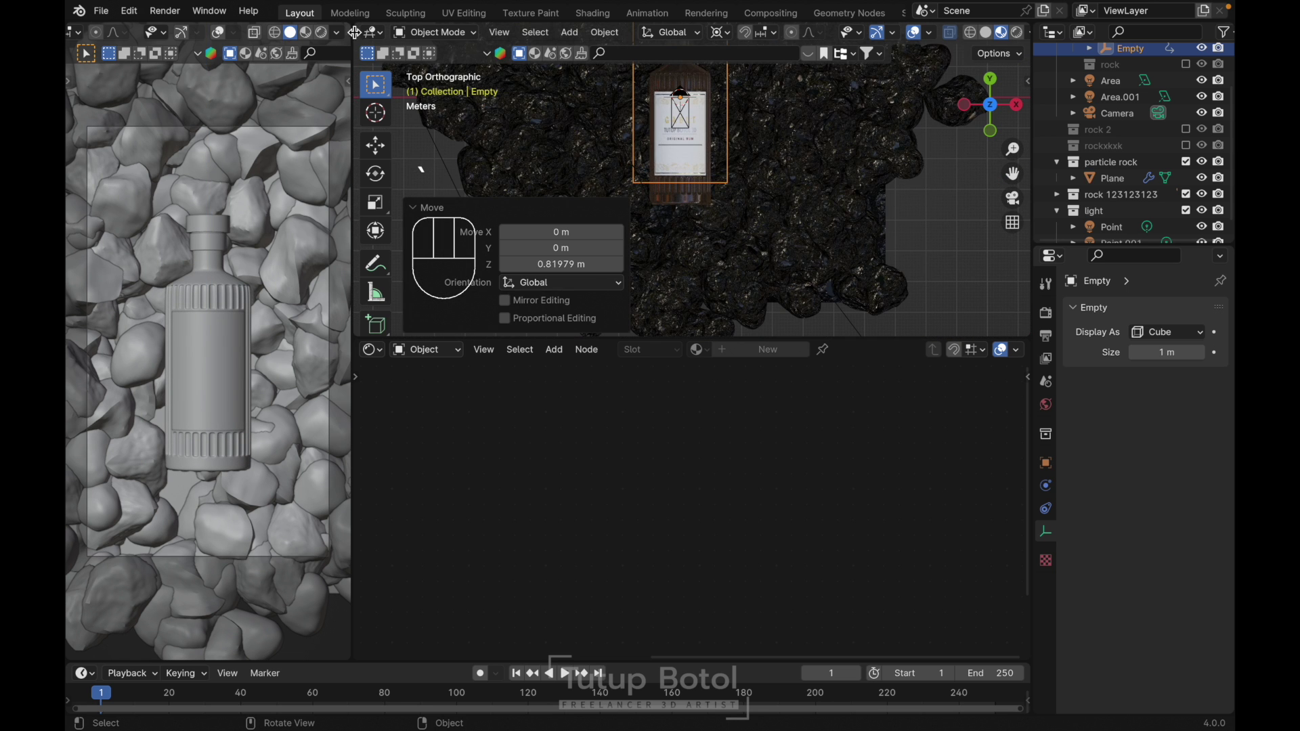
# - Set the area lights' Shape to Disk and dim one to 500 W
pyautogui.click(331, 38)
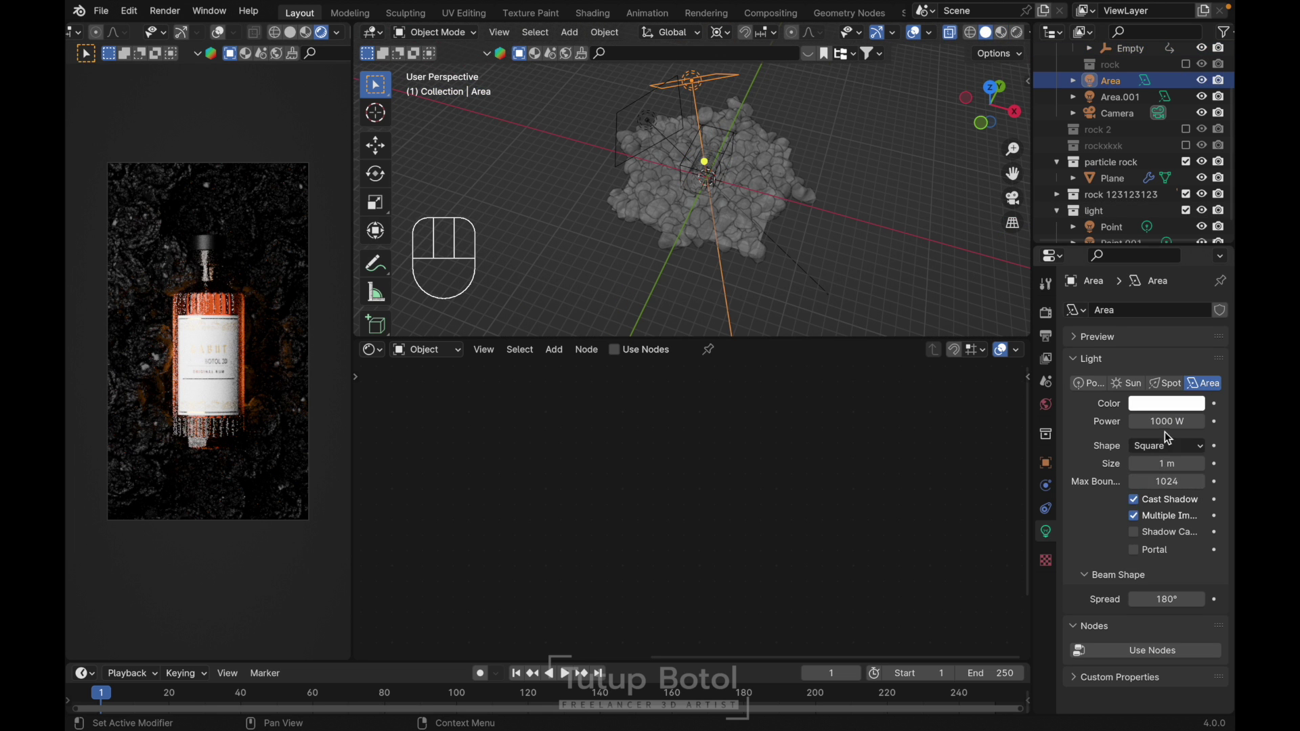
pyautogui.moveTo(1162, 448); pyautogui.dragTo(1144, 506)
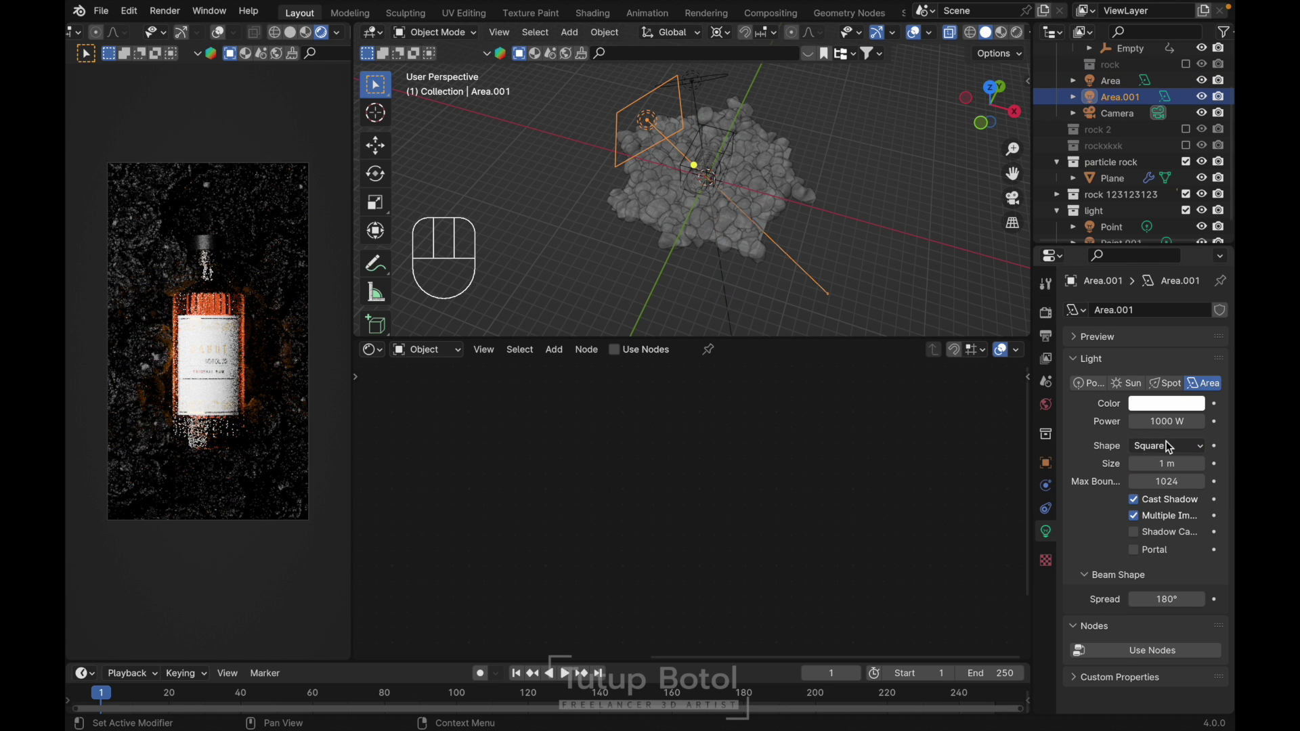
pyautogui.moveTo(1167, 452); pyautogui.dragTo(764, 232)
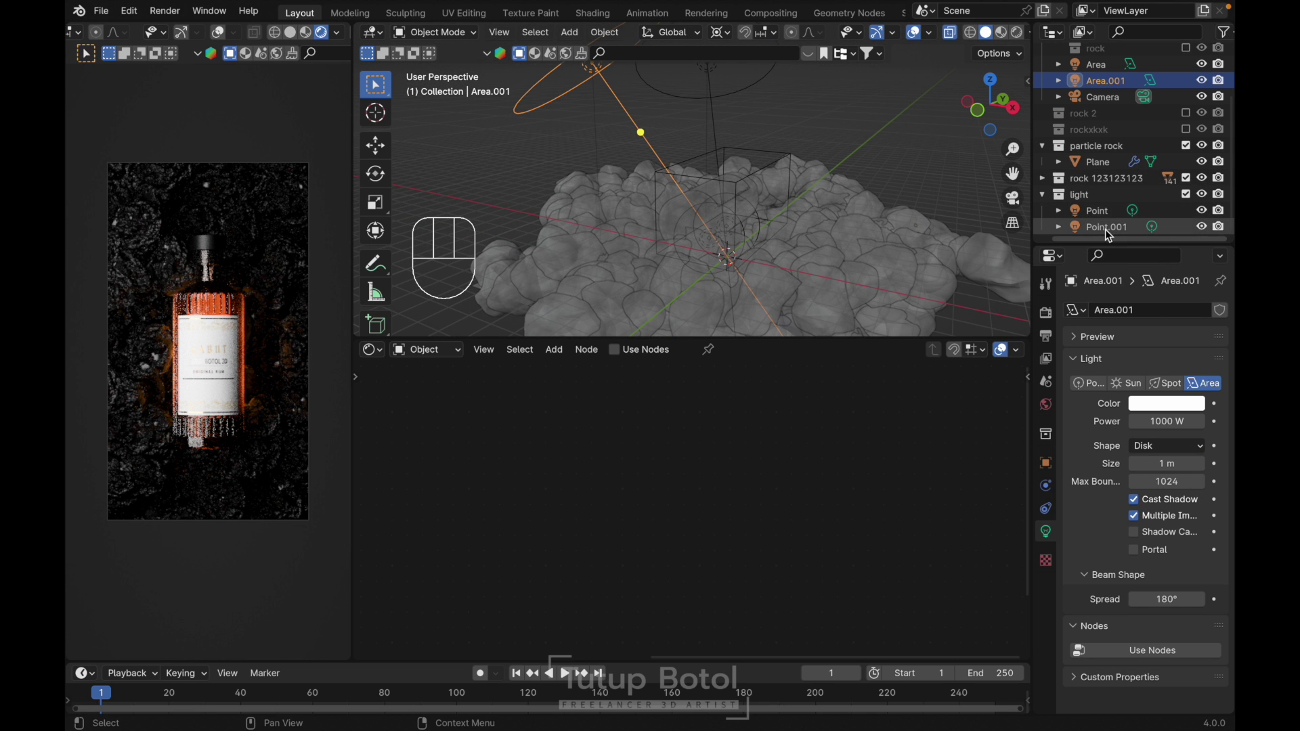
# - Duplicate the orange point light as Point.002 and slide it along Y
pyautogui.press('shift+d')
pyautogui.press('Escape')
pyautogui.press('g')
pyautogui.press('y')
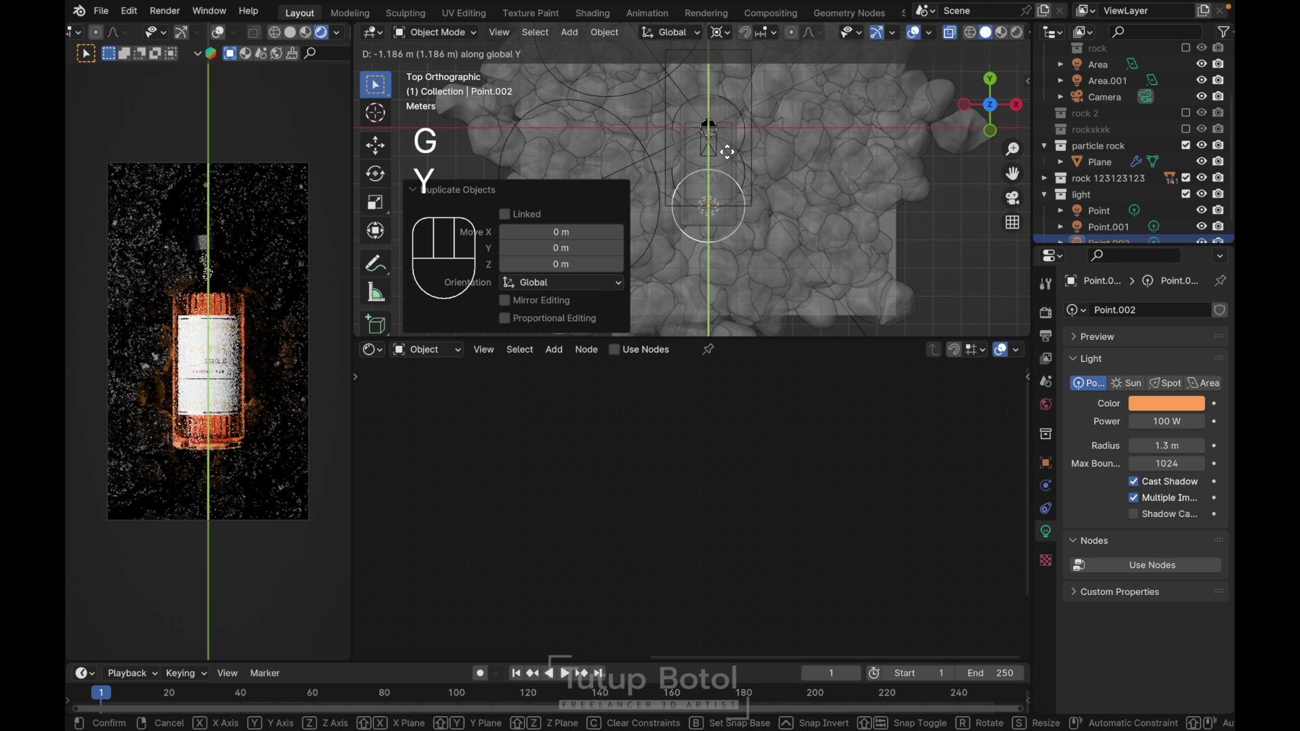
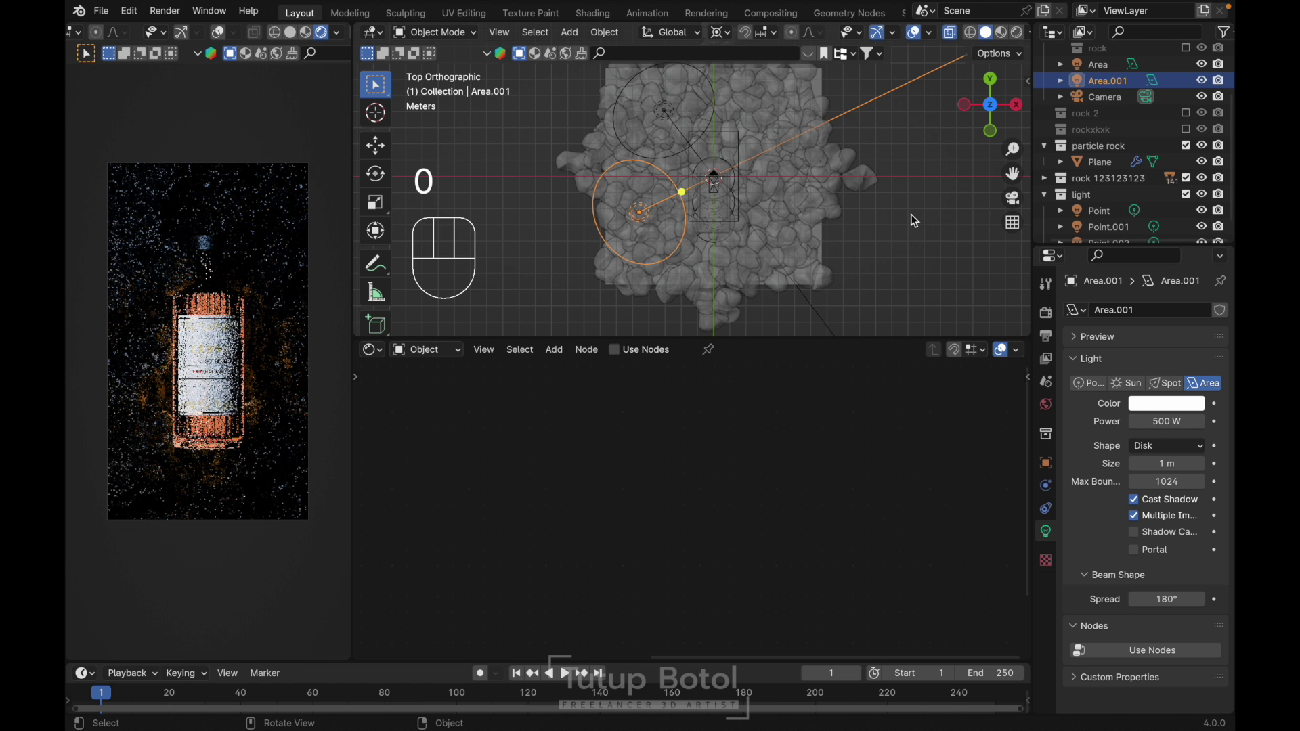
# - Move the orange point lights together along Y to shift the warm glow
pyautogui.click(1118, 193)
pyautogui.press('g')
pyautogui.press('y')
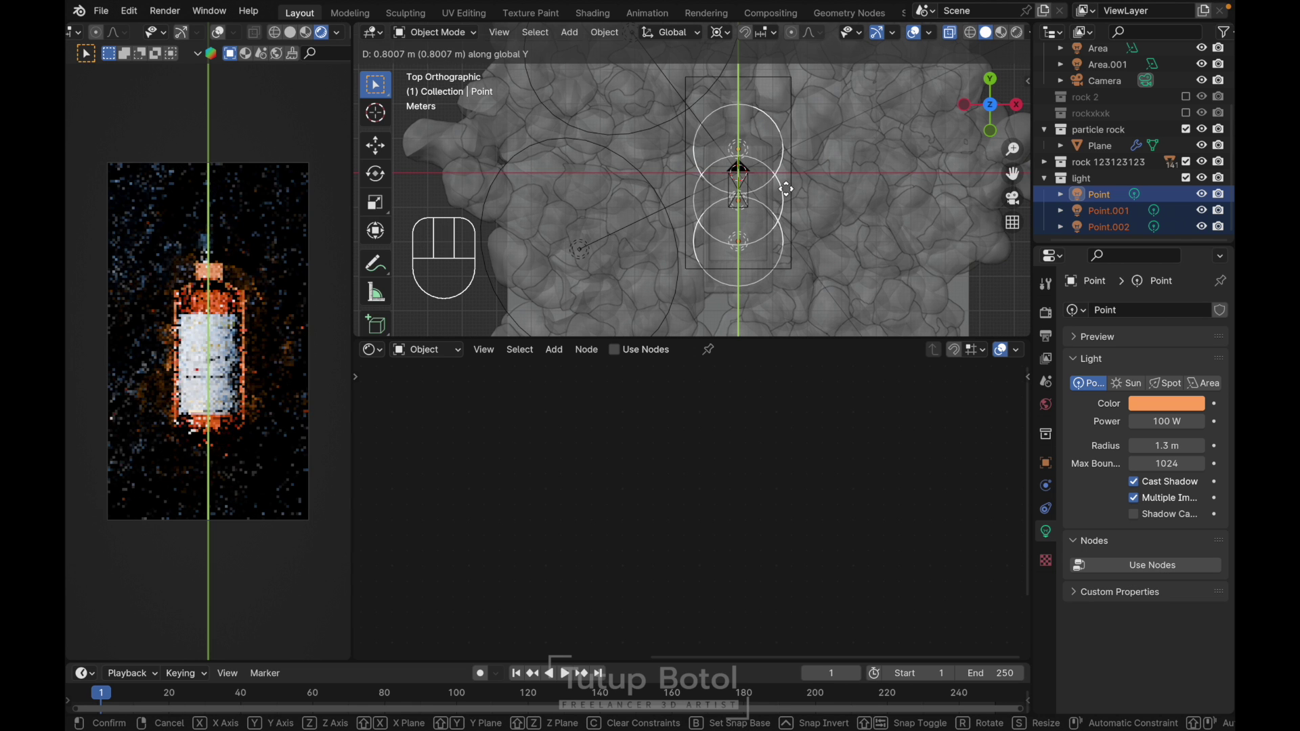
pyautogui.moveTo(788, 191); pyautogui.dragTo(1124, 214)
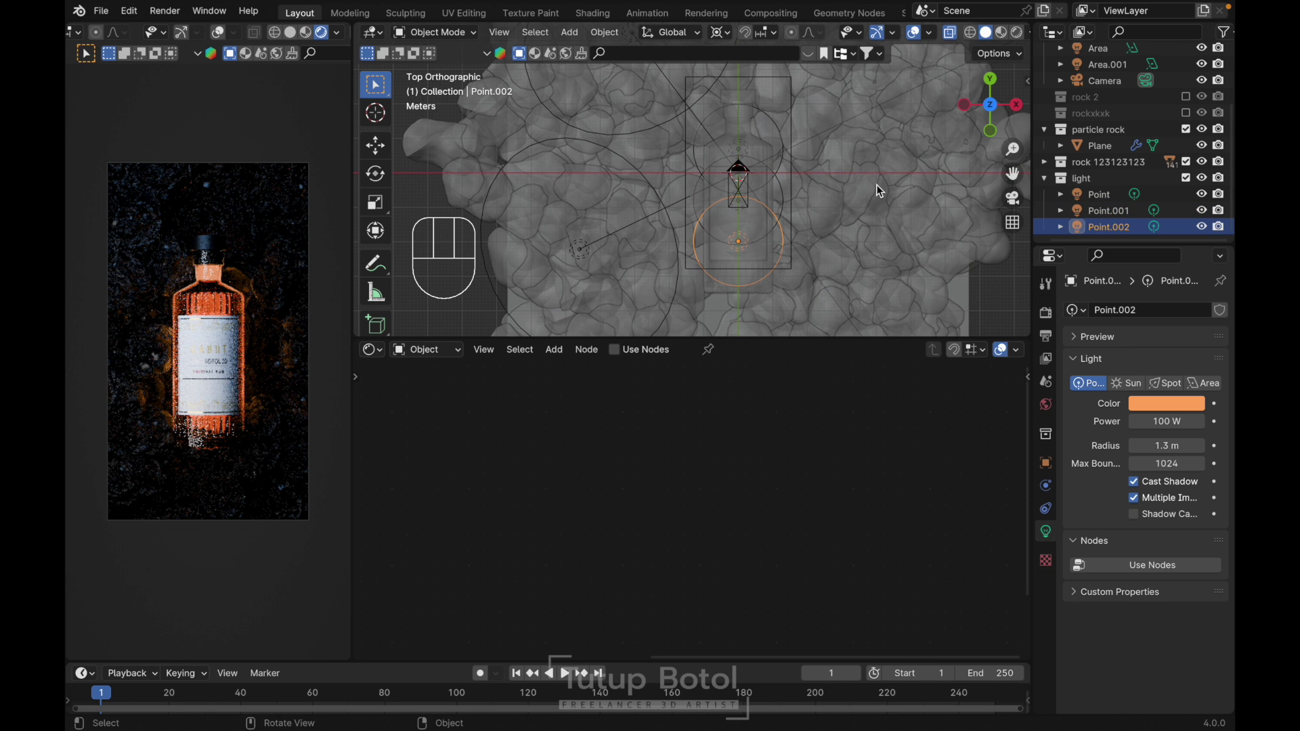
# - Nudge individual point lights along Y, Point.001 about 0.19 m back
pyautogui.press('g')
pyautogui.press('y')
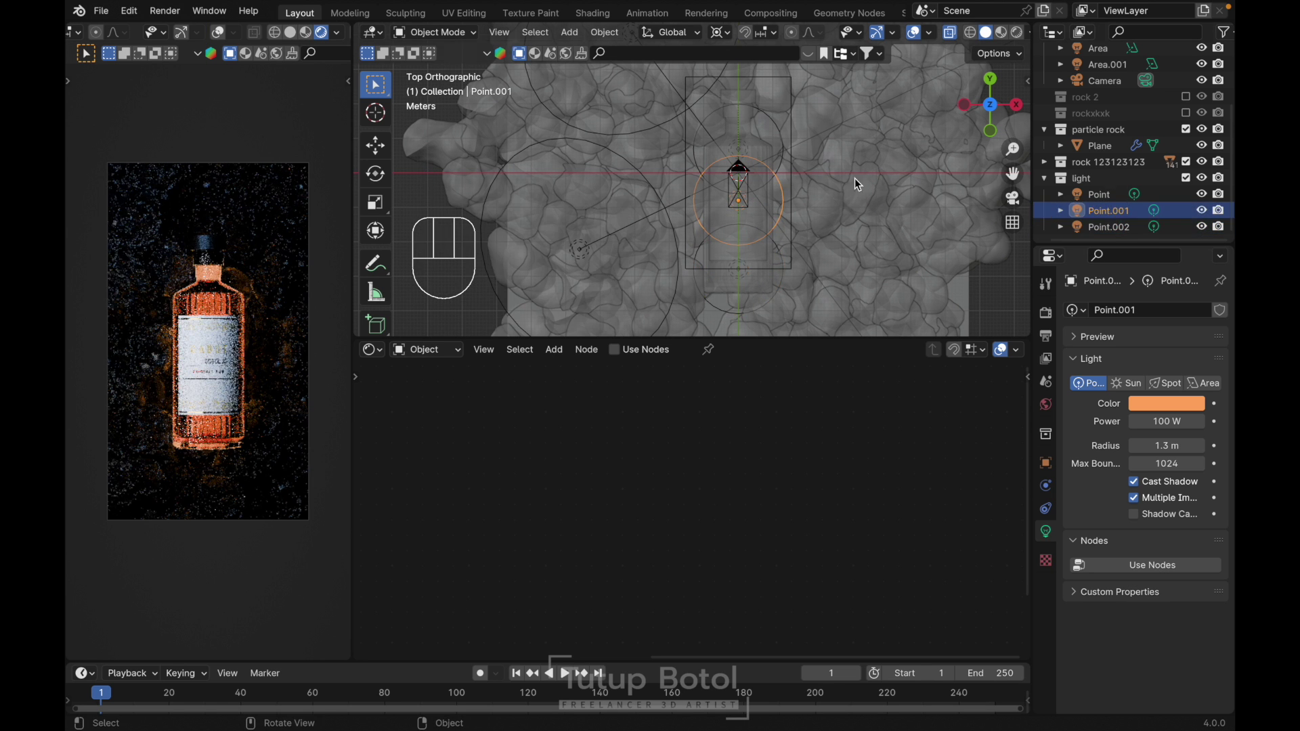
pyautogui.press('g')
pyautogui.press('y')
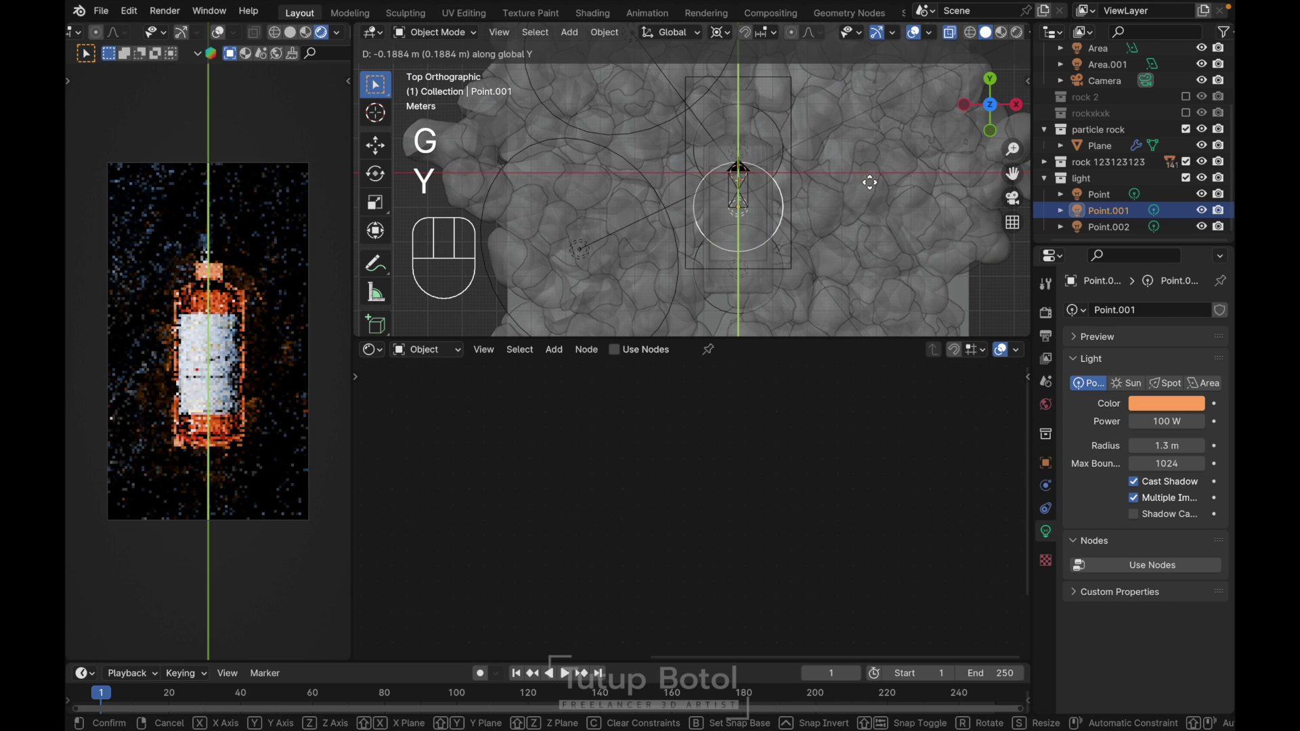